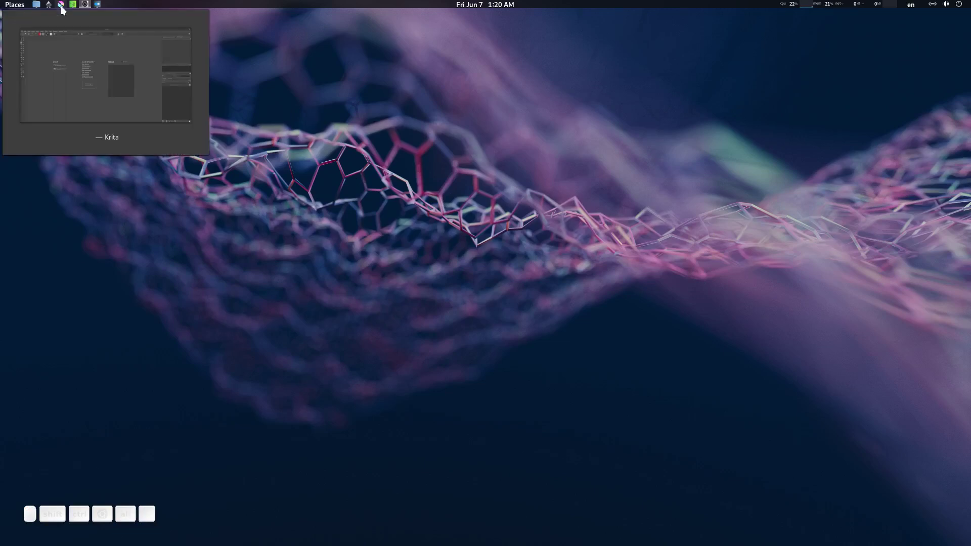
- Bring up the Inkscape window with the card1.svg two-card design and look it over
left_click(63, 9)
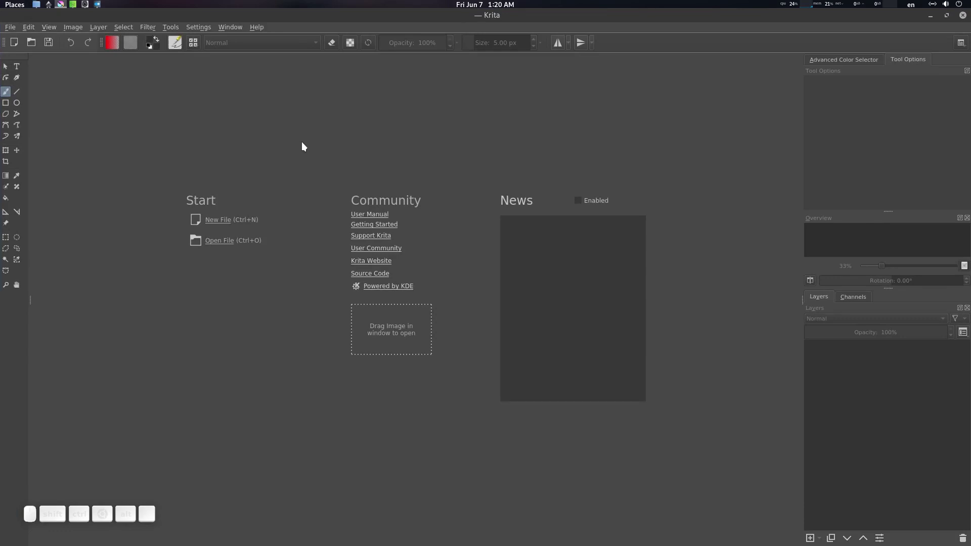
left_click(259, 78)
scroll("down", 3)
scroll("up", 3)
scroll("up", 3)
scroll("down", 3)
middle_click(519, 247)
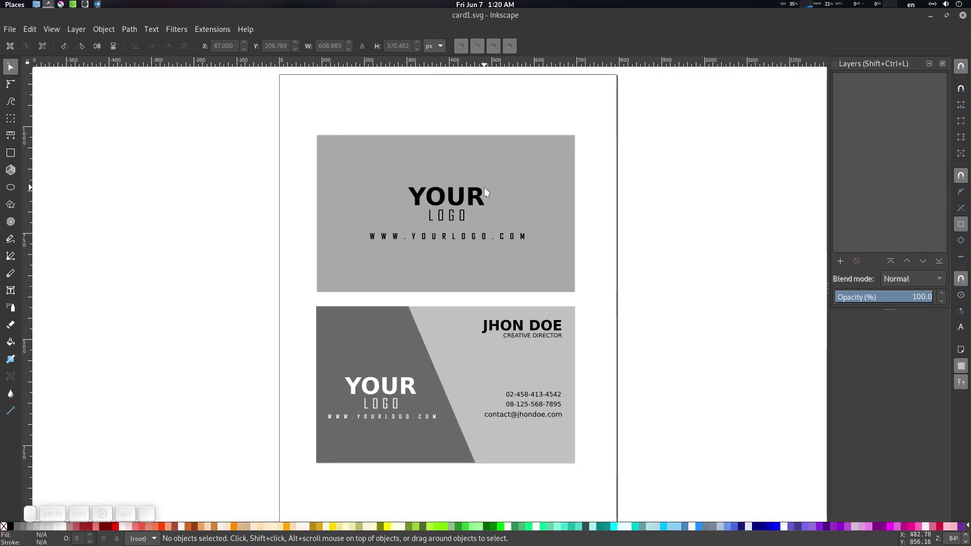
- Select the top logo card's group on the canvas
left_click(505, 20)
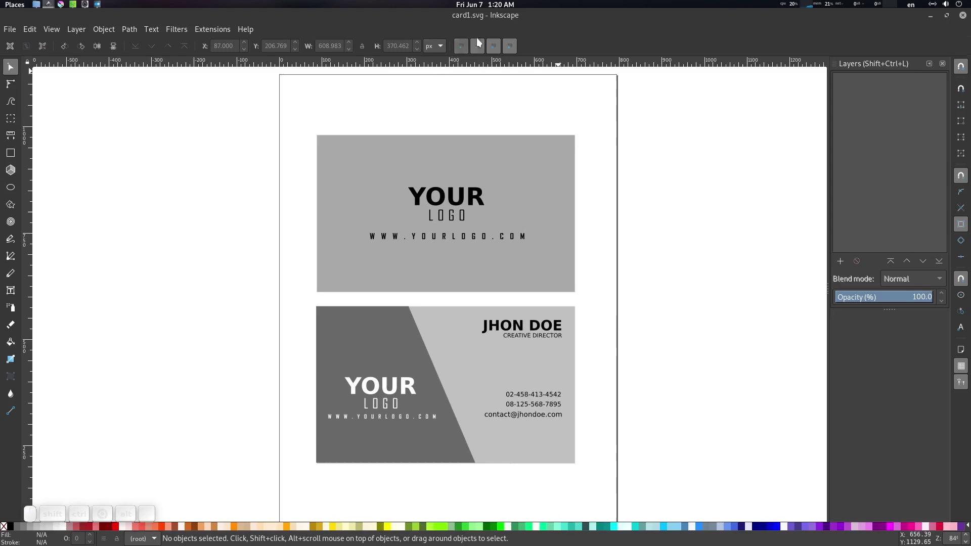
left_click(553, 160)
left_click(627, 183)
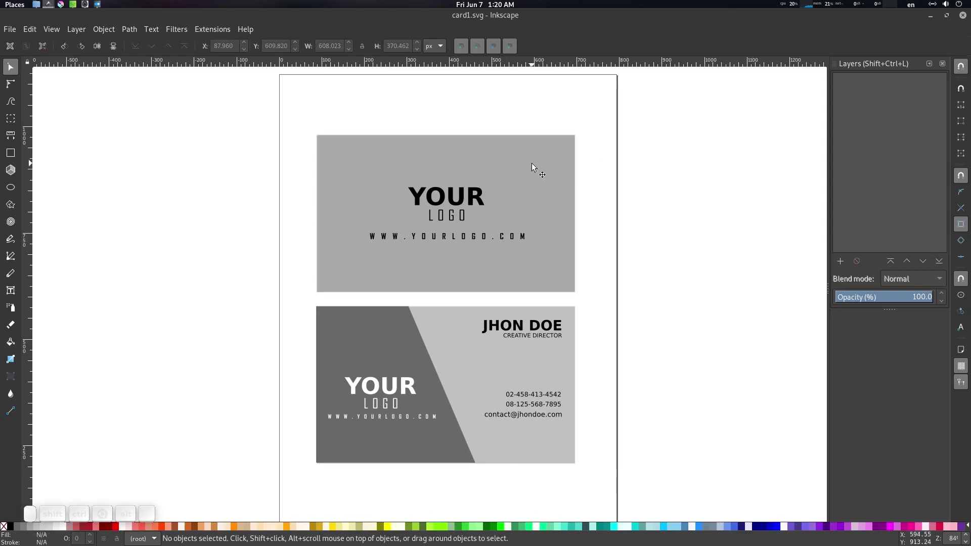
left_click(538, 165)
left_click(592, 178)
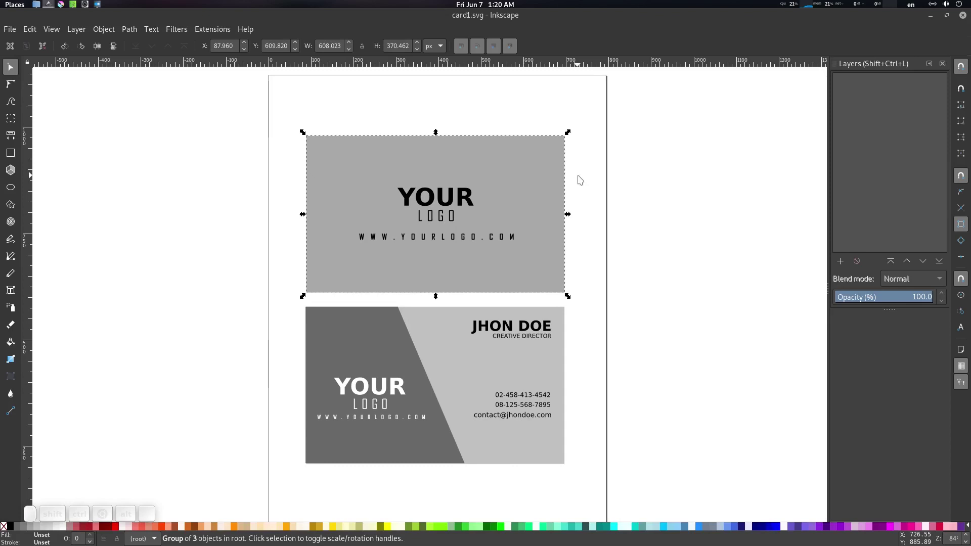
- Reselect the top card and bring up the PNG export settings (Shift+Ctrl+E)
left_click(541, 153)
left_click(513, 156)
left_click(523, 163)
key("ctrl+shift+z")
key("ctrl+shift+e")
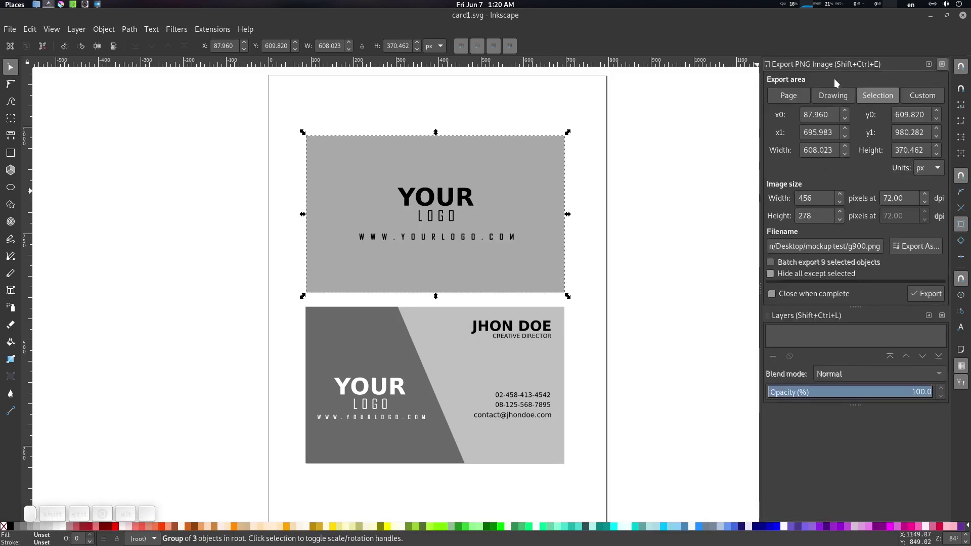
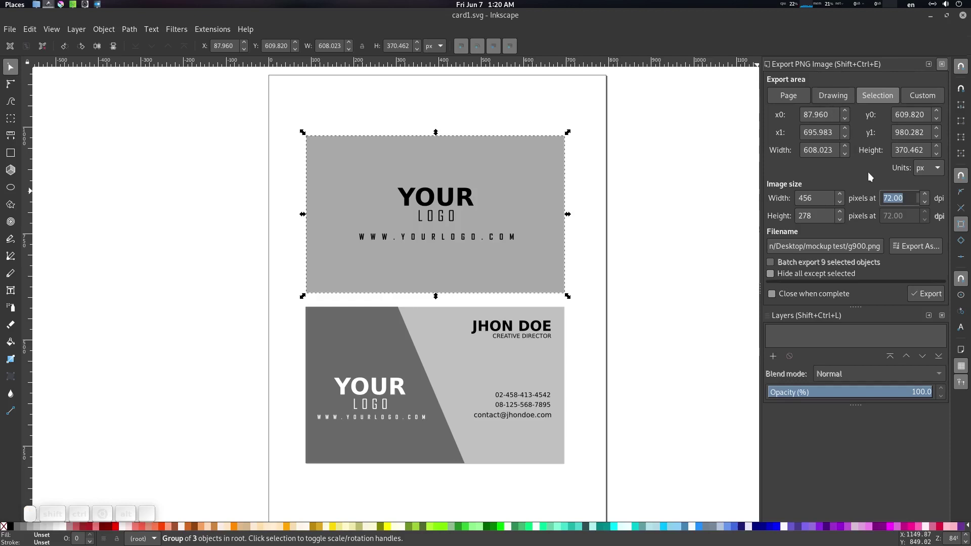
- Set the export resolution to 300 dpi and start choosing where to save via Export As
key("KP_3")
key("KP_0")
left_click(873, 174)
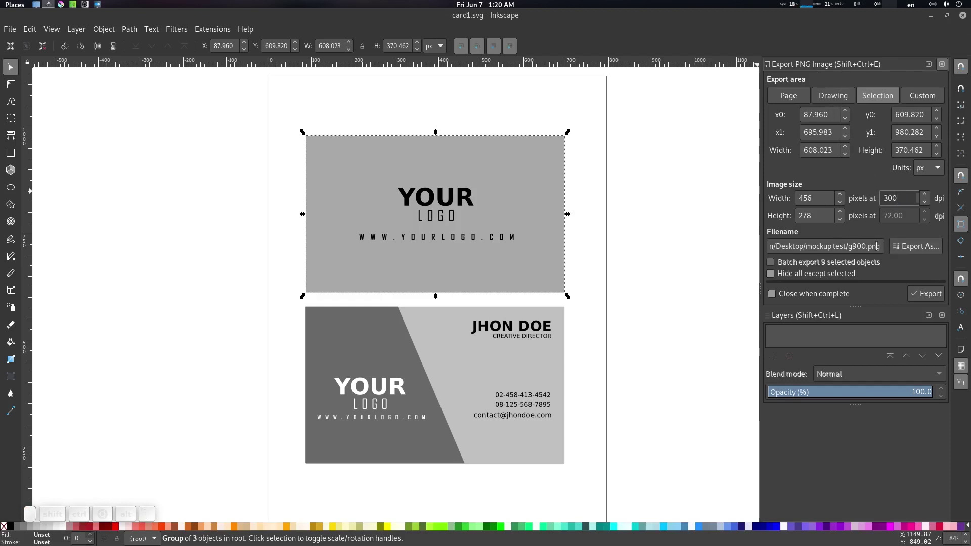
left_click(934, 249)
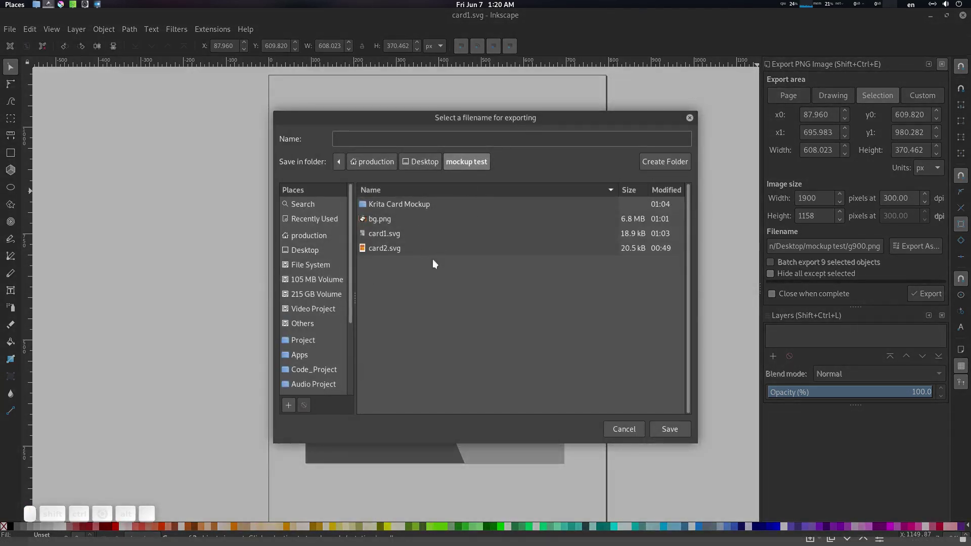
- Go into the Krita Card Mockup folder and focus the file name field
left_click(681, 161)
key("Escape")
left_click(423, 207)
left_click(423, 207)
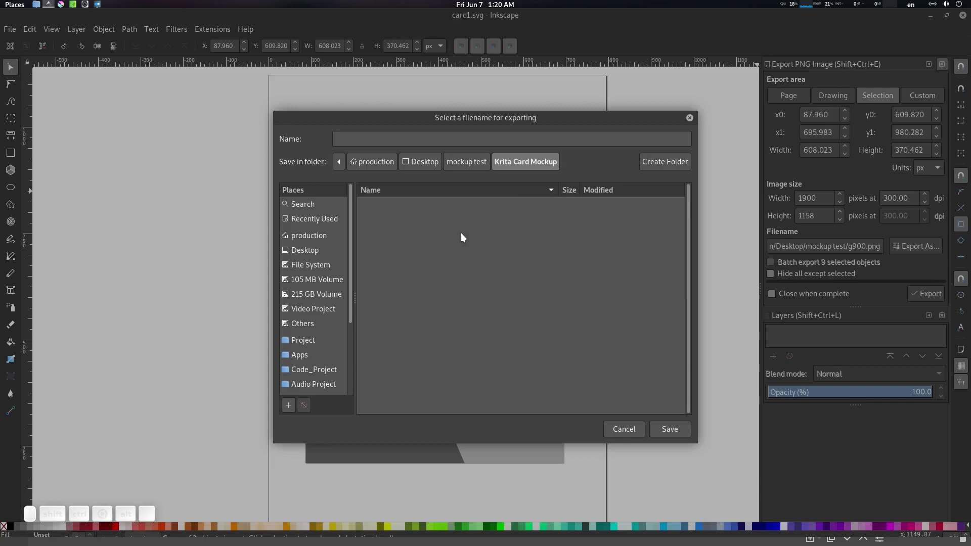
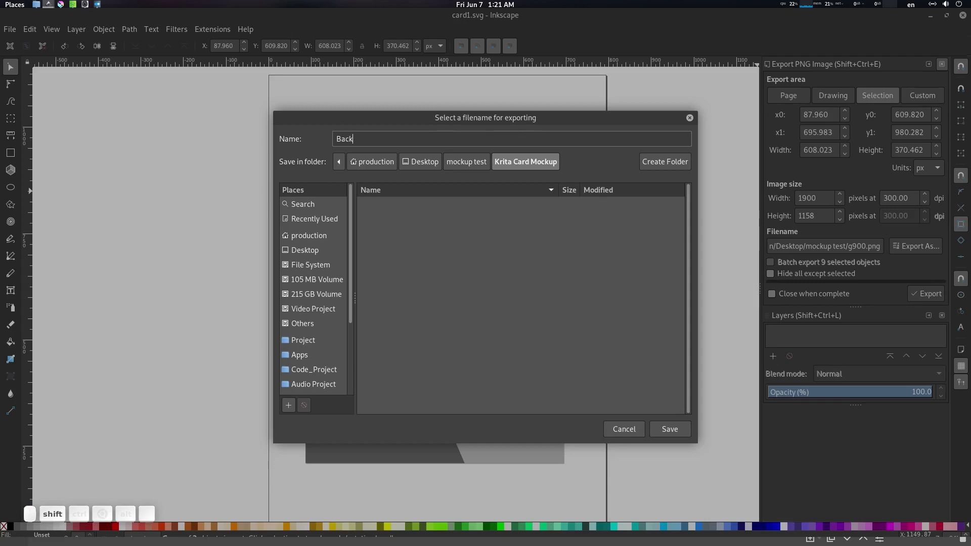
- Name the export Back1.png and accept it as the export file
key("p")
key("n")
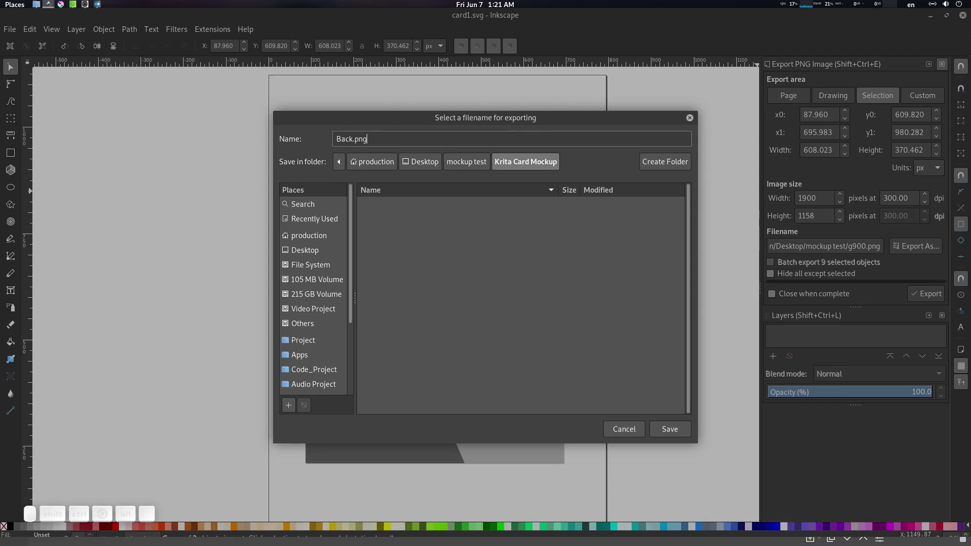
key("ctrl+Left")
key("KP_1")
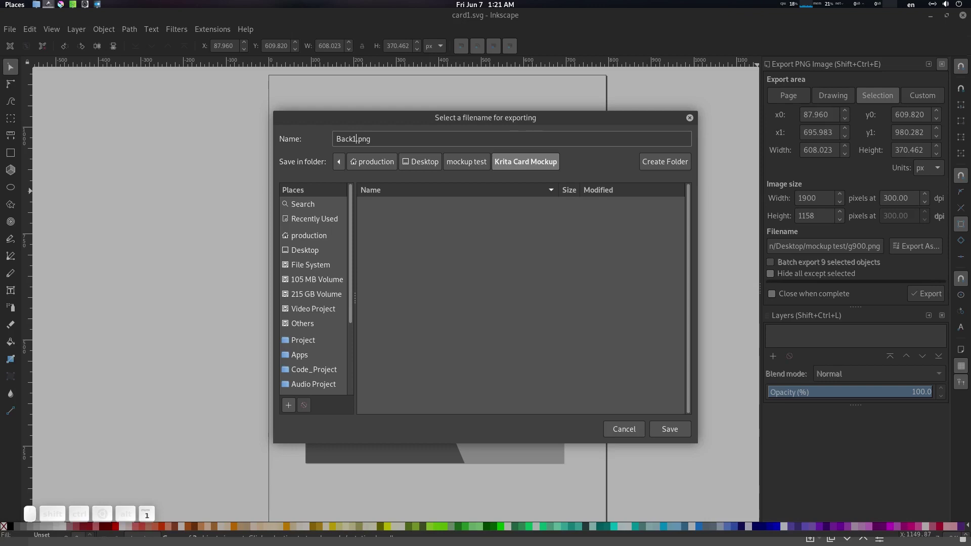
key("Right")
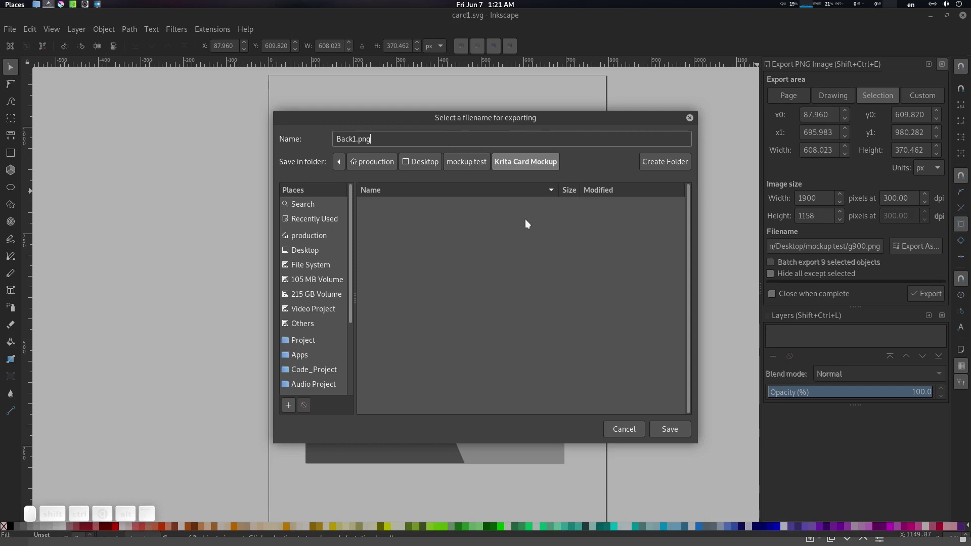
left_click(676, 426)
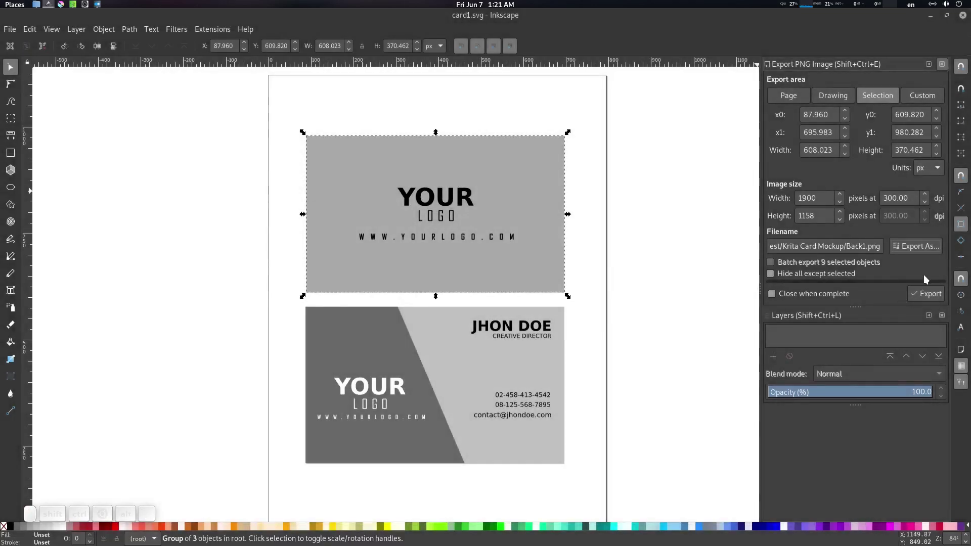
- Export Back1.png, name the bottom card's export Front1.png, and set export area to Drawing
left_click(928, 294)
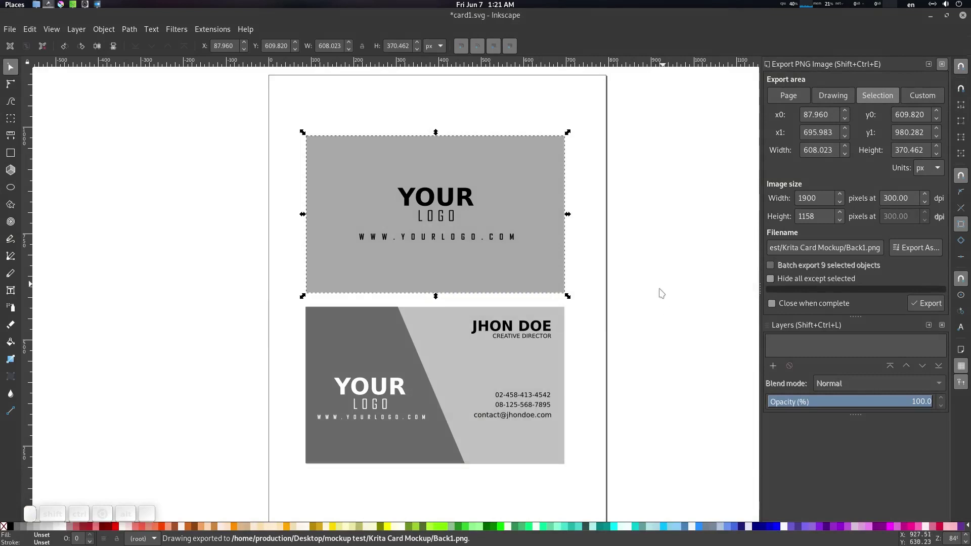
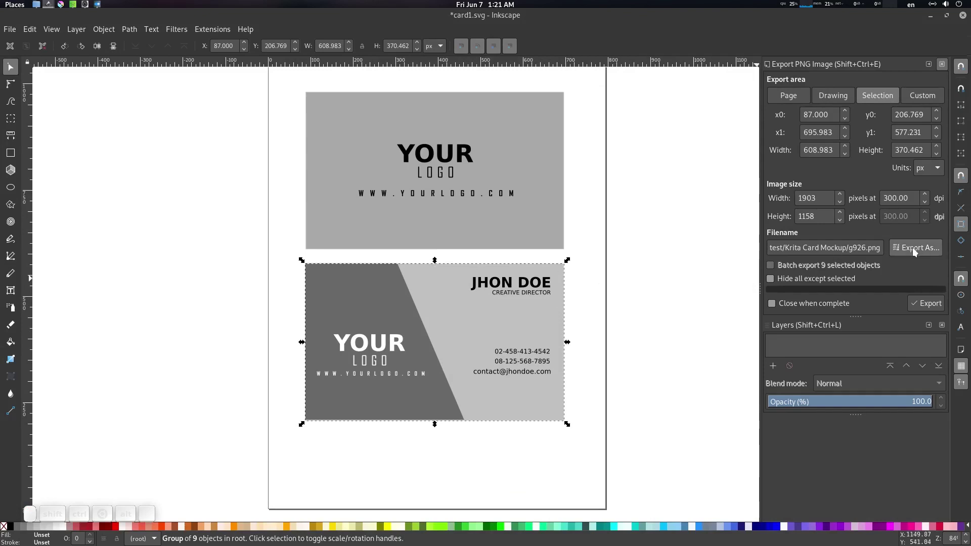
left_click(916, 250)
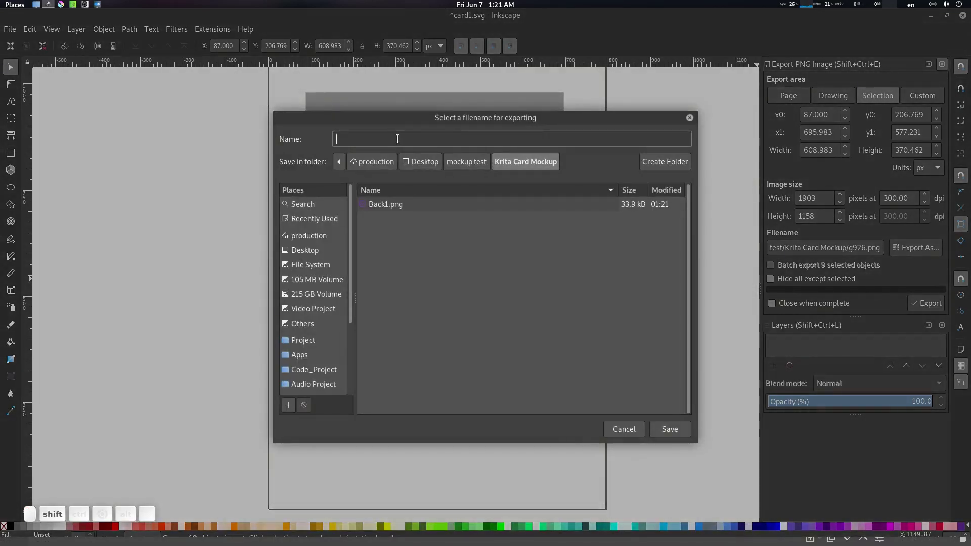
key("shift+g")
key("BackSpace")
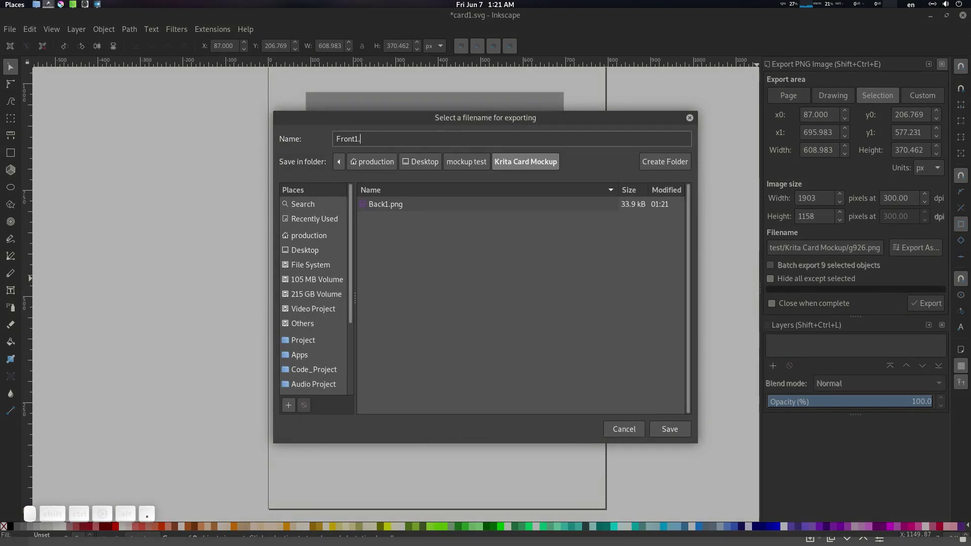
key("Return")
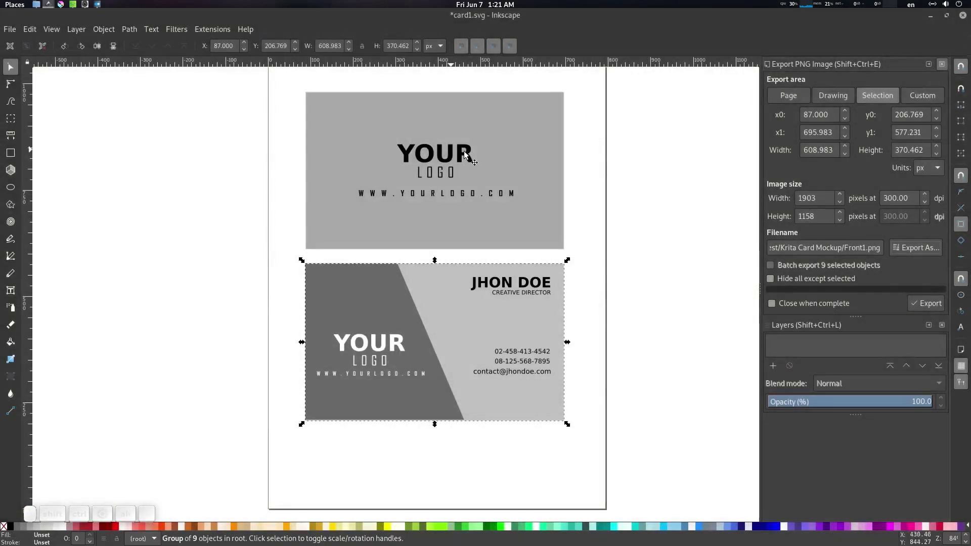
left_click(602, 188)
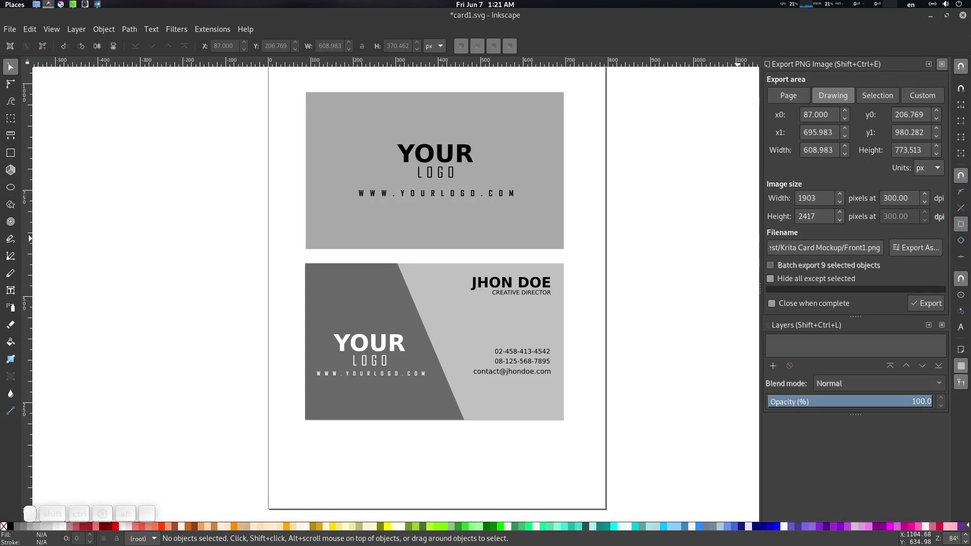
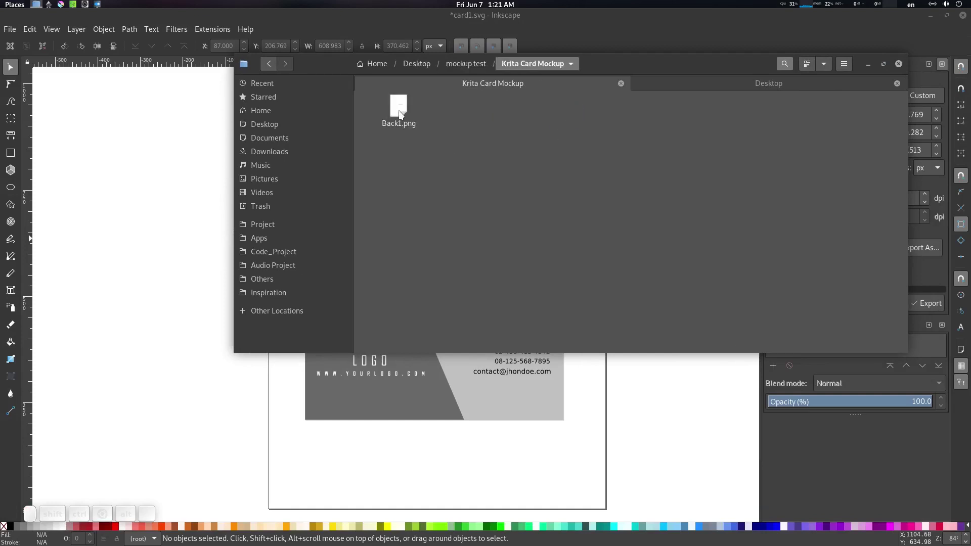
- Close the folder window and re-enter the export file name as front1.png
left_click(404, 113)
left_click_drag(616, 62, 827, 190)
left_click(924, 250)
left_click(524, 160)
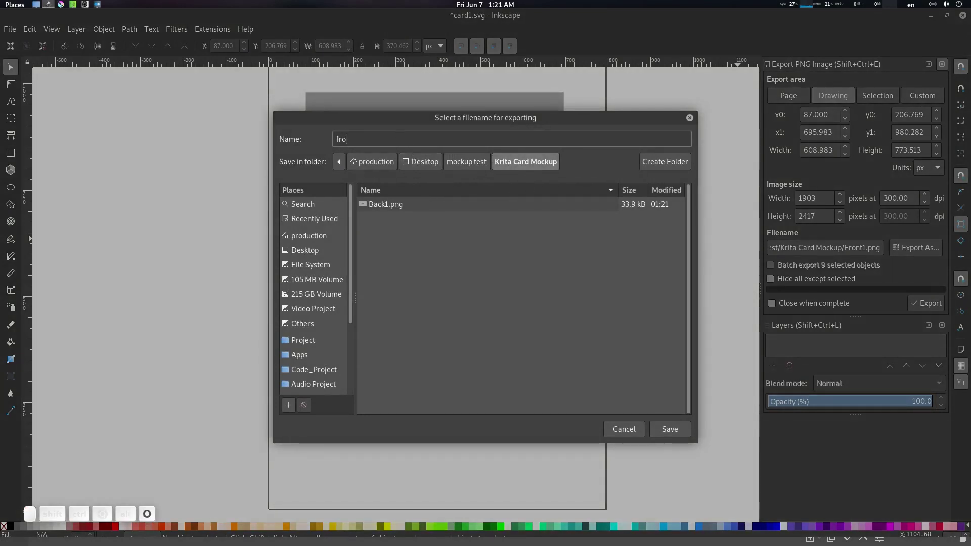
key("p")
key("Return")
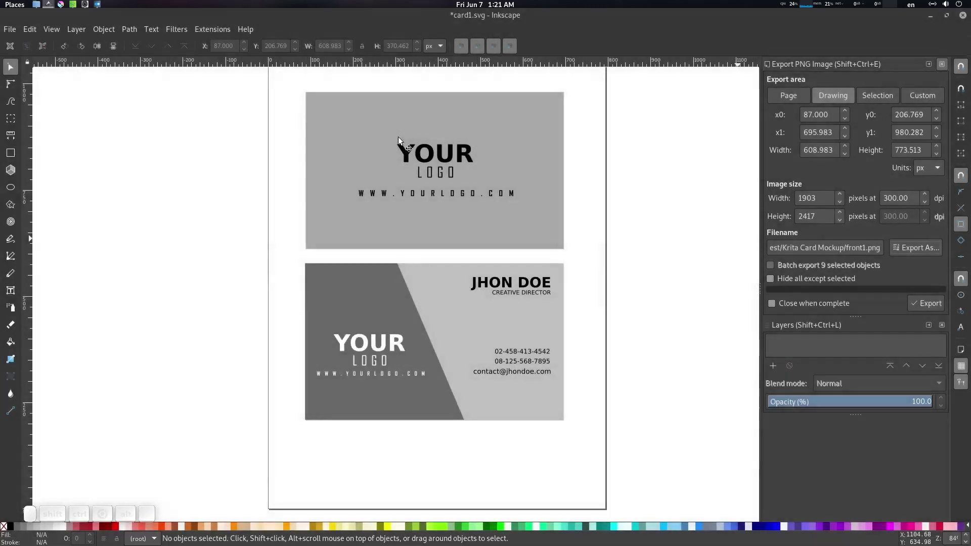
- Export front1.png and browse the Krita Card Mockup folder's images in Files
left_click(927, 310)
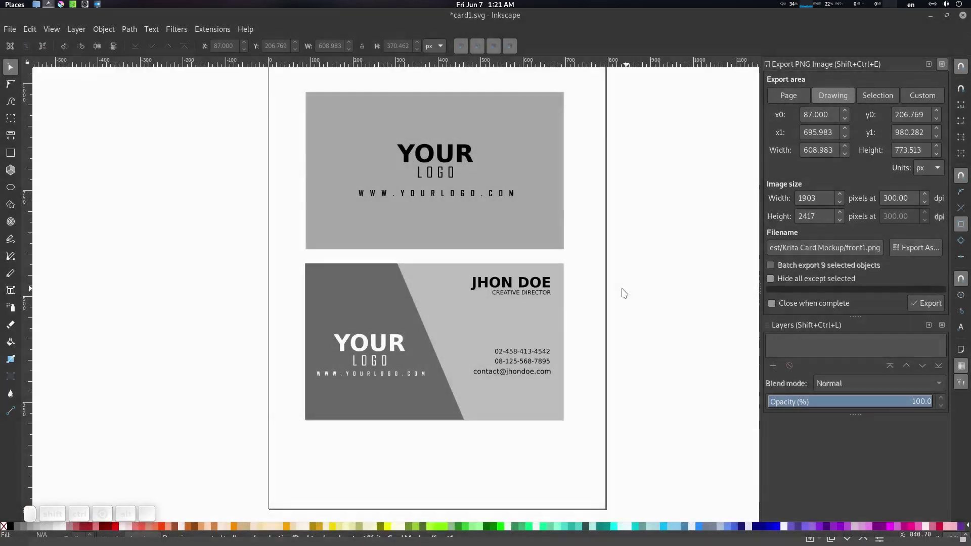
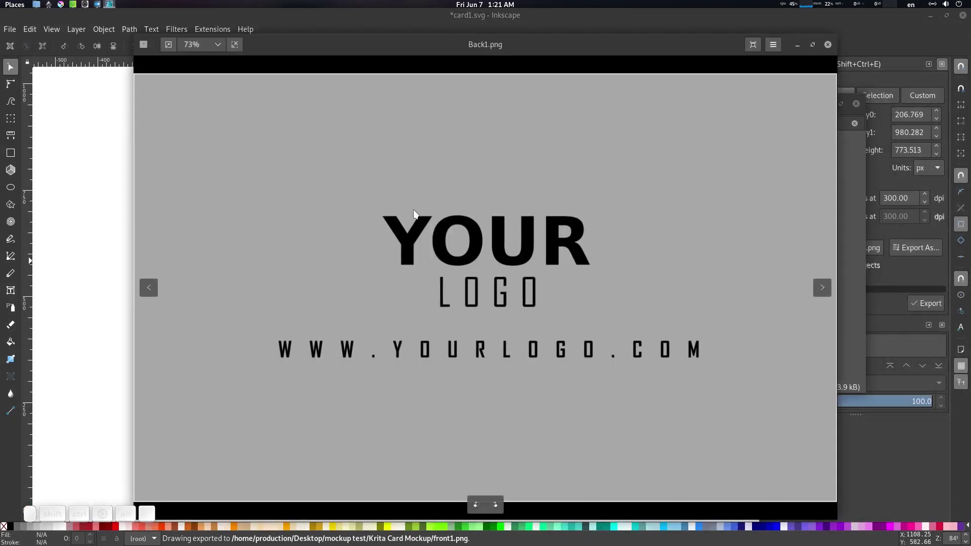
scroll("down", 3)
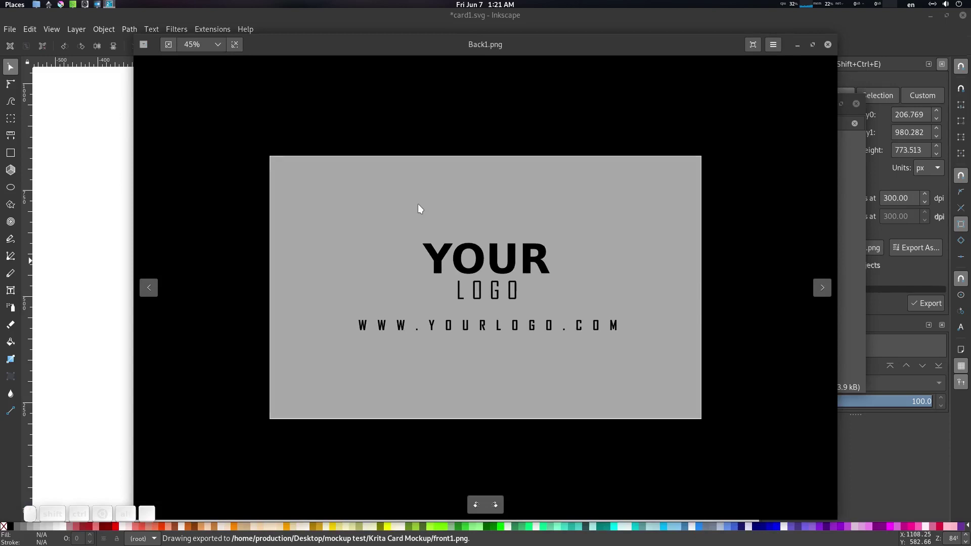
key("Right")
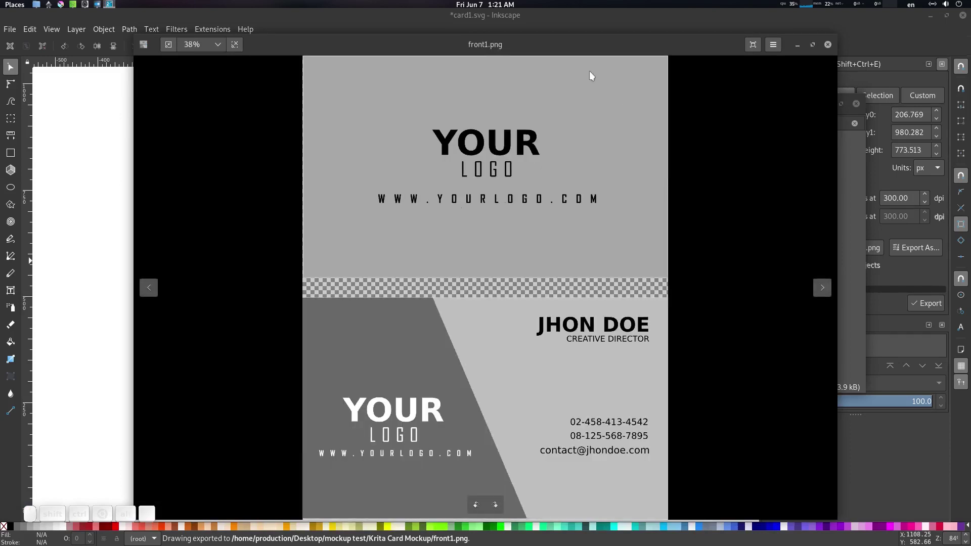
left_click_drag(576, 48, 799, 165)
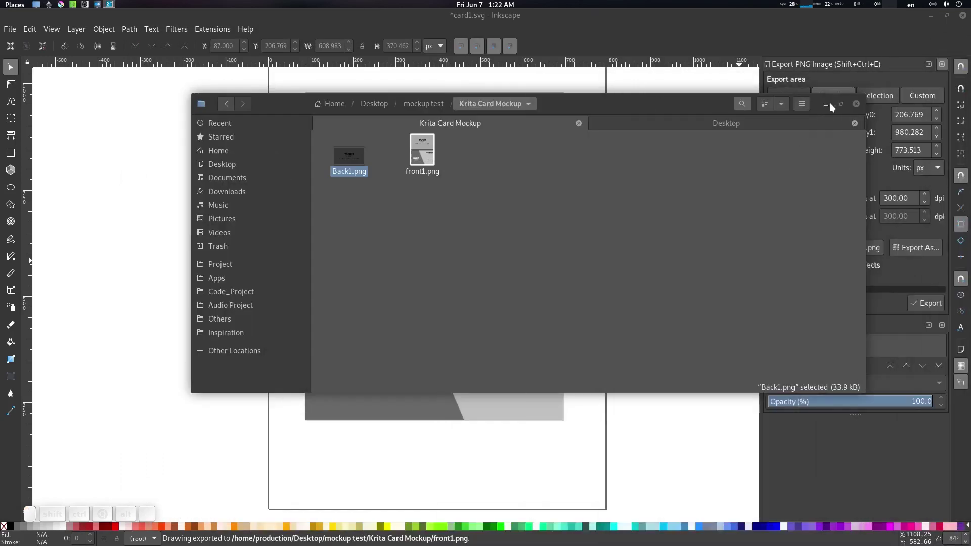
left_click(756, 204)
left_click(534, 314)
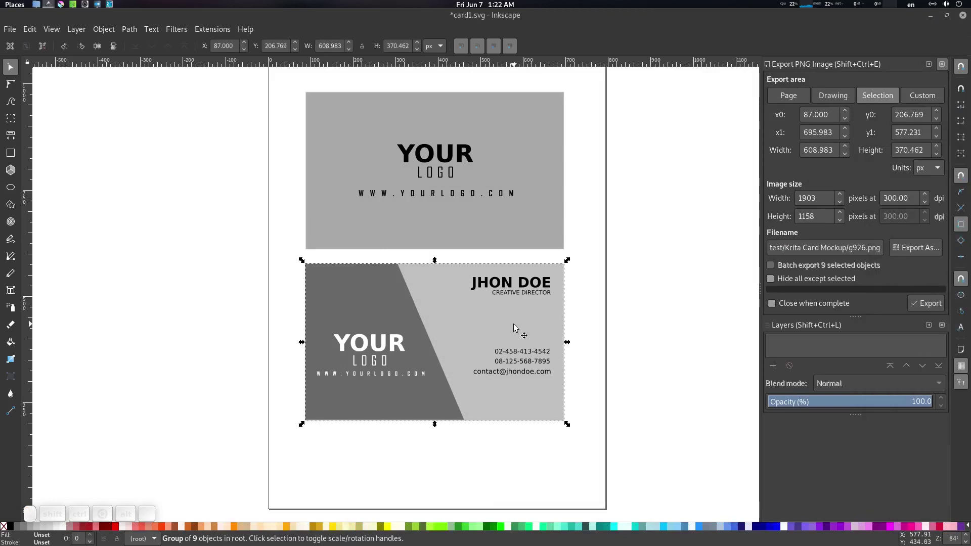
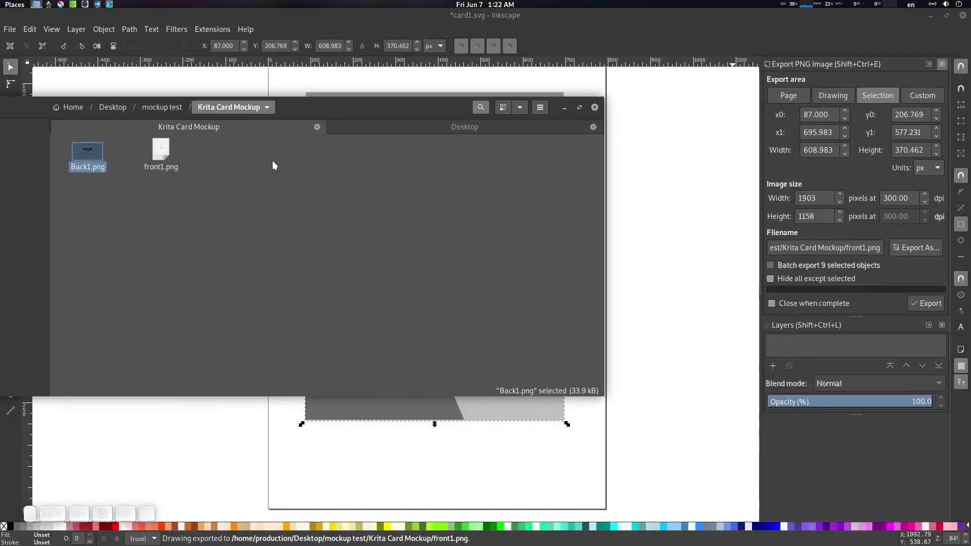
- Preview the front1.png and Back1.png card images, close the viewer, and launch Krita
left_click(161, 151)
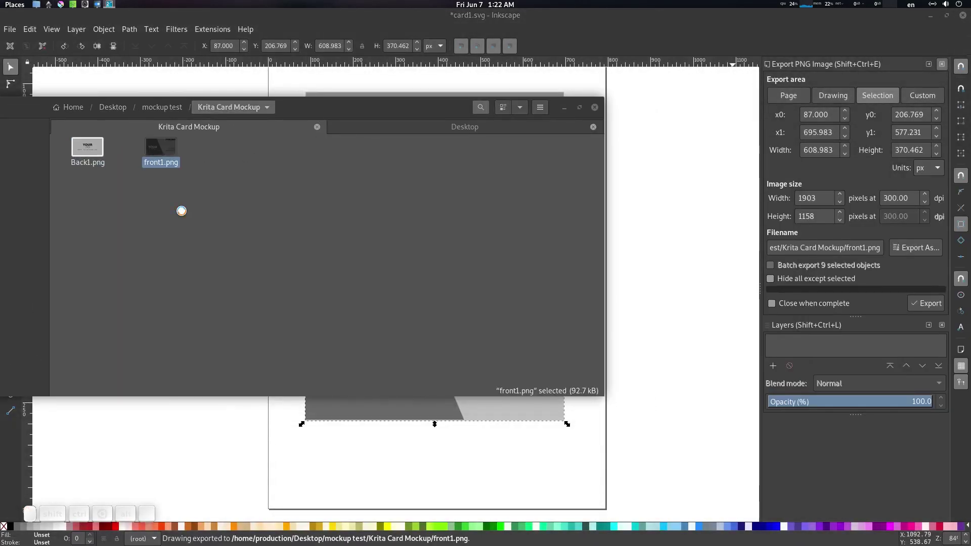
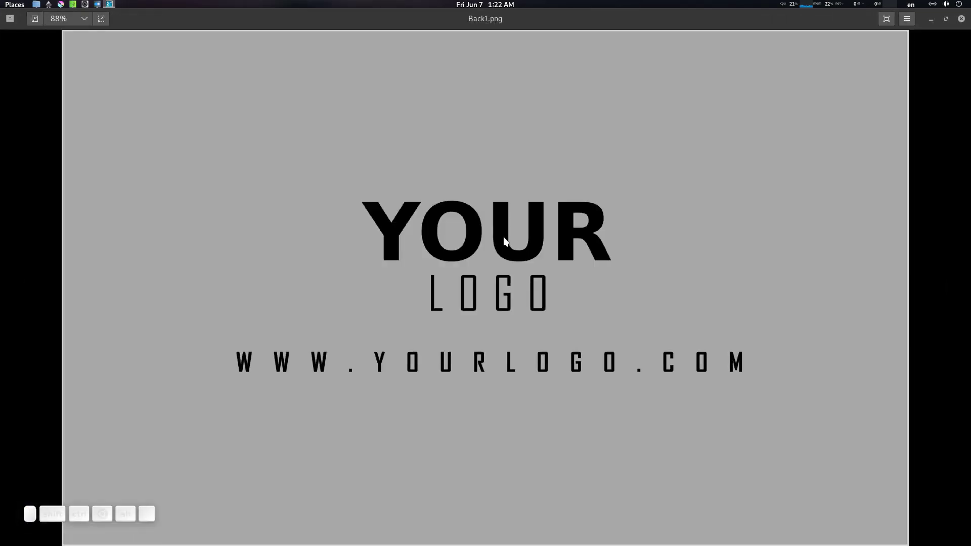
scroll("down", 3)
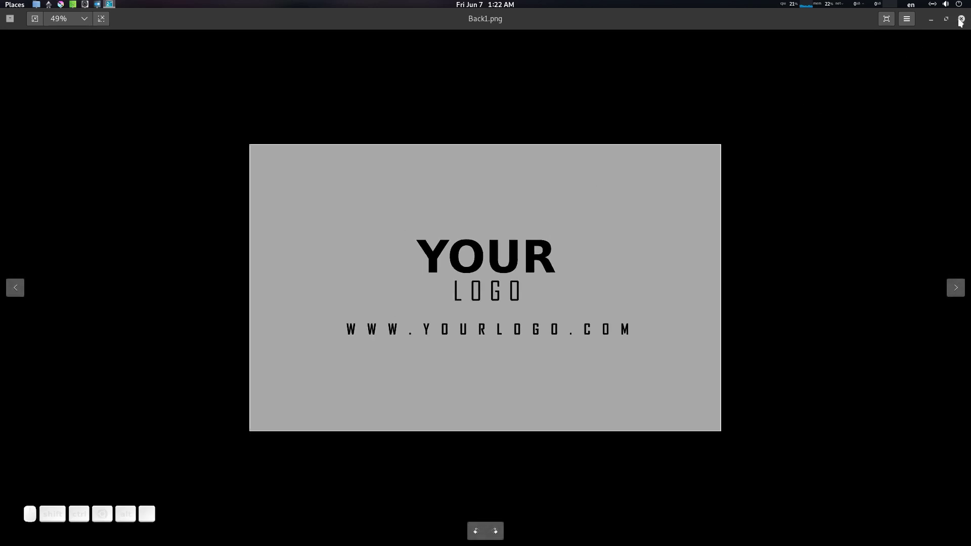
left_click(962, 20)
left_click(385, 112)
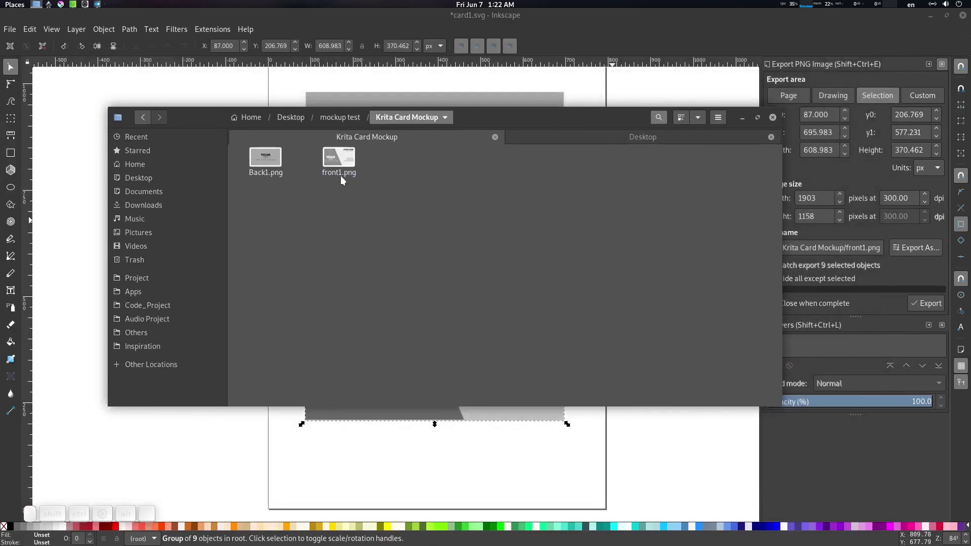
left_click(423, 179)
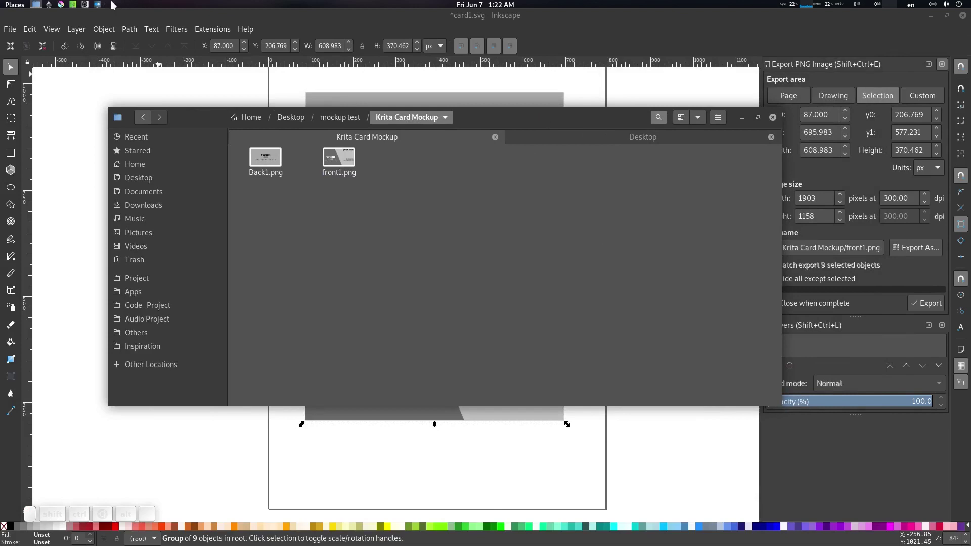
left_click(66, 4)
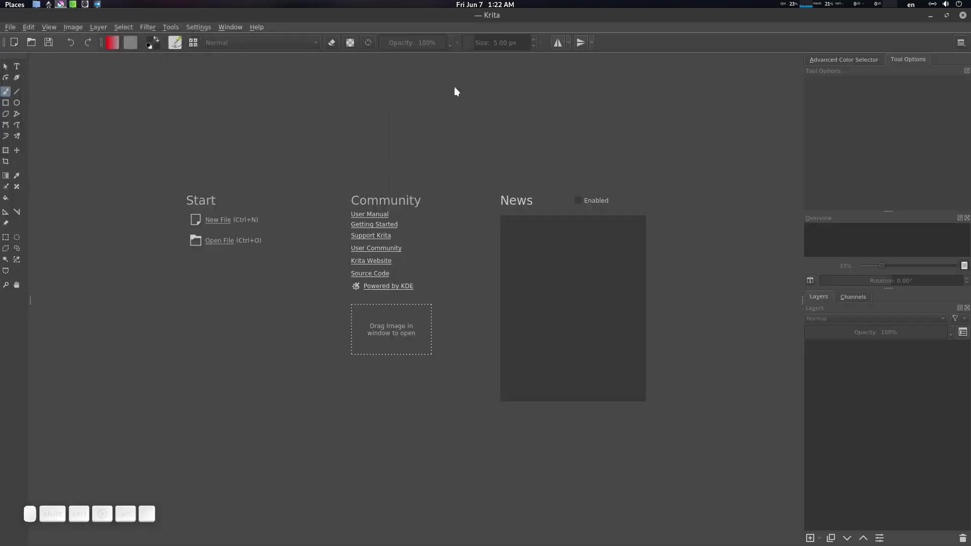
- Open bg.png, the photo of two blank cards on a notebook, from Krita's start screen
left_click_drag(444, 144, 543, 121)
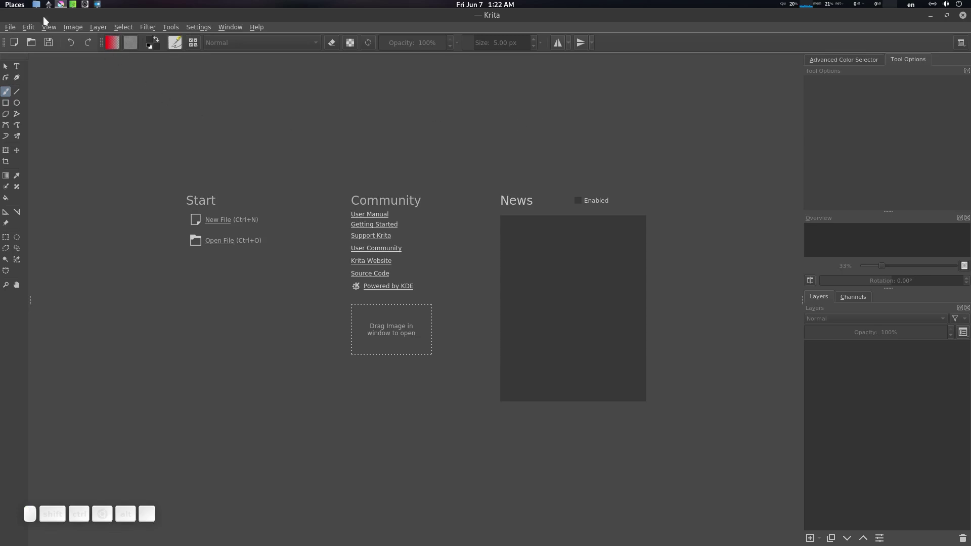
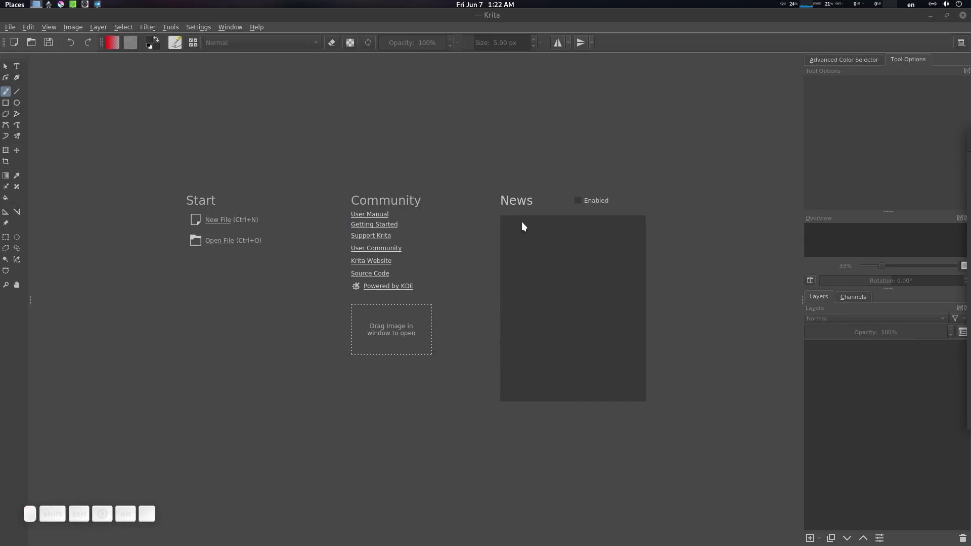
scroll("down", 3)
scroll("up", 3)
- Load the bg.png background photo and bring up Save As to rename it Card_mockup.kra
left_click(516, 296)
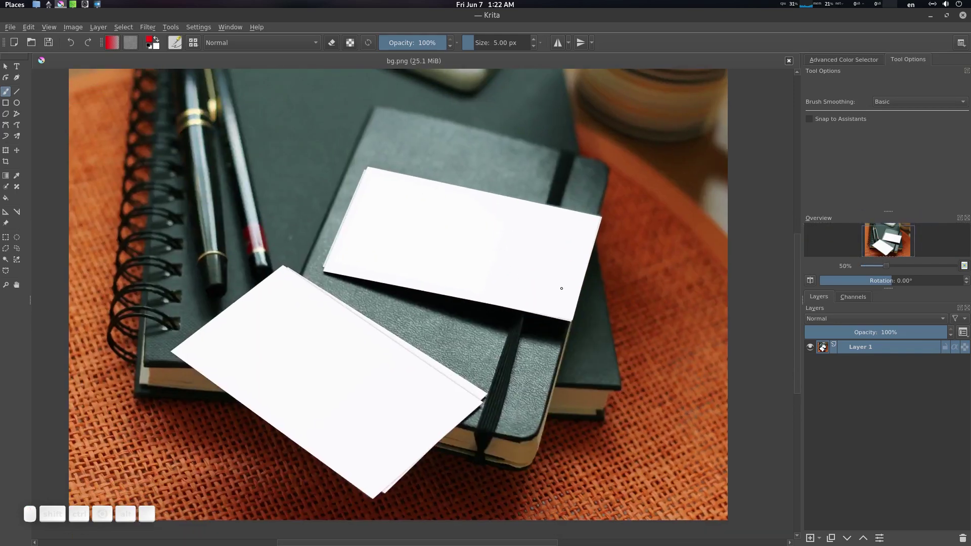
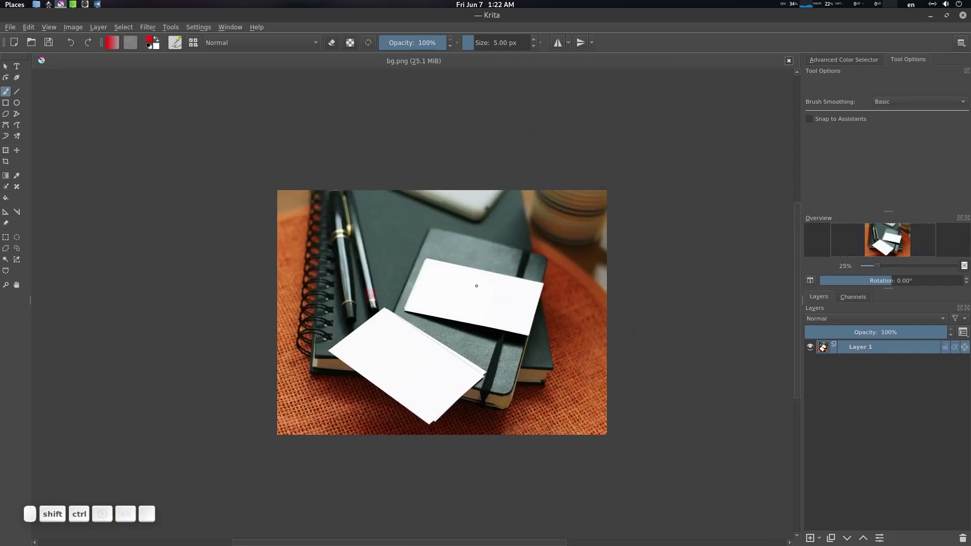
key("ctrl+shift+s")
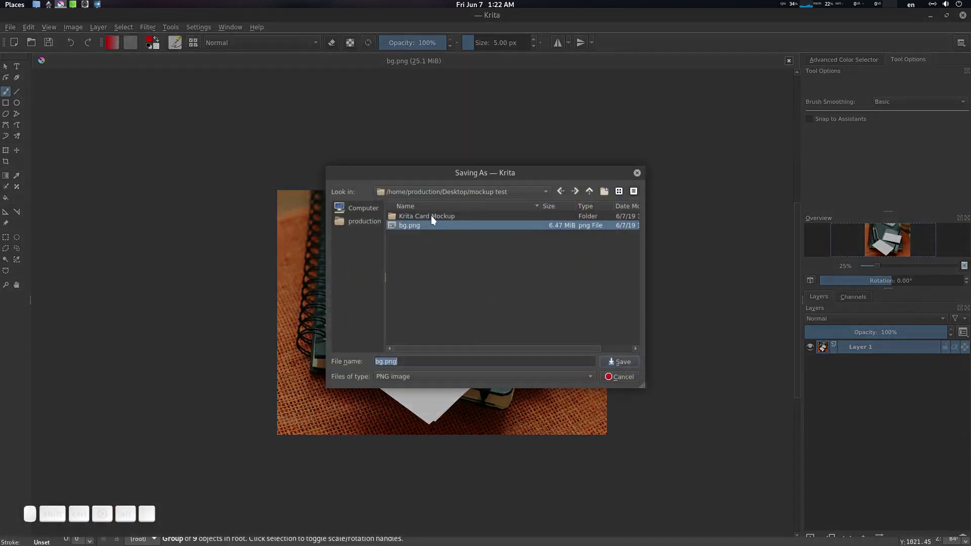
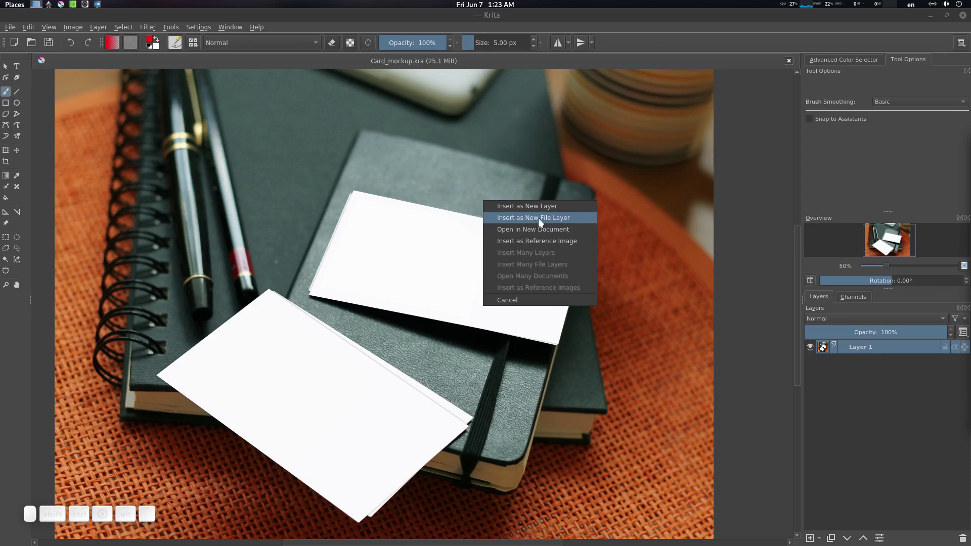
- Insert Back1.png as a new file layer over the photo and close the extra Back1.png tab
left_click(543, 220)
scroll("down", 3)
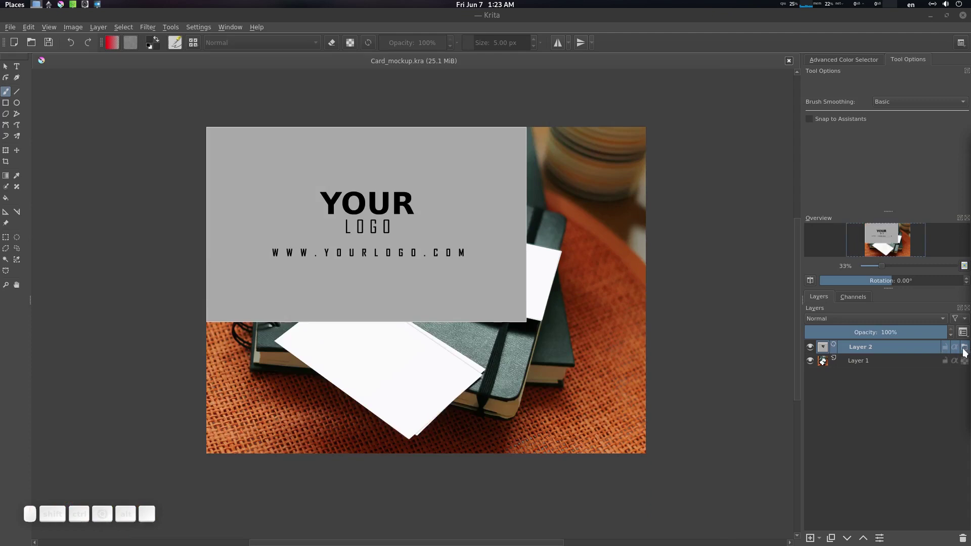
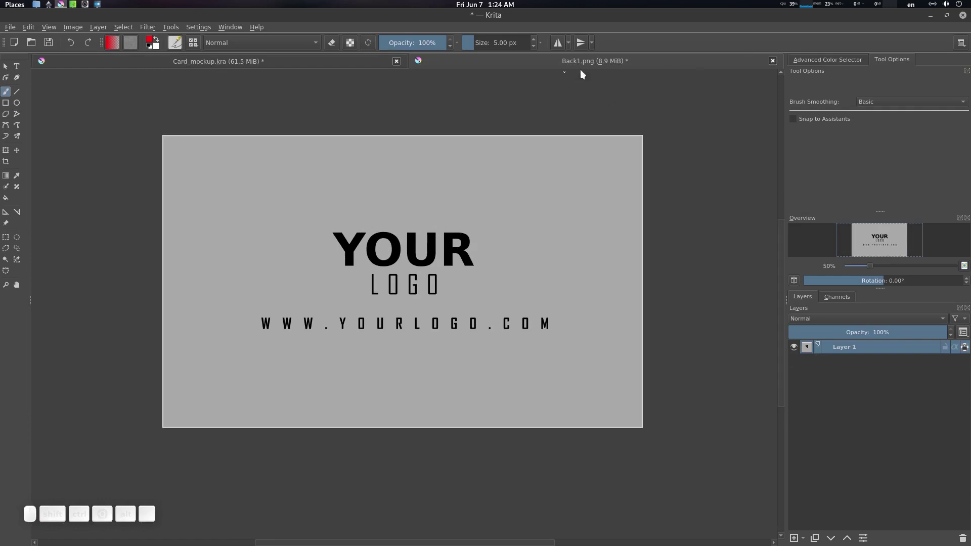
left_click(777, 63)
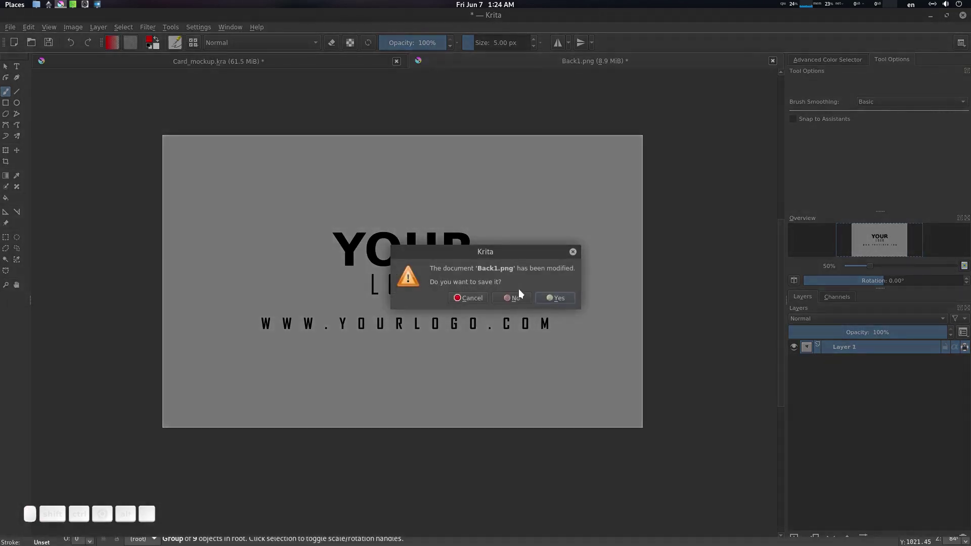
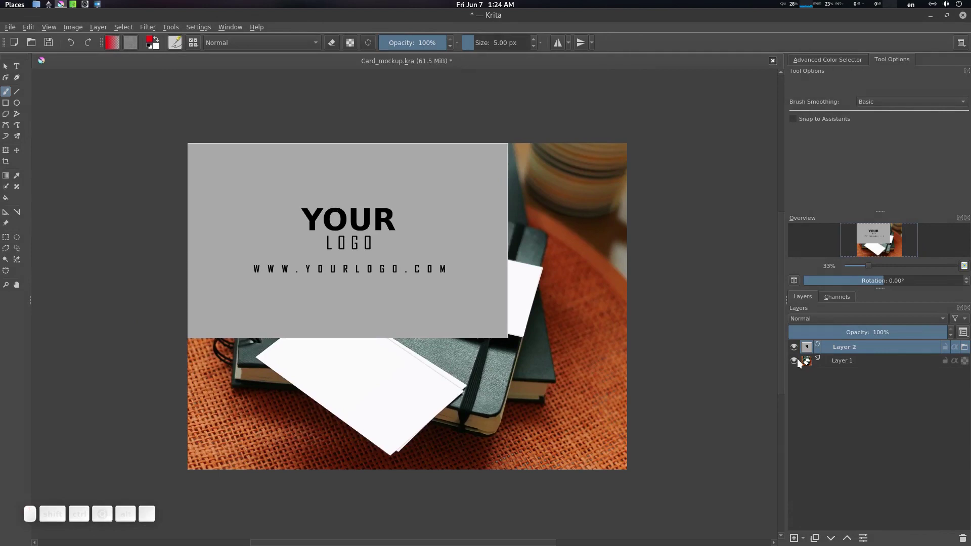
left_click(855, 350)
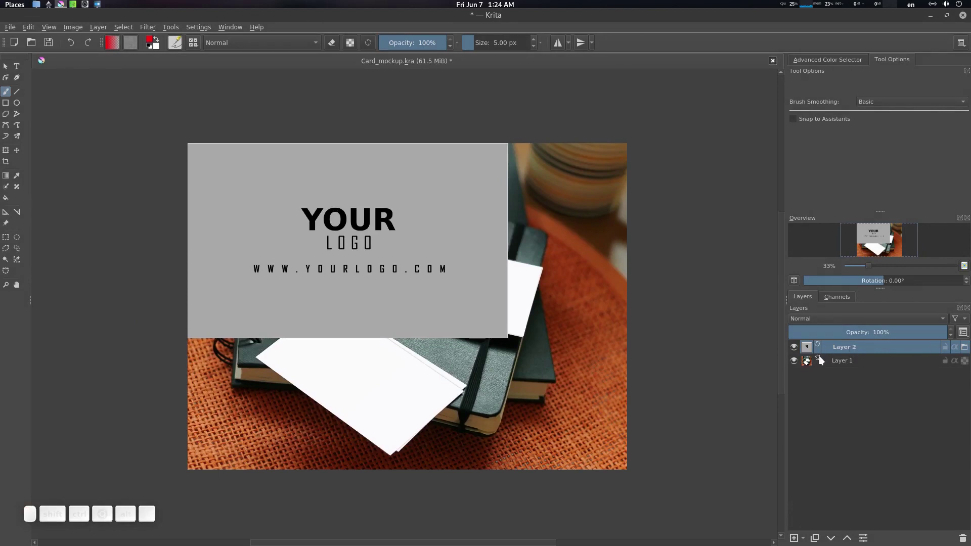
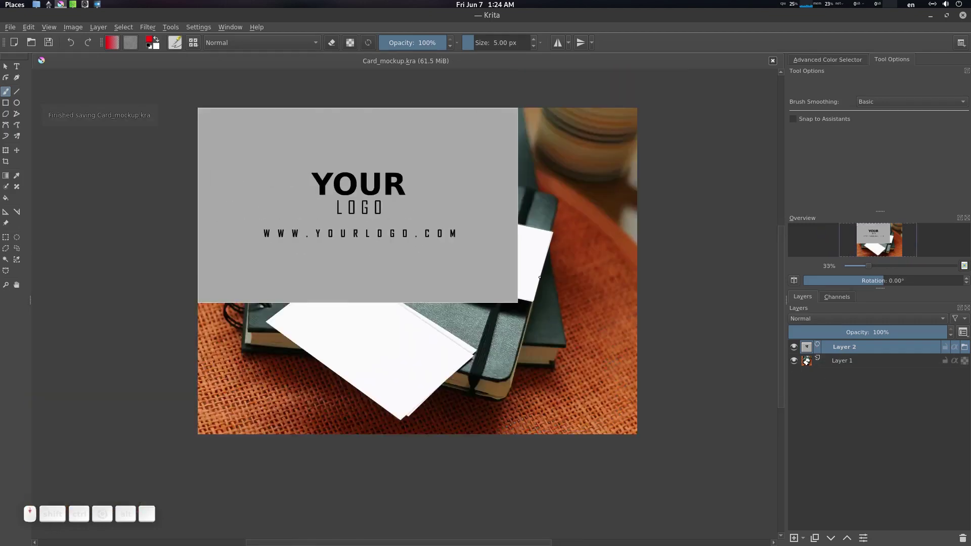
- Try moving and free-transforming the card layer, then settle on Layer 2 selected
scroll("up", 3)
scroll("up", 3)
left_click(857, 348)
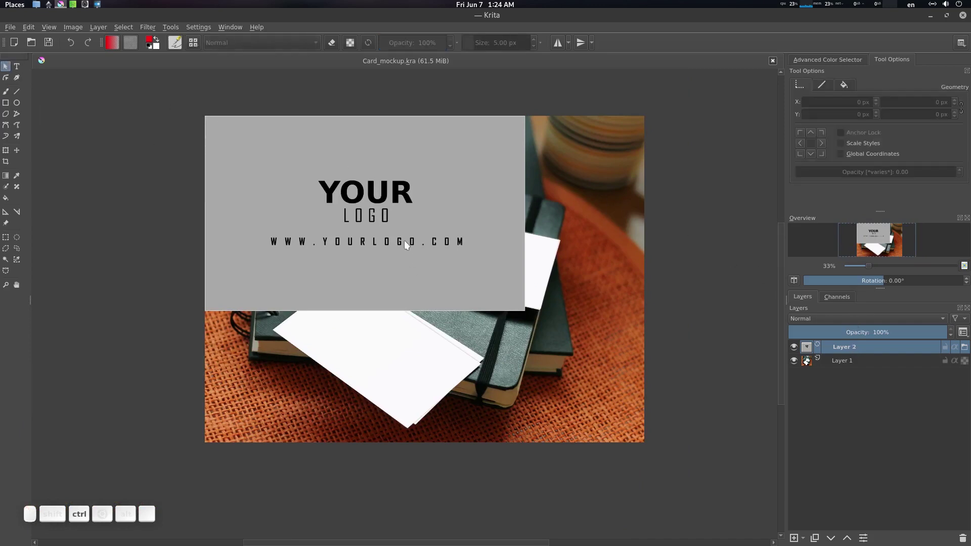
key("ctrl+t")
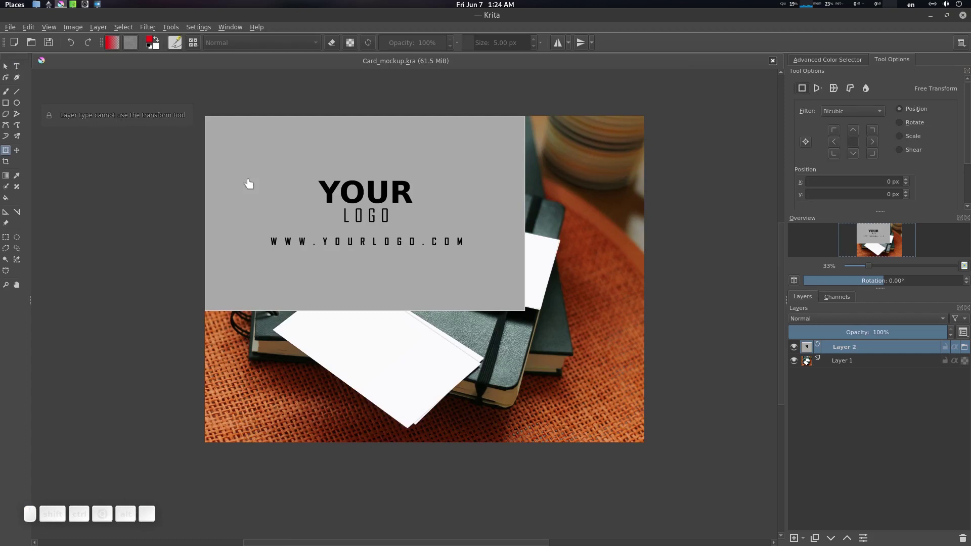
left_click(863, 347)
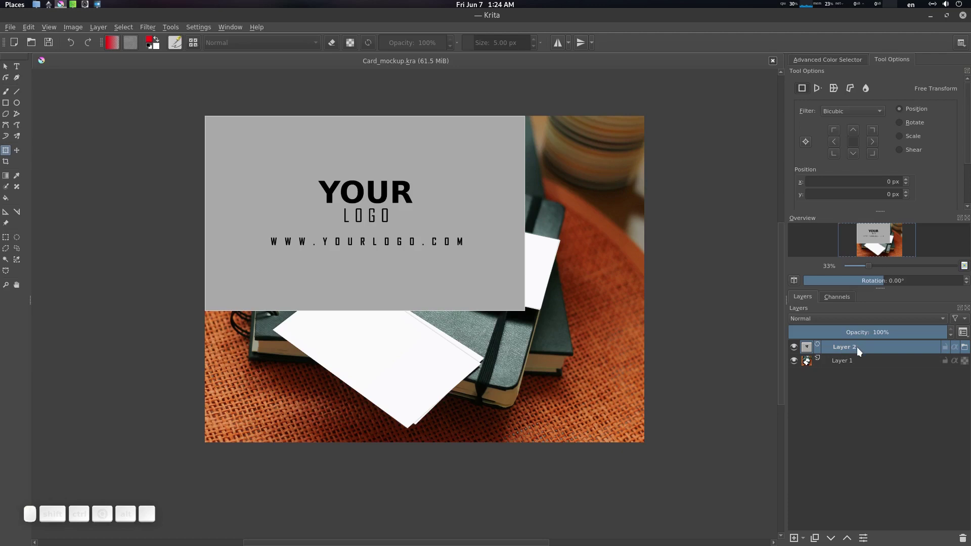
left_click(862, 350)
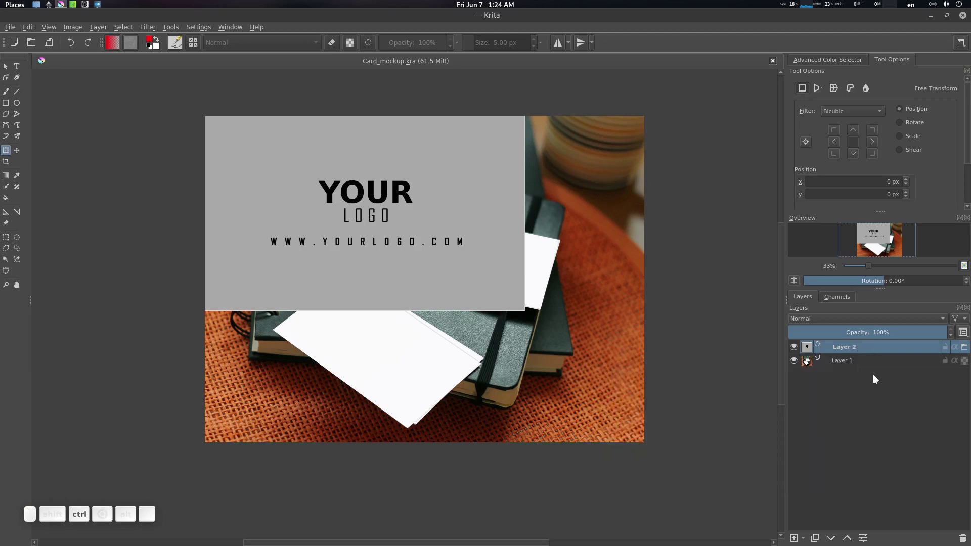
- Group the card layer (Ctrl+G) and name the group Back
key("ctrl+g")
left_click(860, 351)
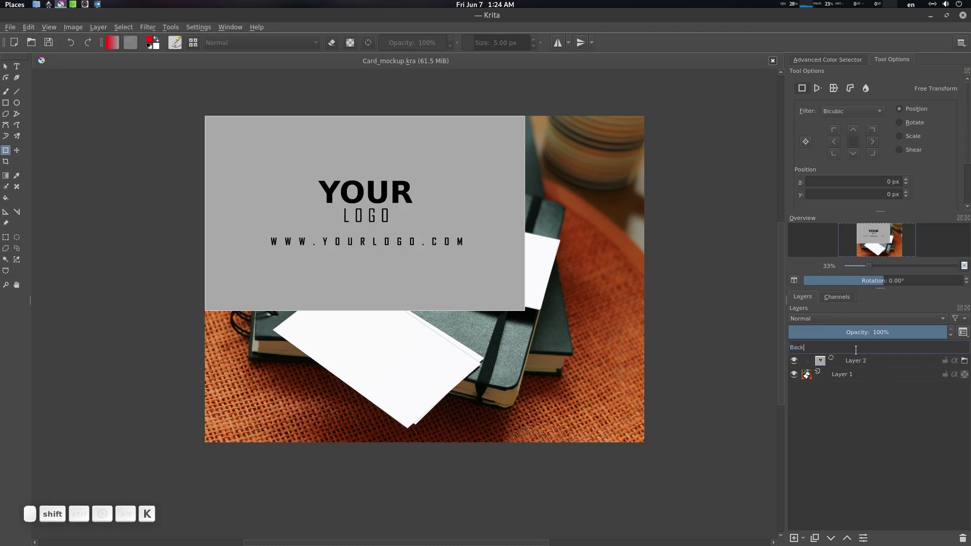
key("shift+Return")
left_click(862, 362)
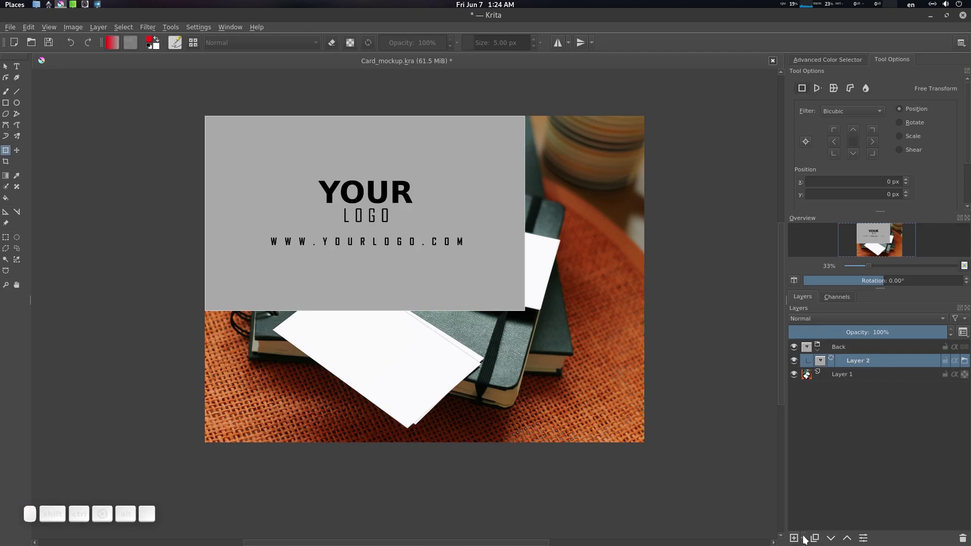
left_click(874, 365)
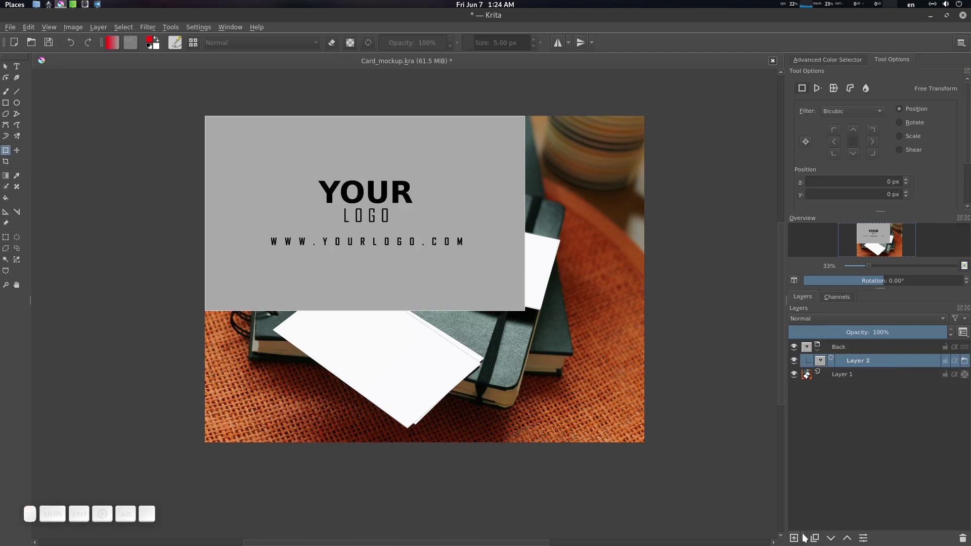
- Add a transparency mask, then a transform mask, to Layer 2 inside the Back group
left_click(805, 536)
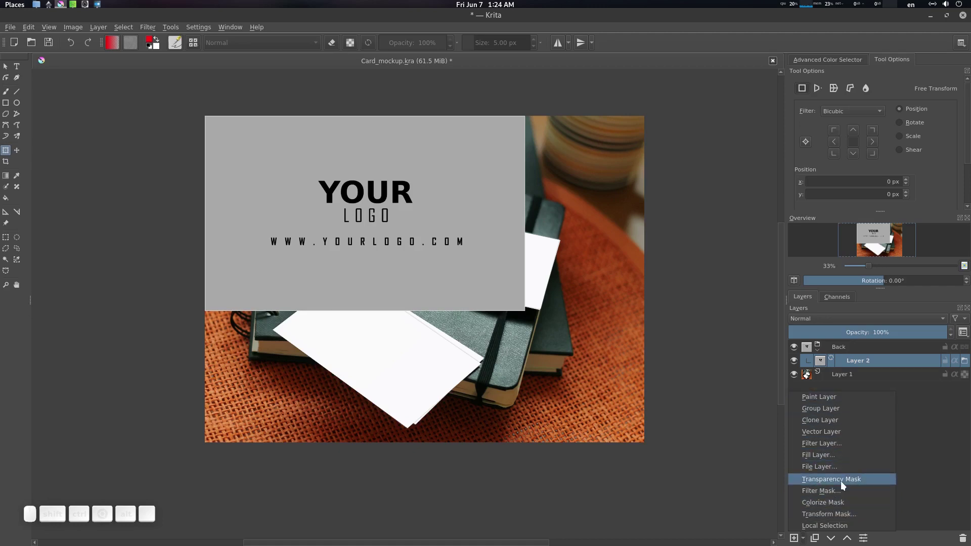
left_click(895, 367)
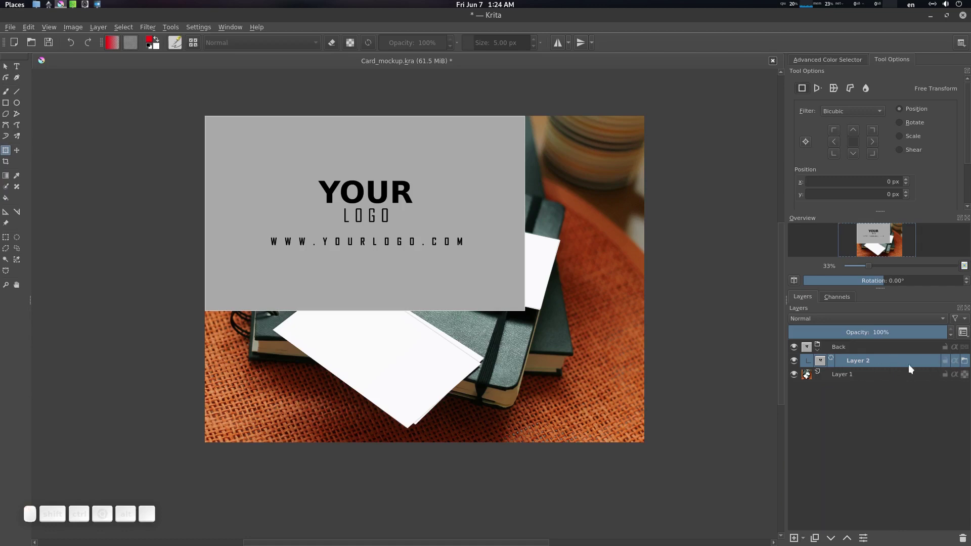
left_click(806, 539)
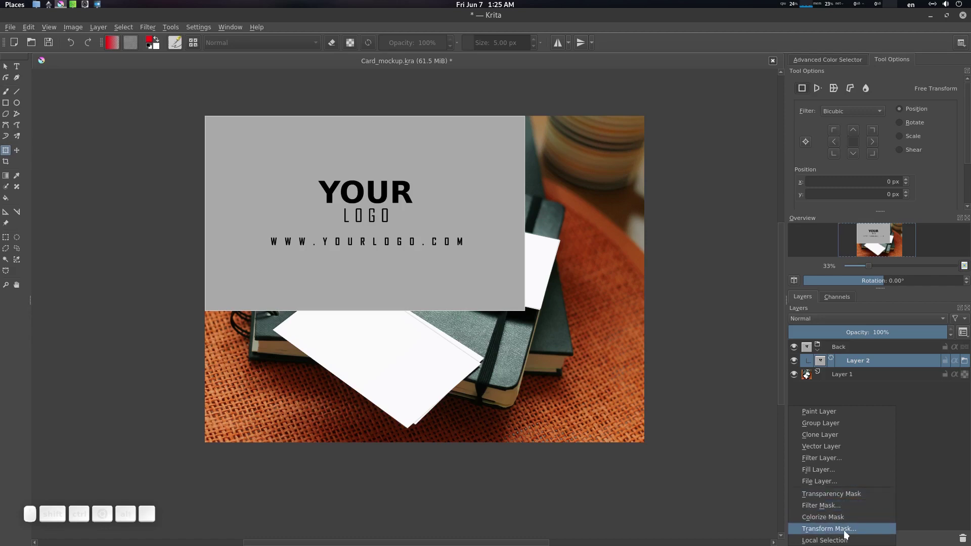
left_click(848, 532)
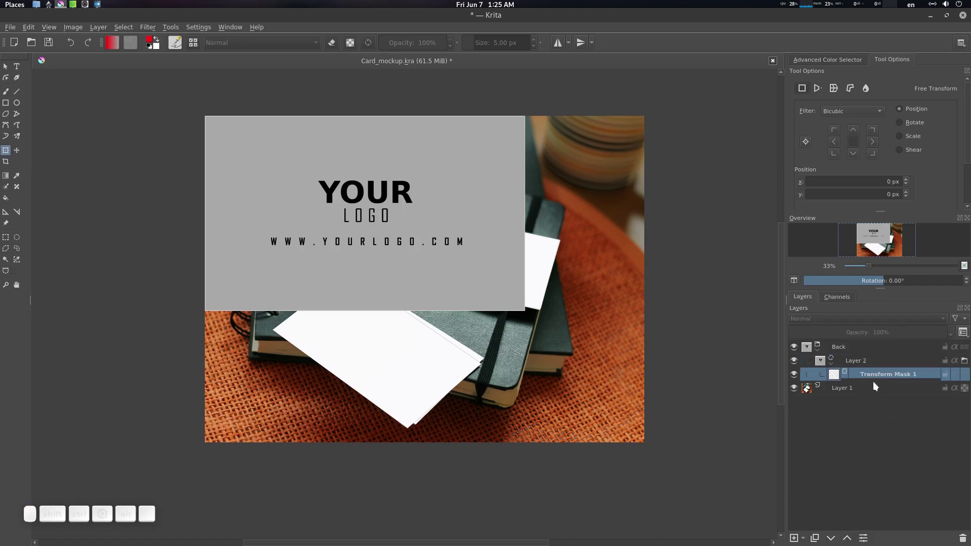
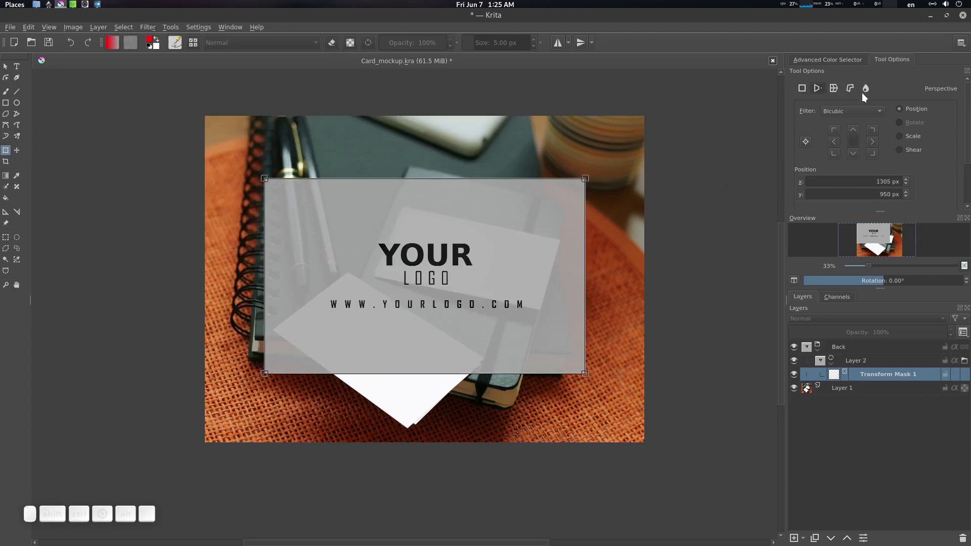
- Switch the transform to Perspective mode and move the grey logo card down onto the photo
left_click(820, 90)
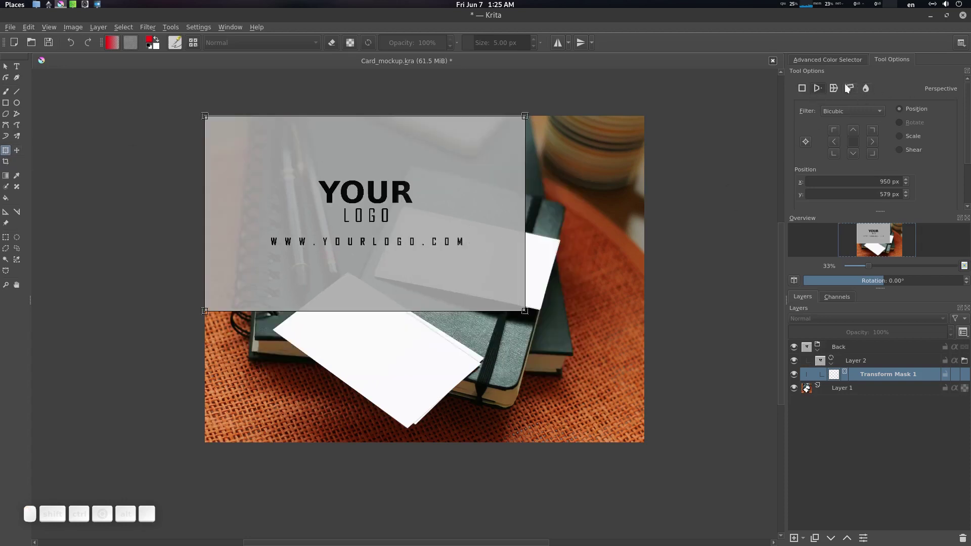
left_click(826, 88)
left_click(421, 166)
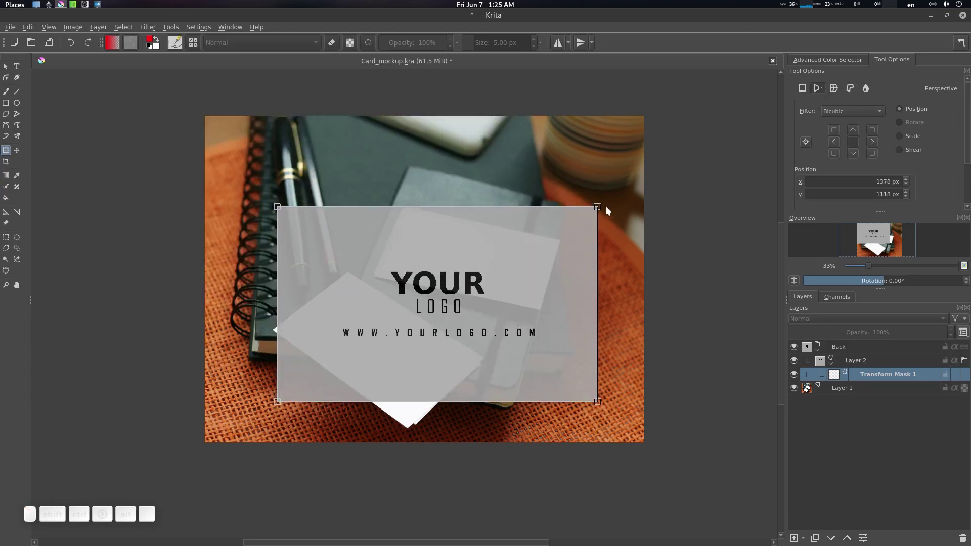
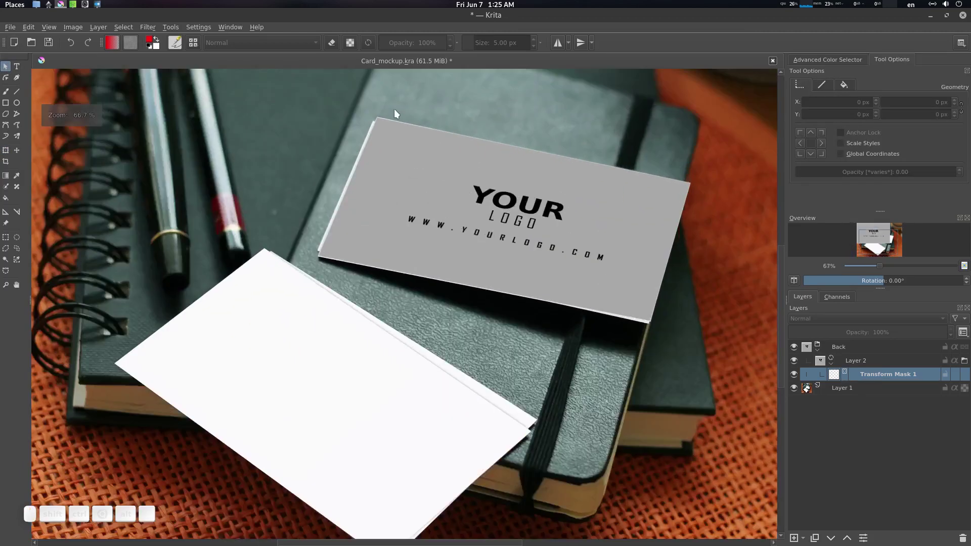
- Re-enter the transform (Ctrl+T) and zoom onto the logo card's top-left corner for refinement
scroll("up", 3)
middle_click(496, 186)
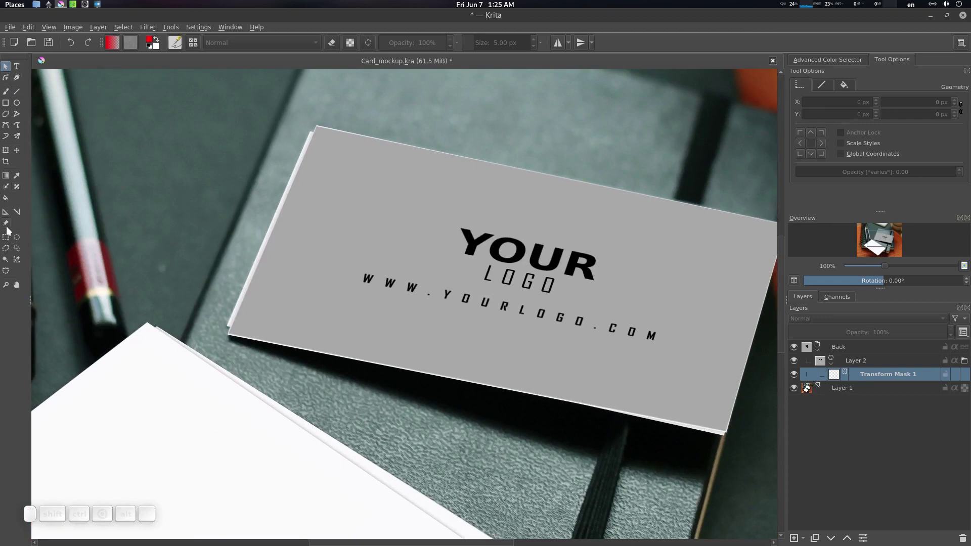
key("ctrl+t")
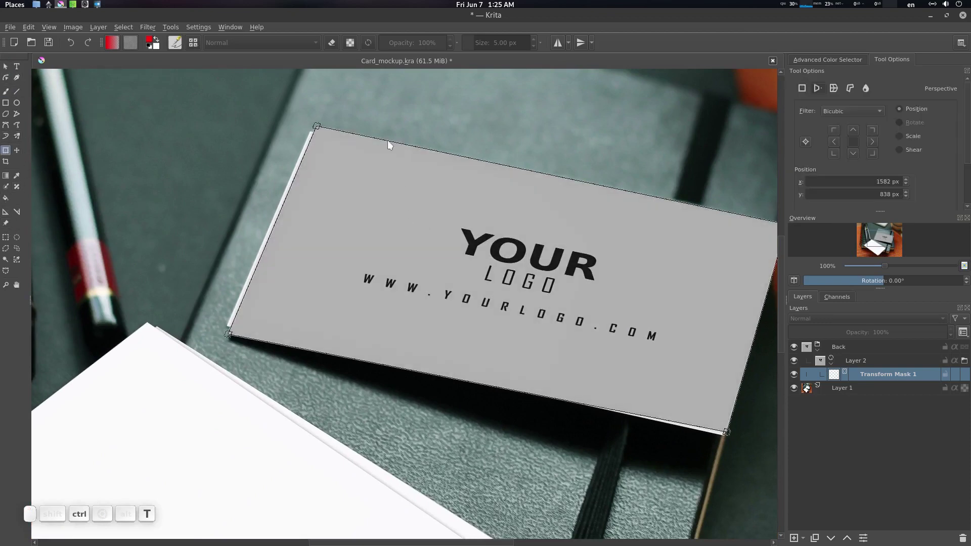
scroll("up", 3)
middle_click(359, 148)
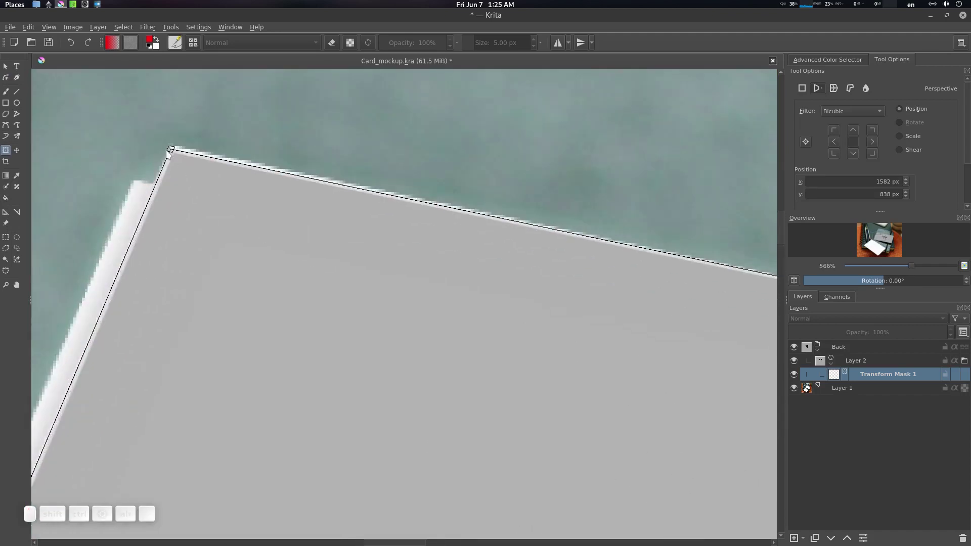
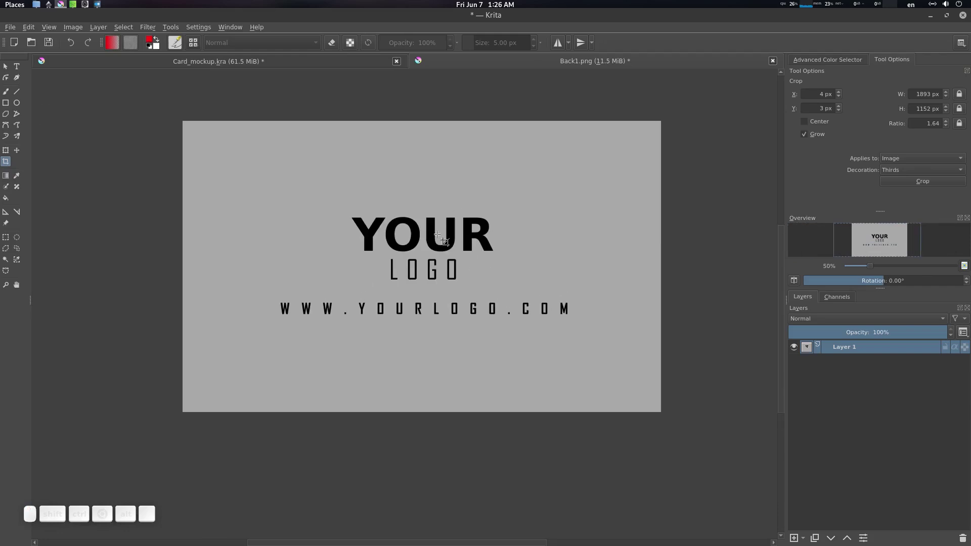
- Save Back1.png with the PNG options confirmed and return to the Card_mockup.kra document
key("ctrl+s")
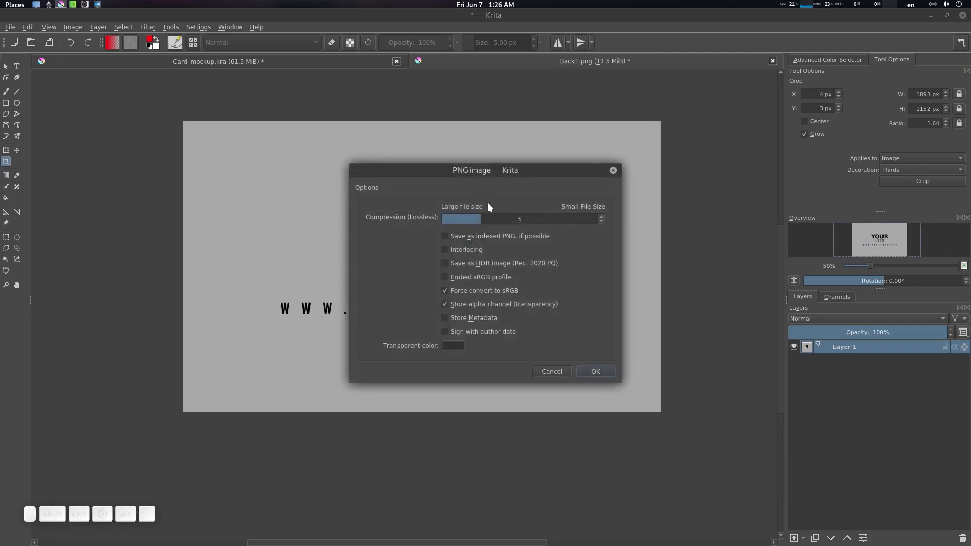
left_click(609, 374)
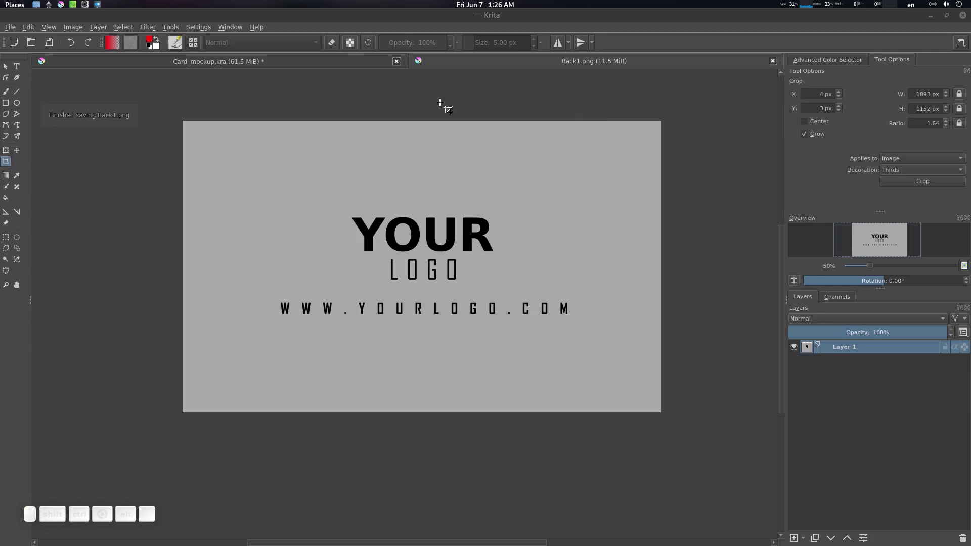
left_click(292, 63)
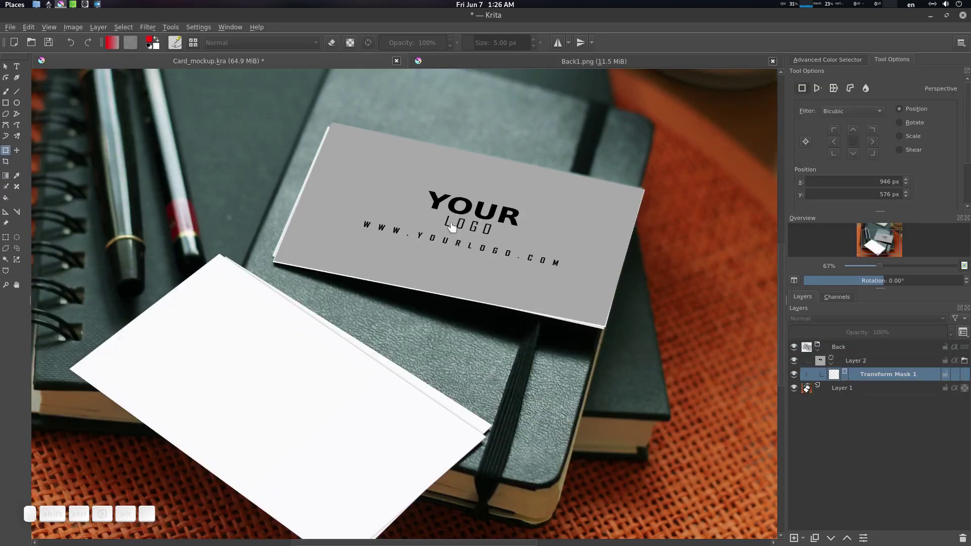
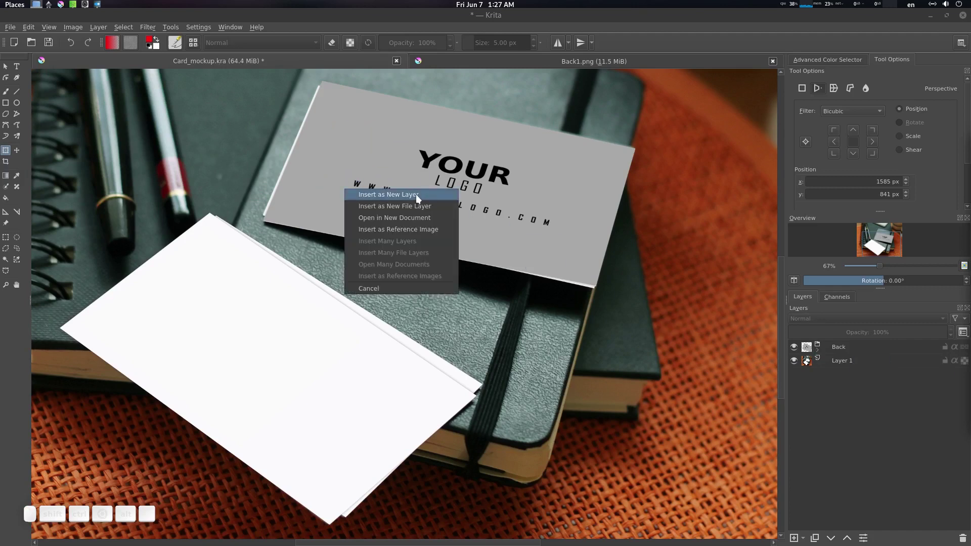
left_click(421, 210)
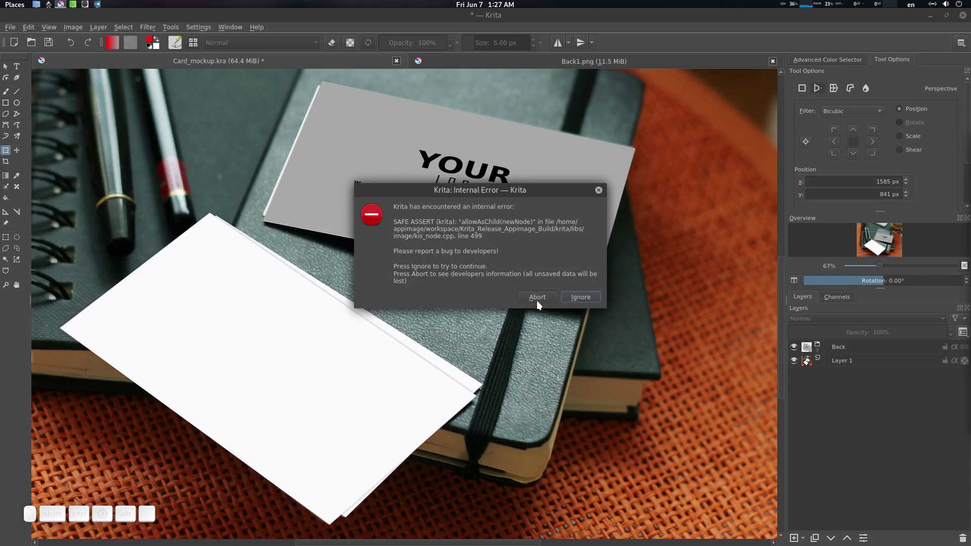
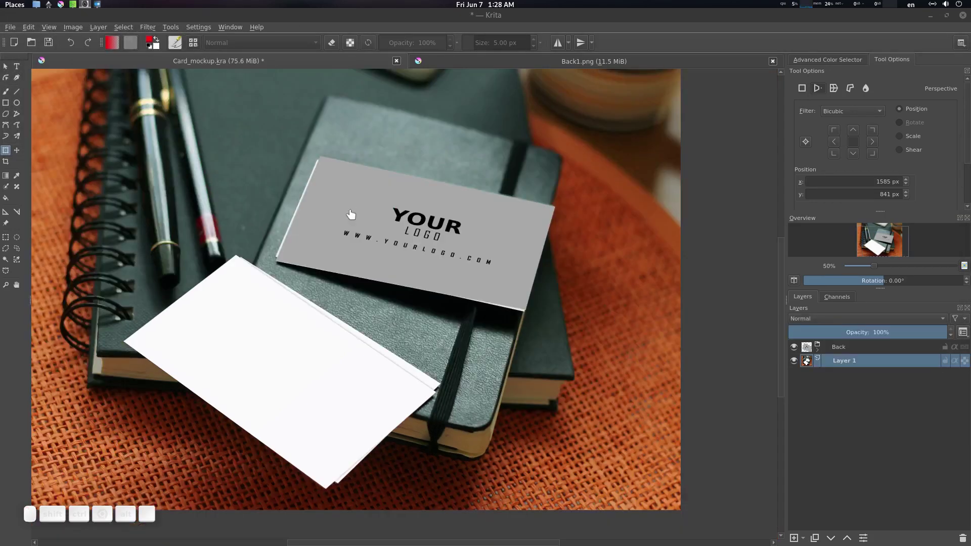
left_click(365, 245)
scroll("down", 3)
right_click(389, 240)
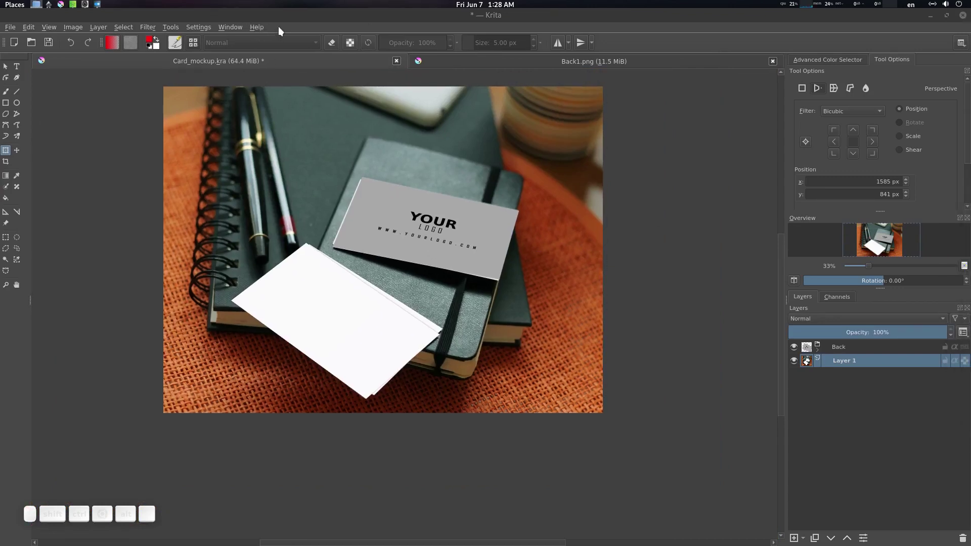
left_click(295, 77)
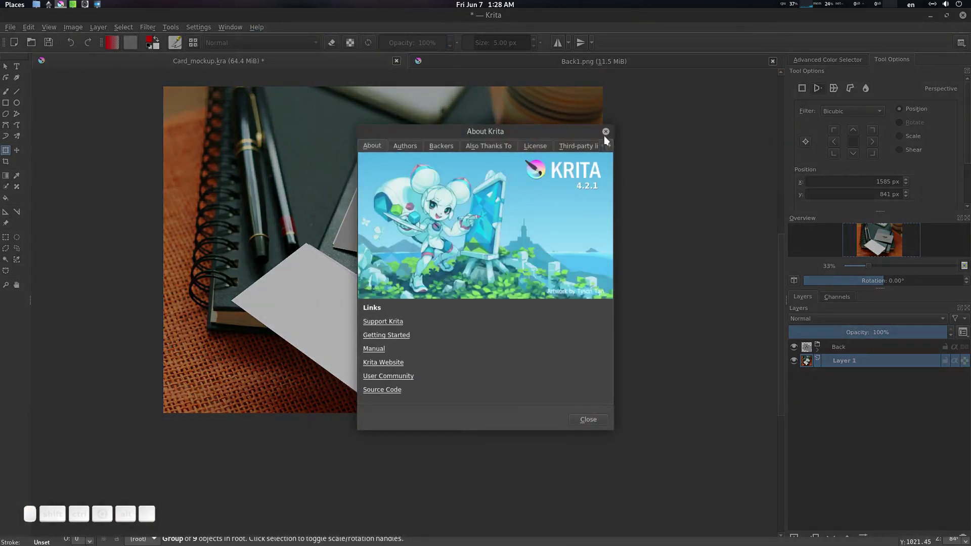
left_click(608, 134)
right_click(408, 224)
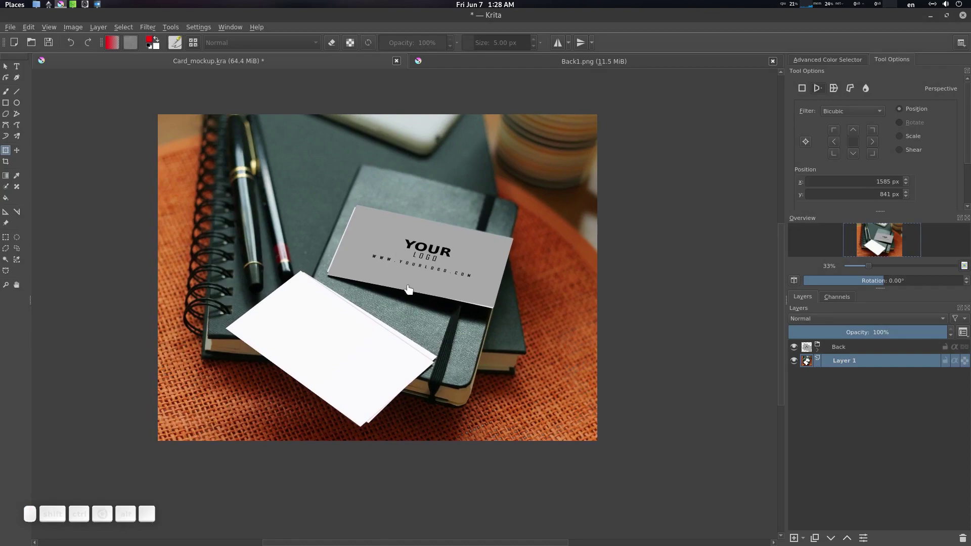
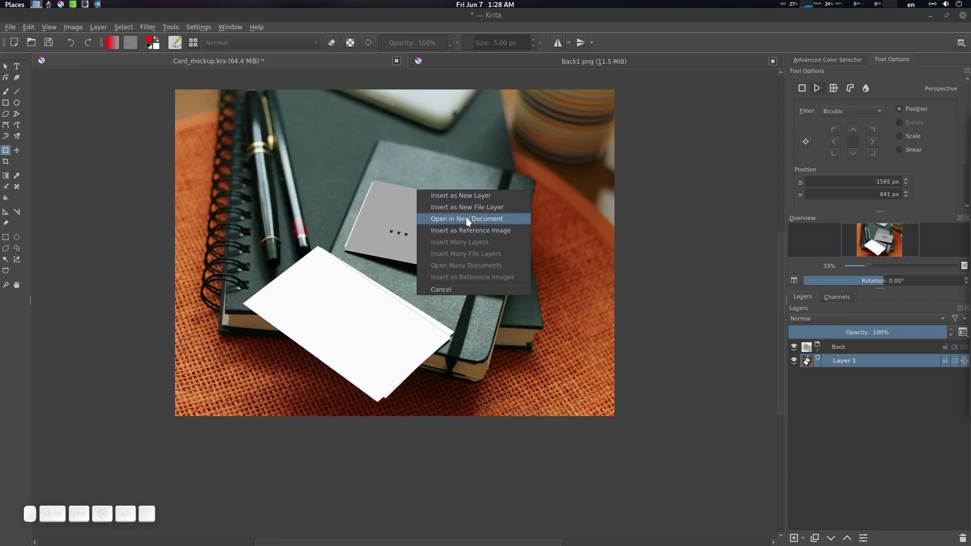
left_click(484, 212)
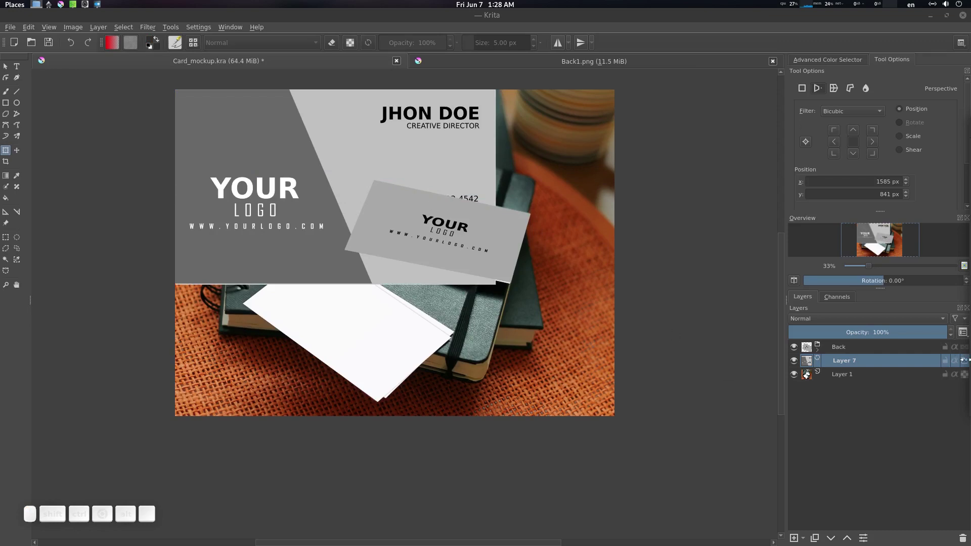
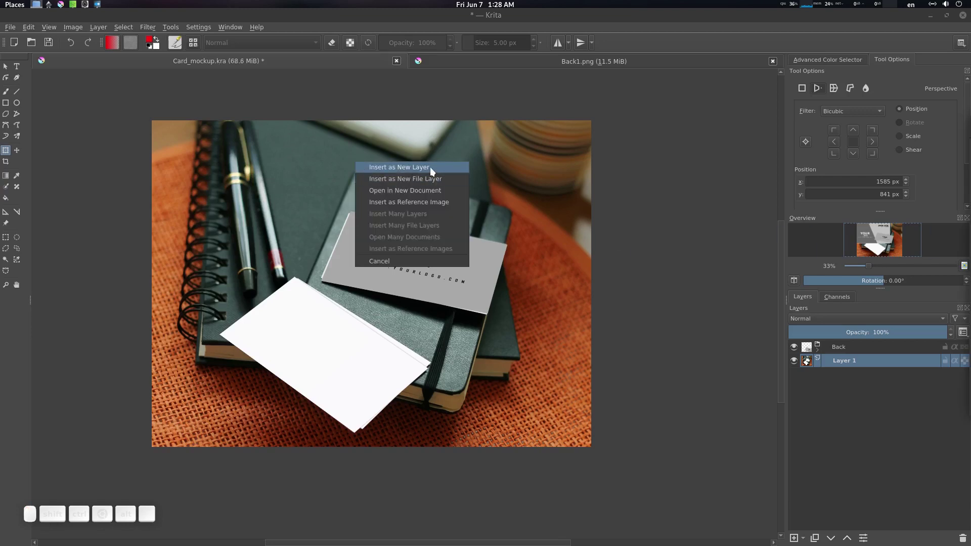
left_click_drag(425, 170, 892, 363)
right_click(892, 362)
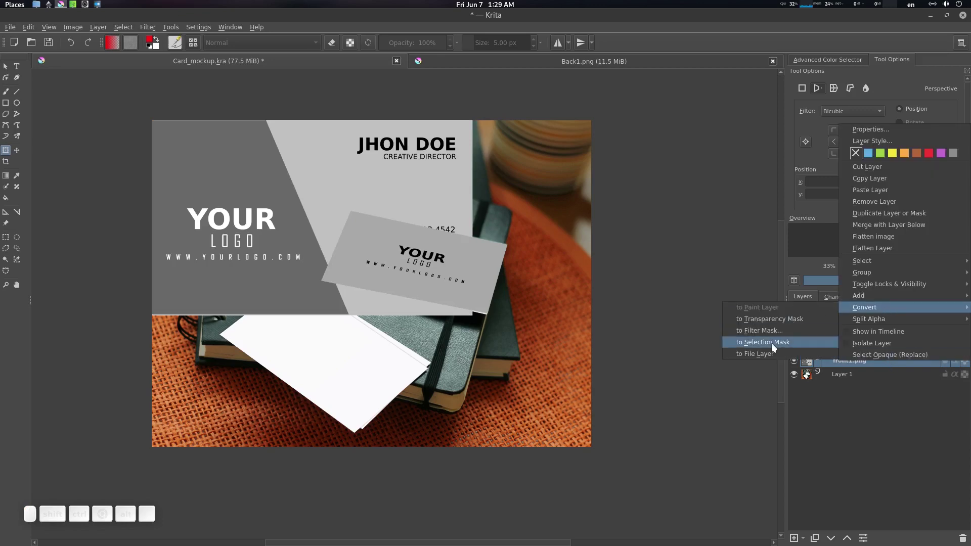
left_click(776, 355)
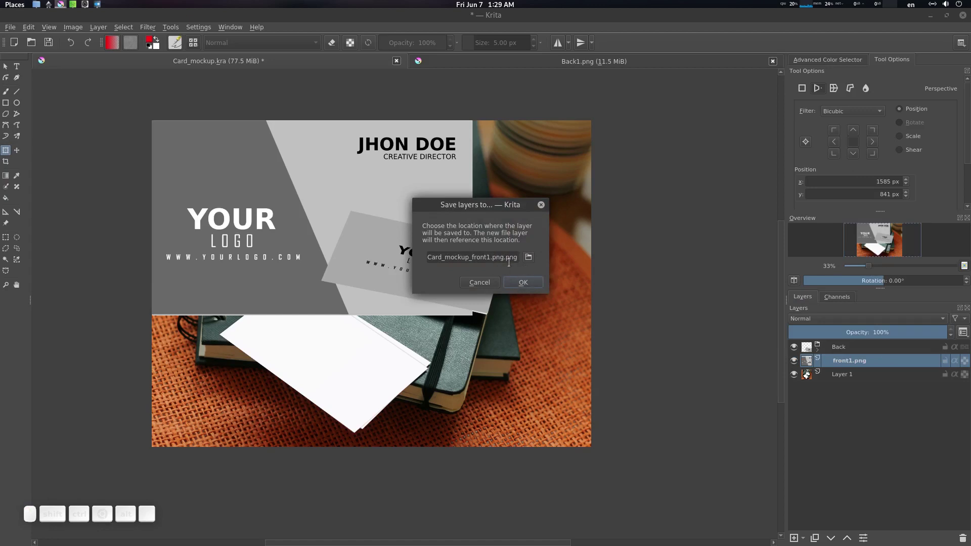
left_click(489, 281)
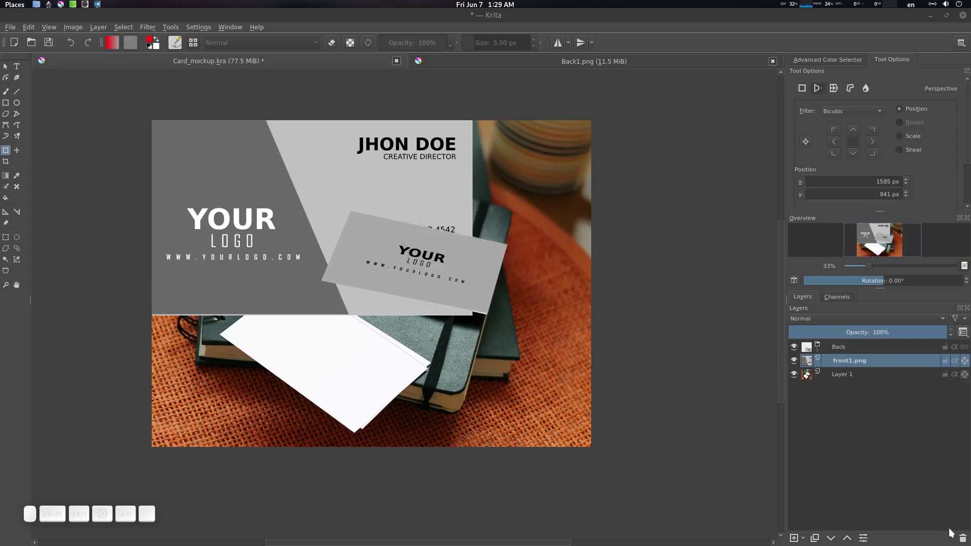
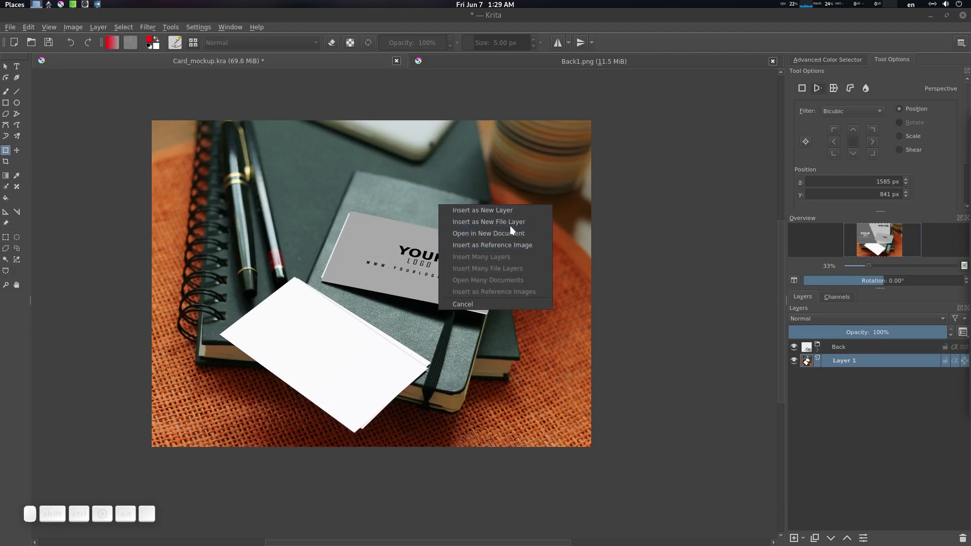
- Insert the dropped front design as Layer 8 and group it into a new Front group
left_click(520, 226)
left_click(483, 319)
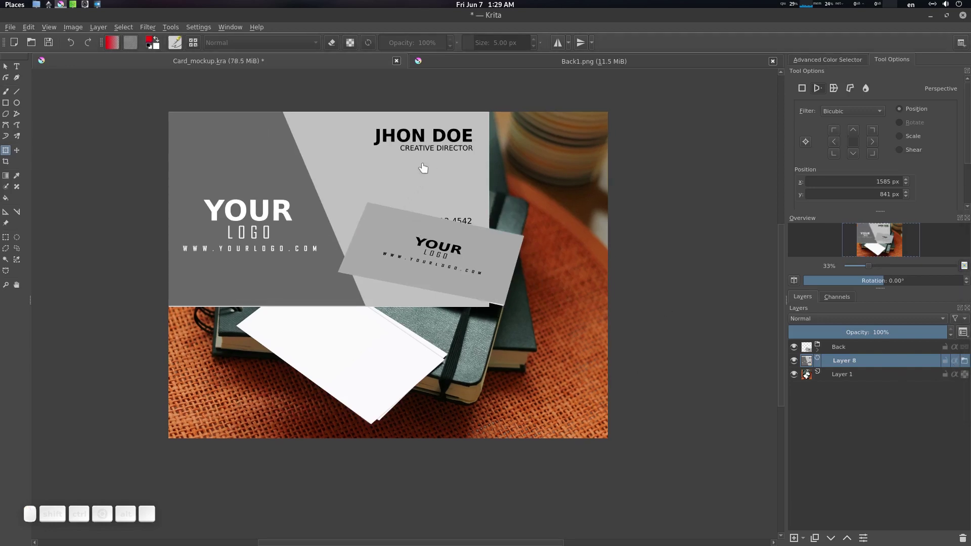
left_click(861, 366)
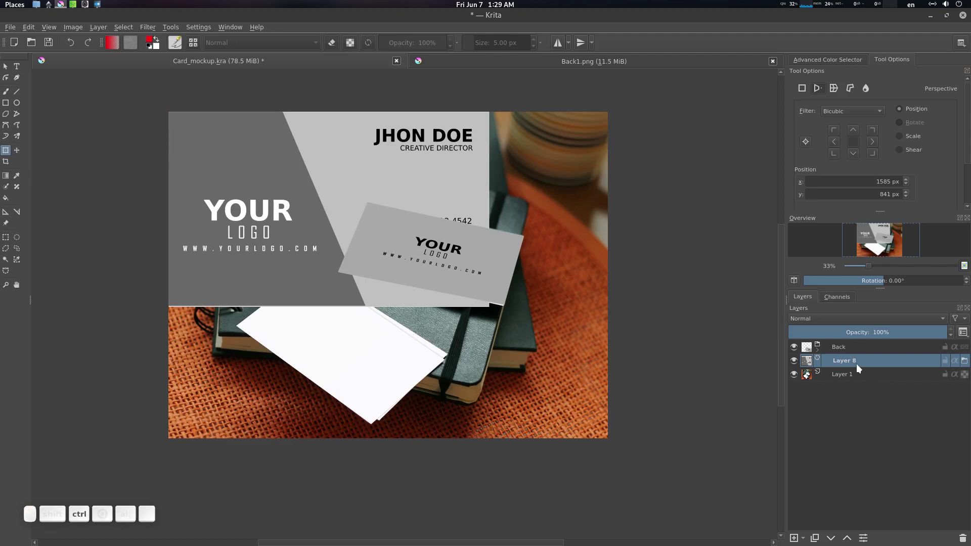
key("ctrl+g")
left_click(855, 364)
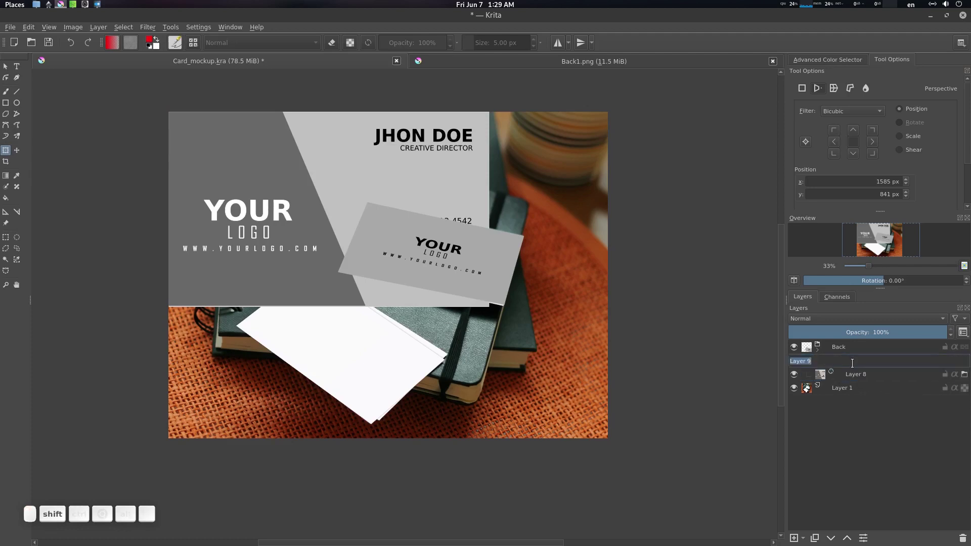
key("Return")
- Add a Transform Mask to Layer 8 and start transforming the front design
left_click(868, 378)
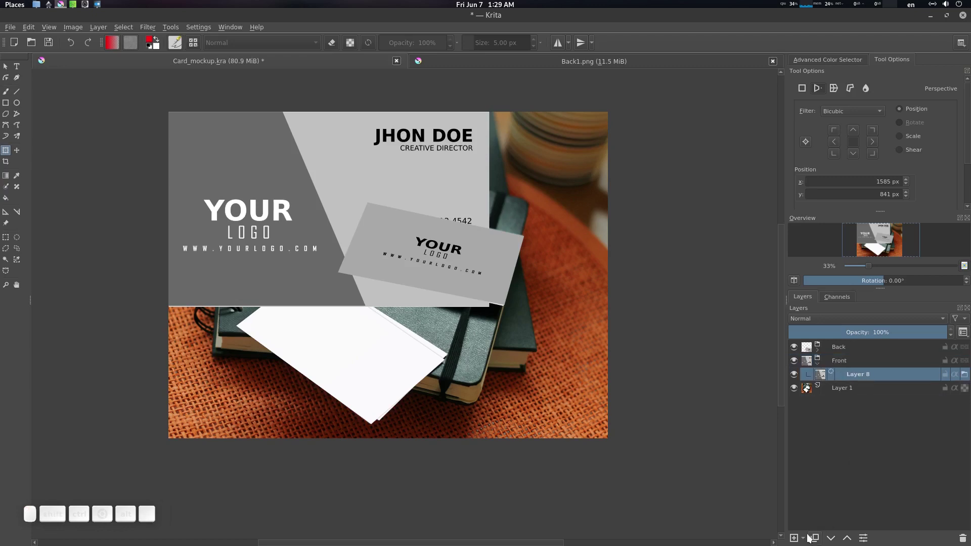
left_click(805, 537)
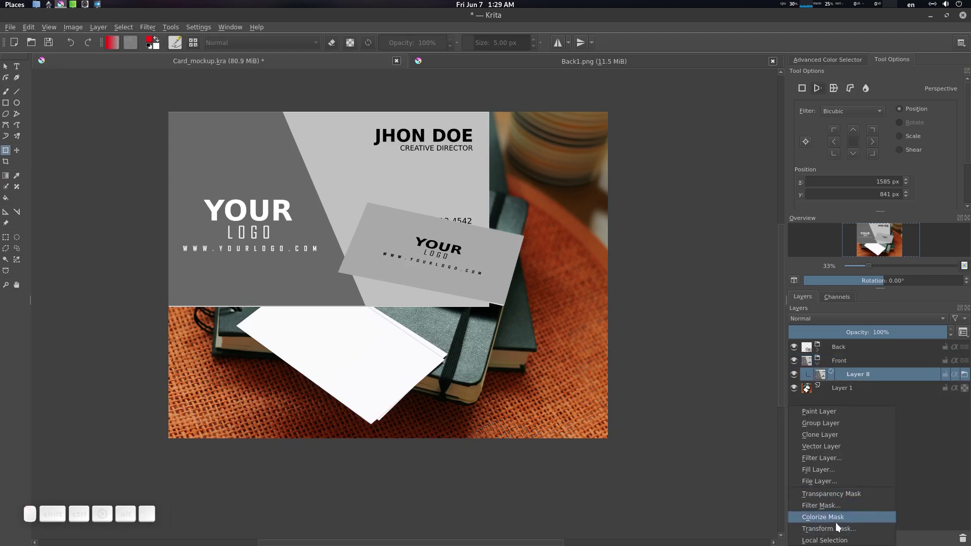
left_click(837, 526)
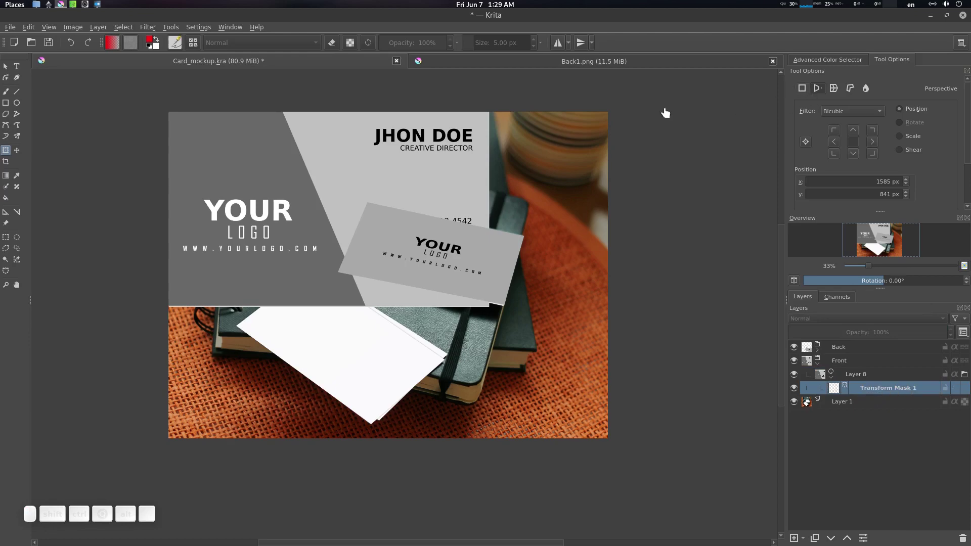
left_click(249, 165)
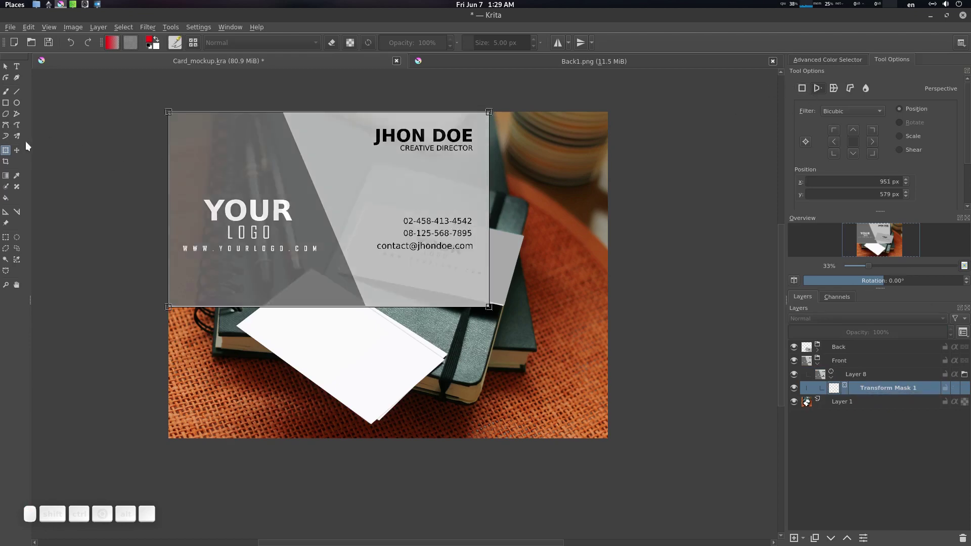
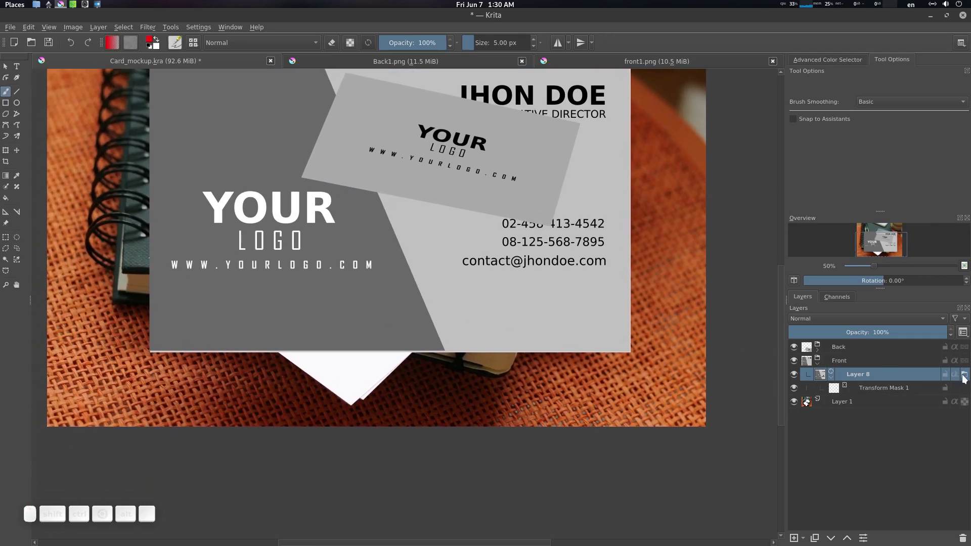
left_click(965, 377)
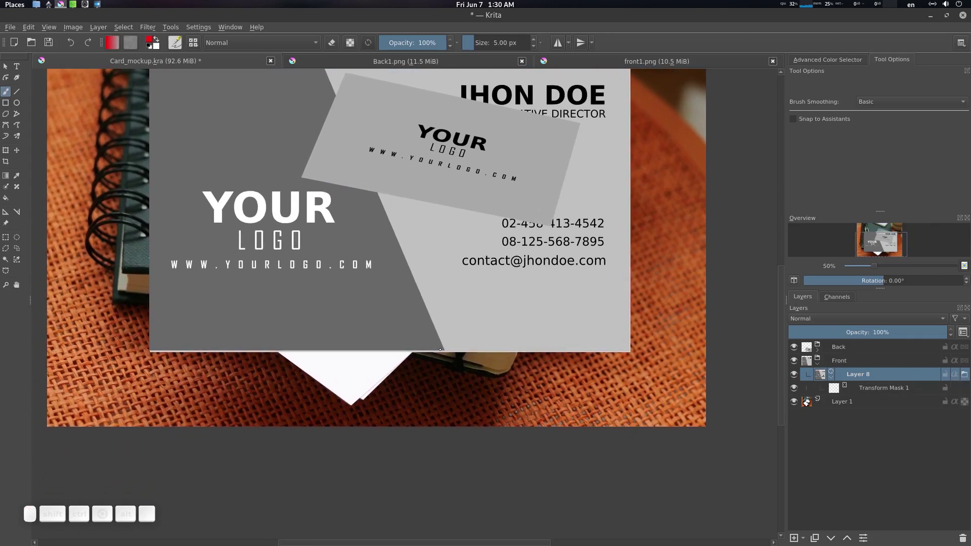
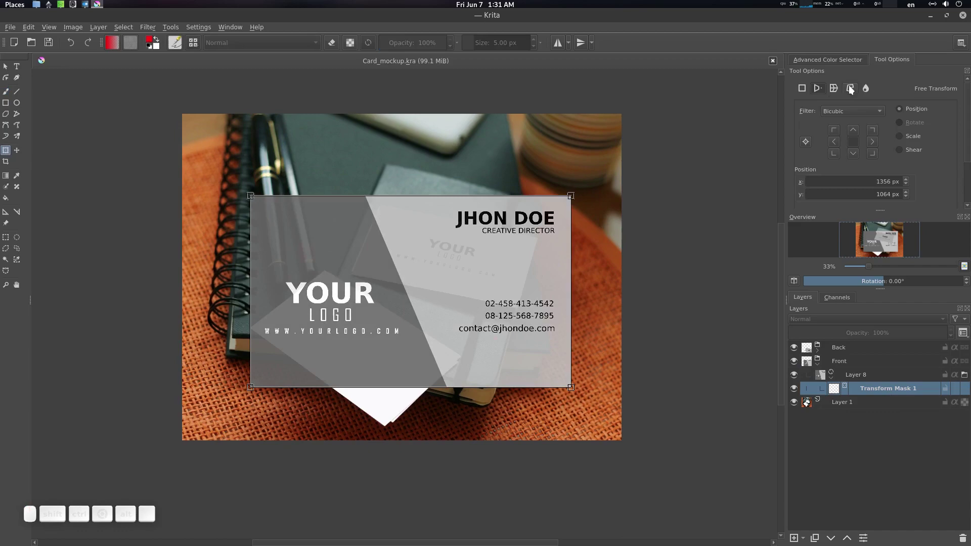
- In Perspective mode, drag the front design's corners onto the lower white card's edges
left_click(825, 89)
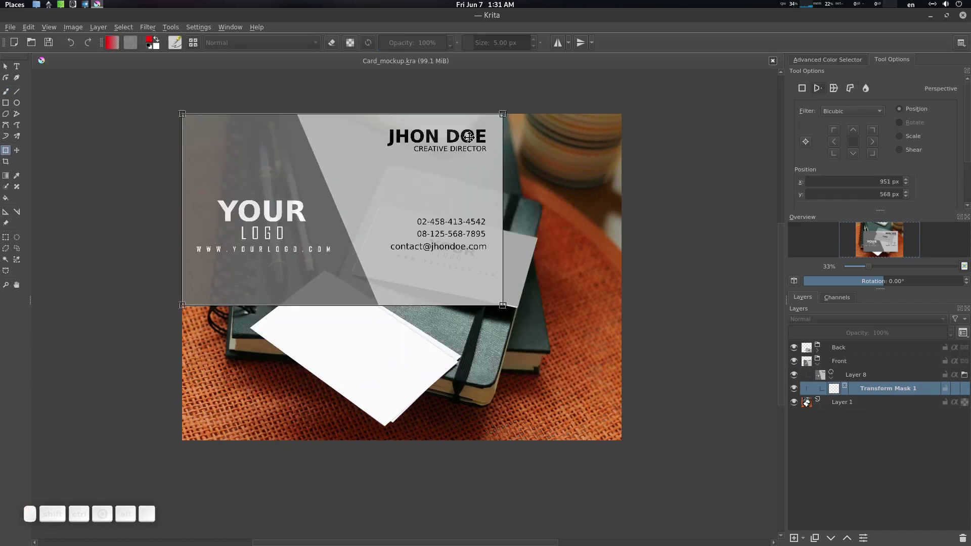
left_click(426, 251)
left_click_drag(516, 238, 284, 271)
left_click_drag(196, 234, 215, 406)
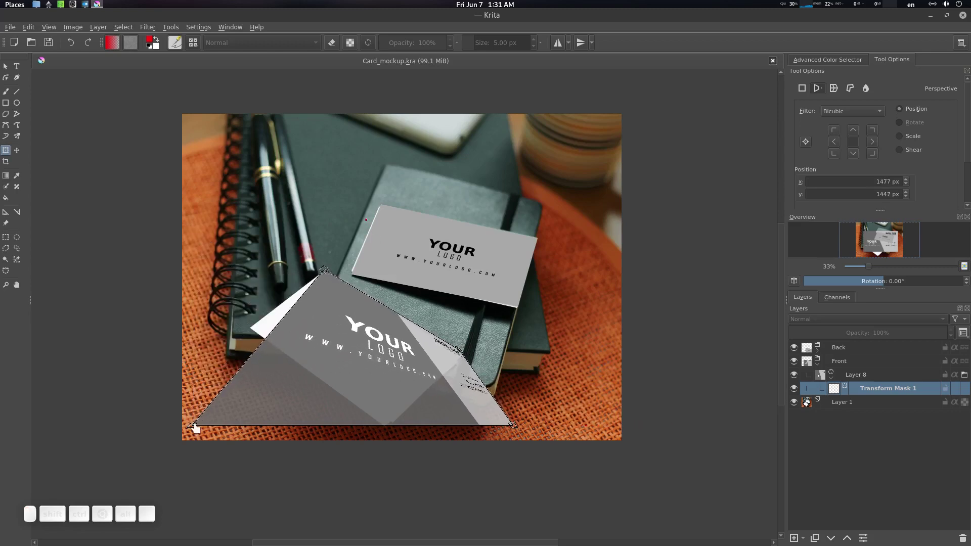
left_click_drag(197, 425, 452, 410)
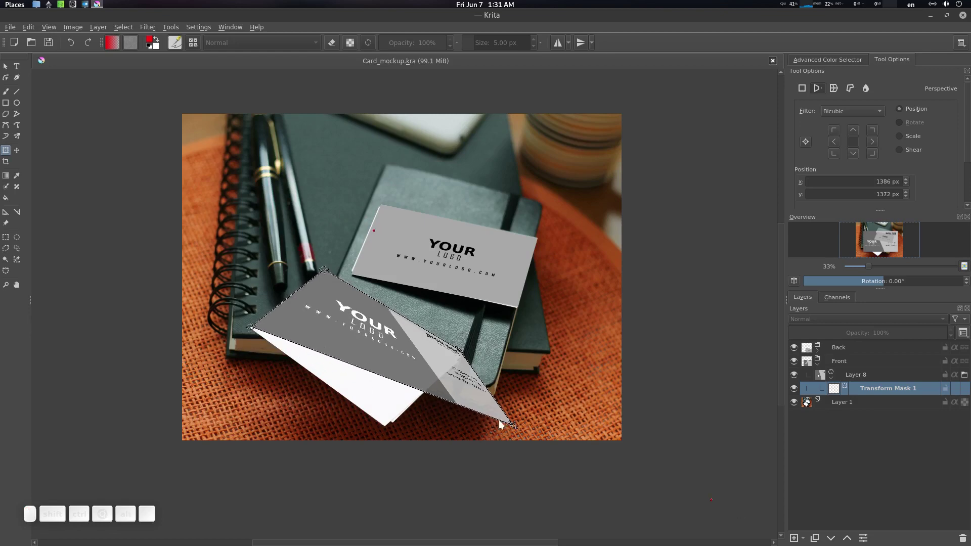
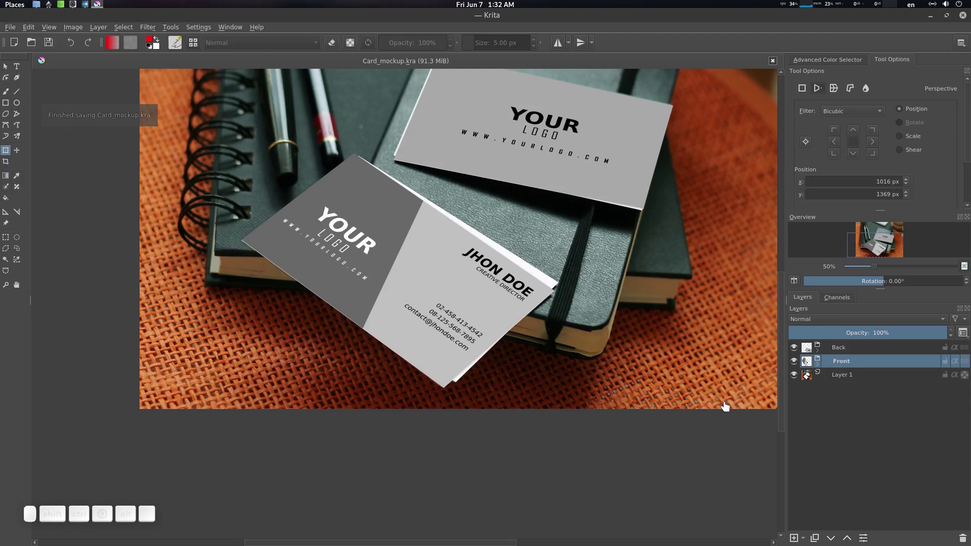
- Duplicate the Front group, place Copy of Front just above Layer 1, and hide the original Front group
middle_click(820, 539)
left_click_drag(870, 362, 865, 386)
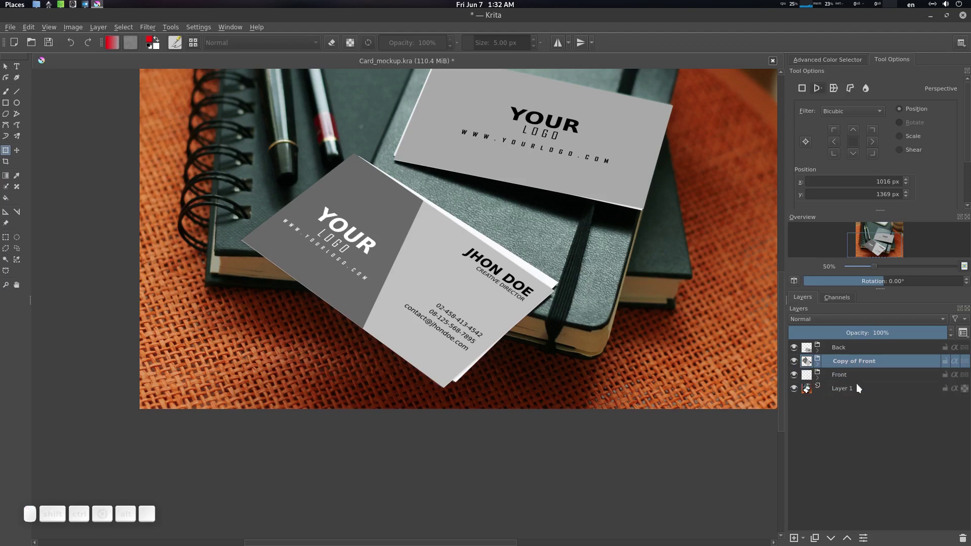
left_click_drag(854, 378, 896, 386)
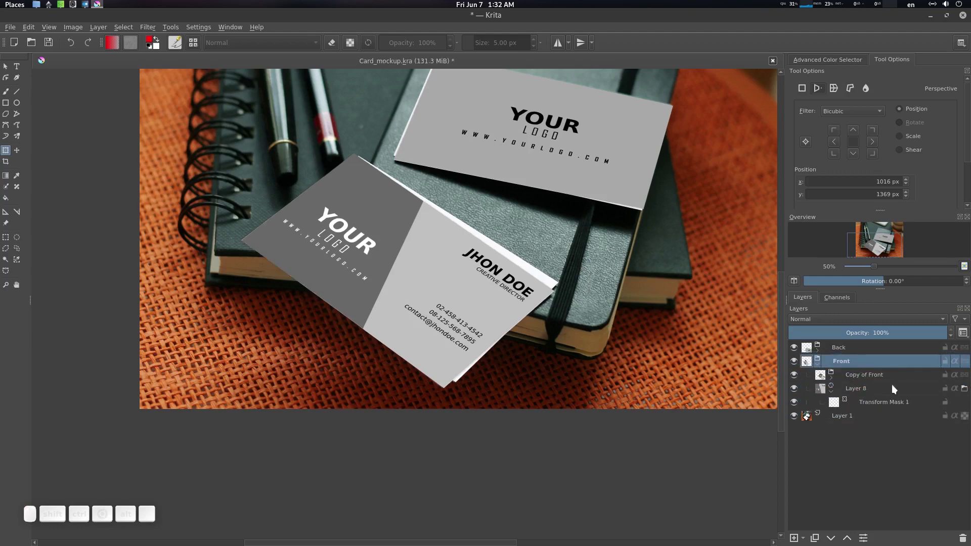
left_click(865, 375)
left_click_drag(869, 376, 862, 411)
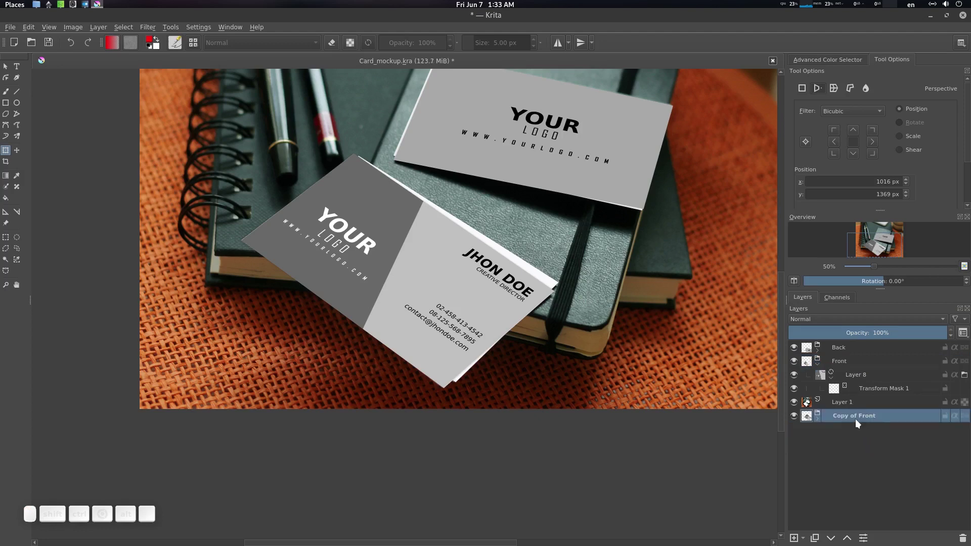
left_click_drag(858, 419, 871, 422)
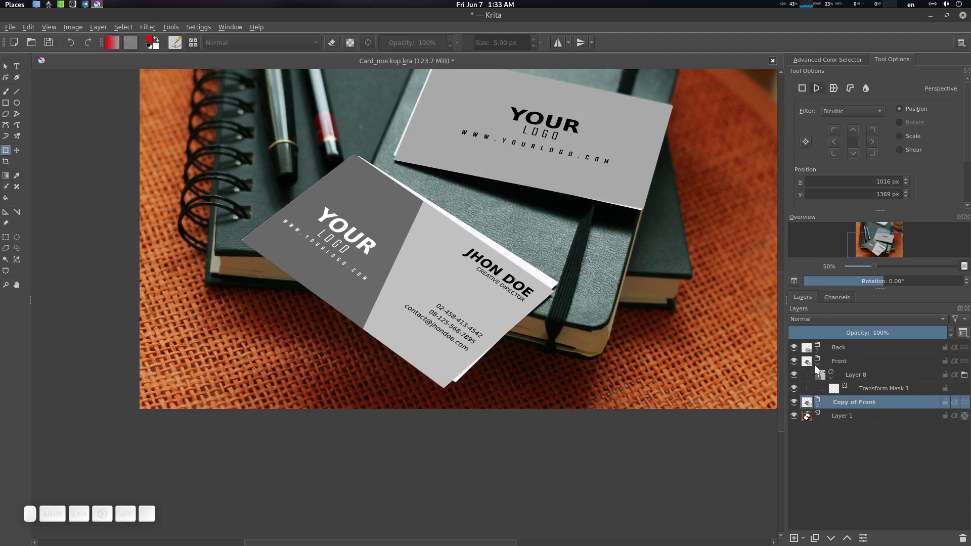
left_click(823, 369)
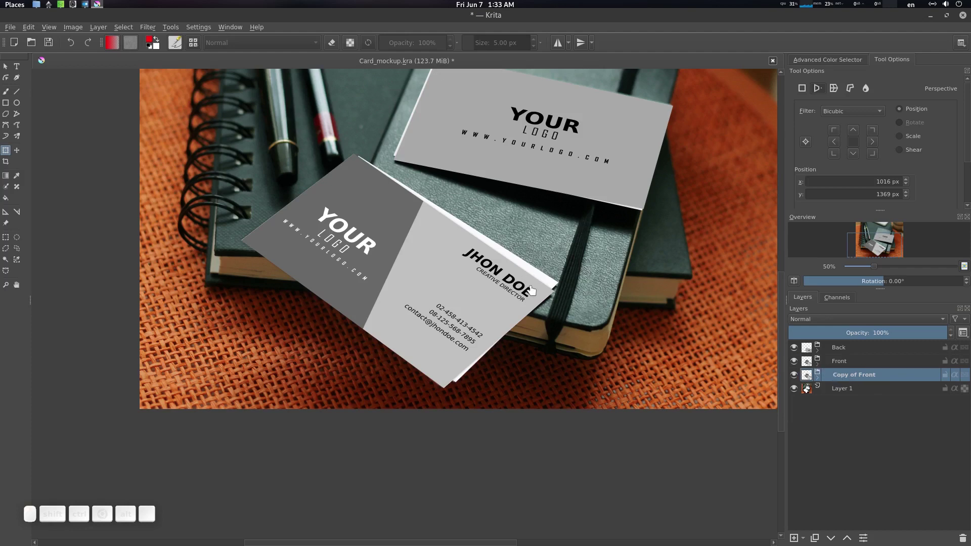
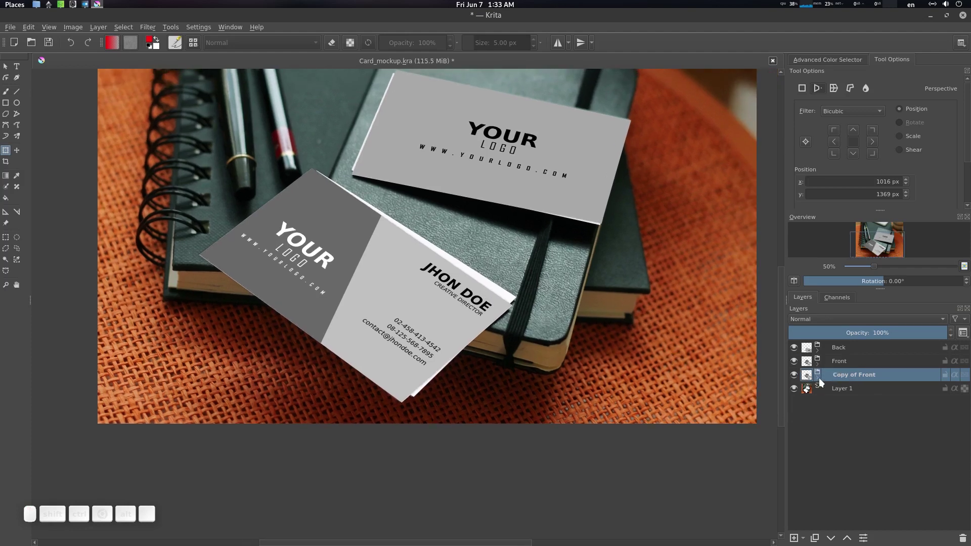
left_click(798, 360)
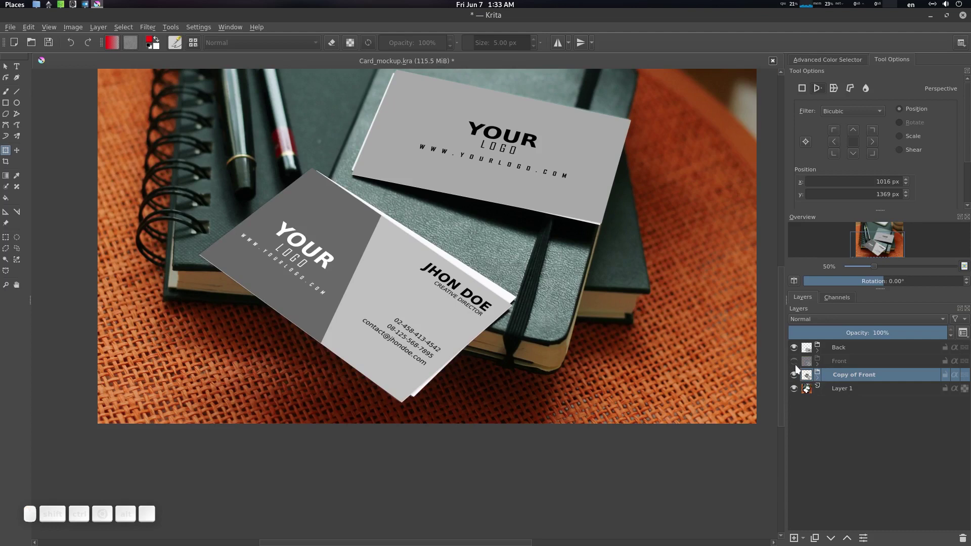
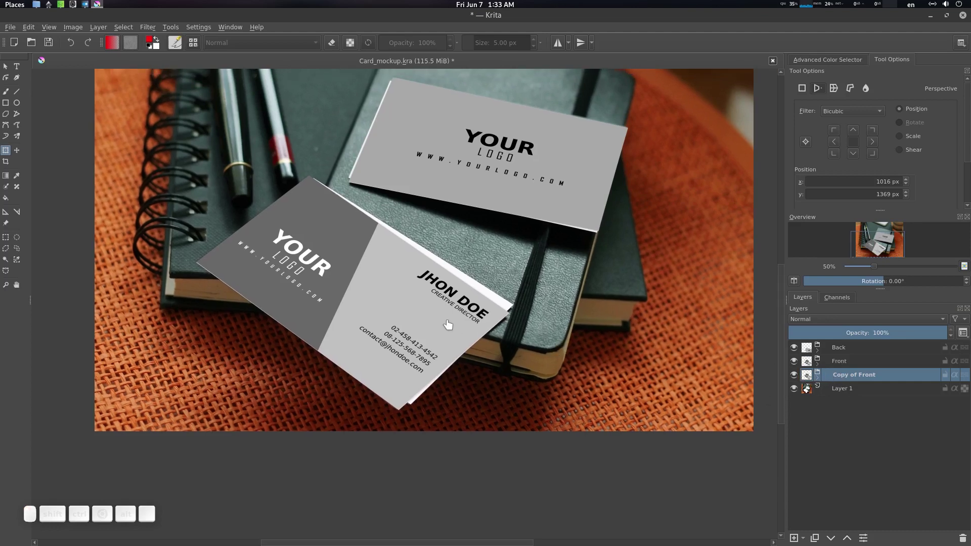
- Add a new layer holding the flat front design to the copied group
key("ctrl+t")
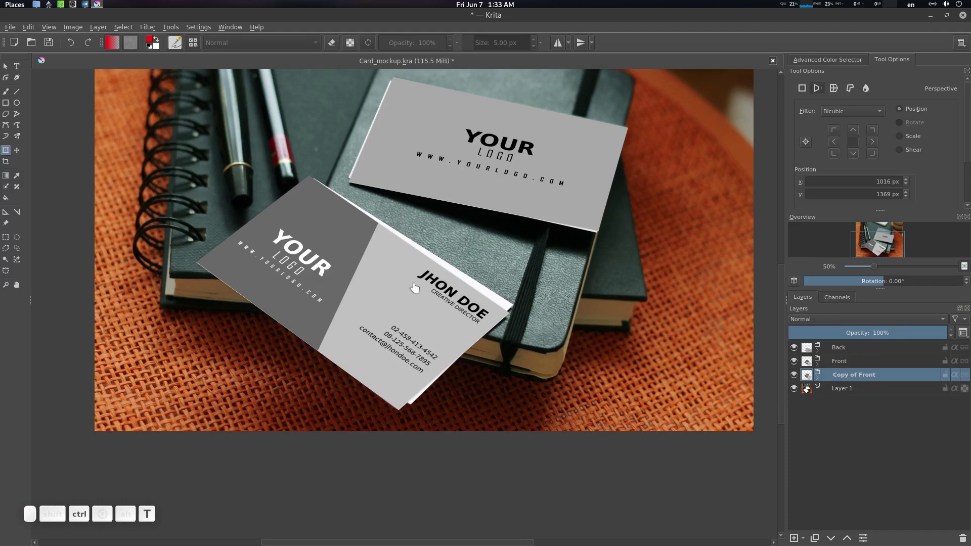
left_click(415, 286)
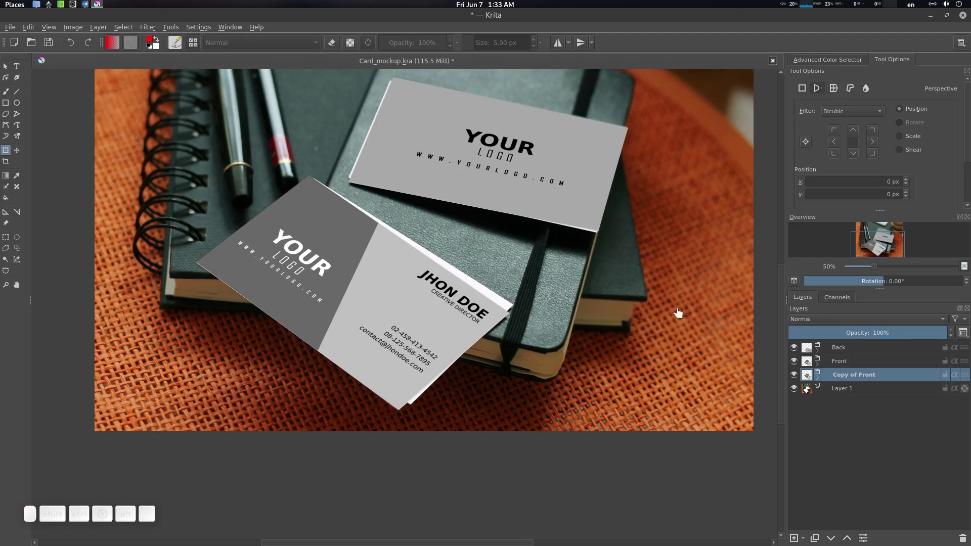
left_click(822, 381)
left_click(864, 394)
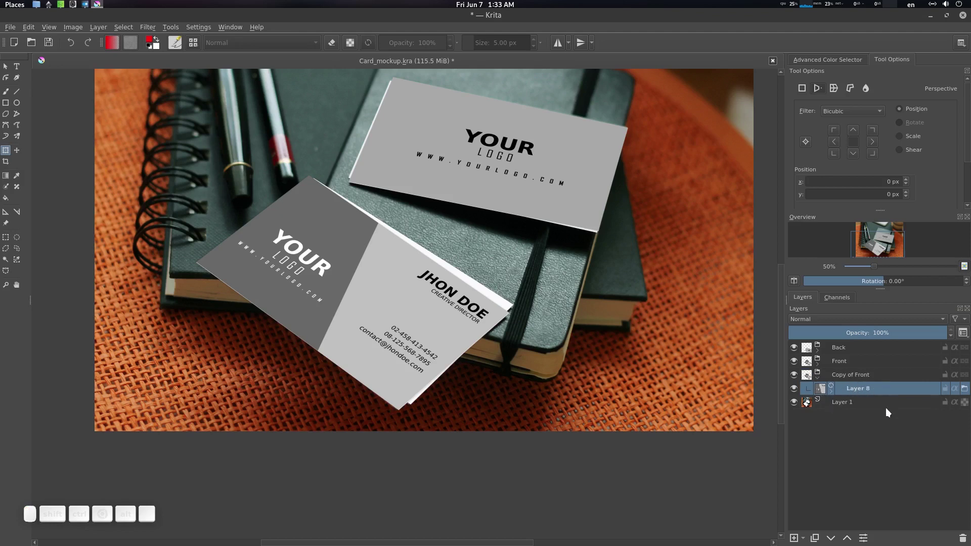
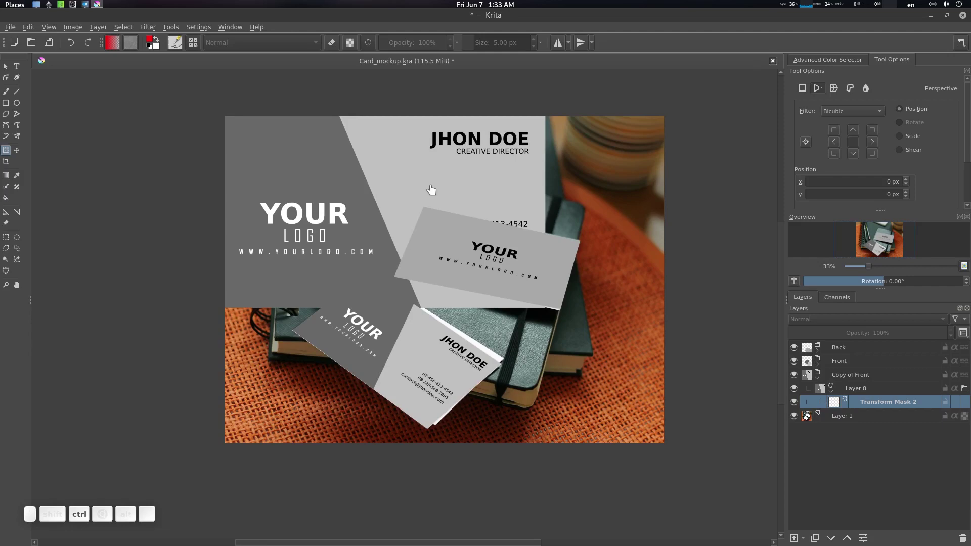
- Perspective-warp the new layer just beneath the front card for a stacked edge, apply it, and save the mockup
key("ctrl+t")
left_click(410, 140)
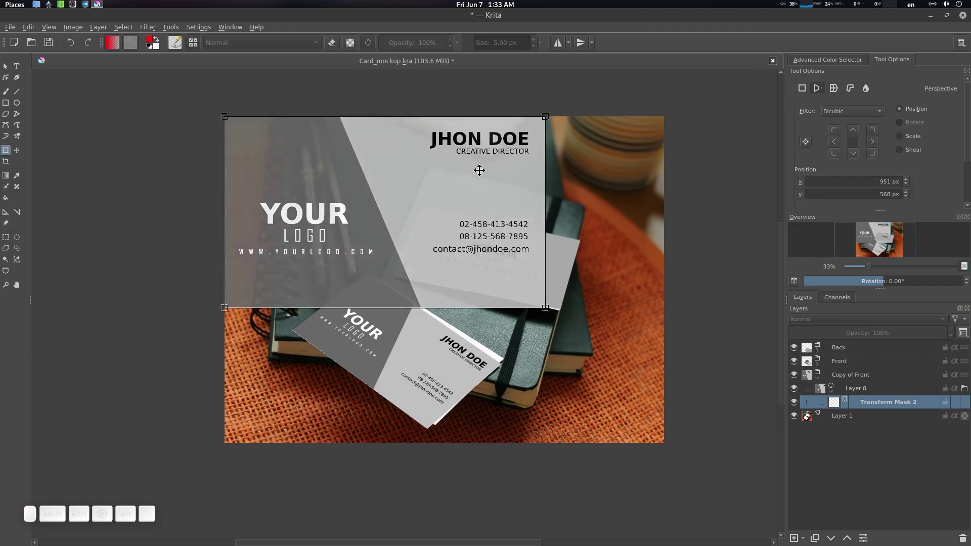
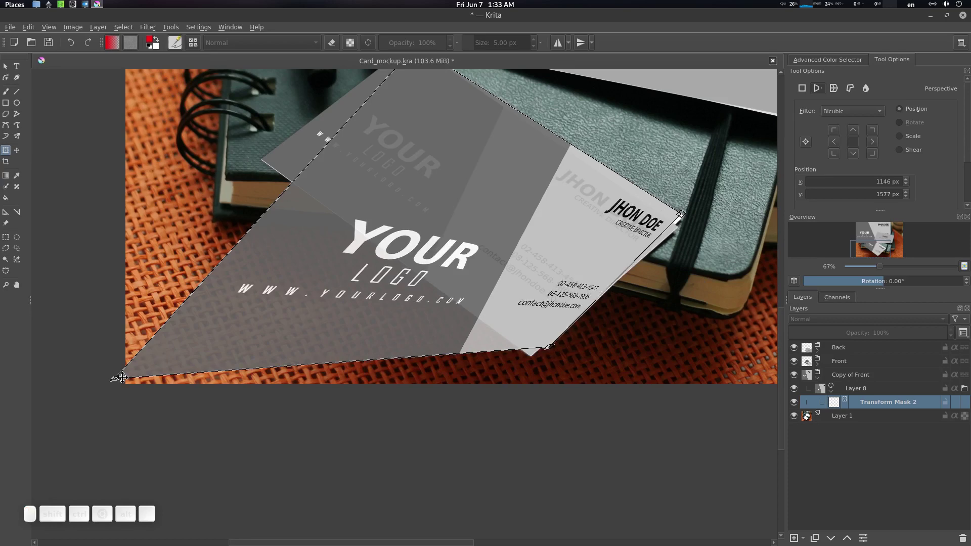
left_click_drag(118, 380, 348, 221)
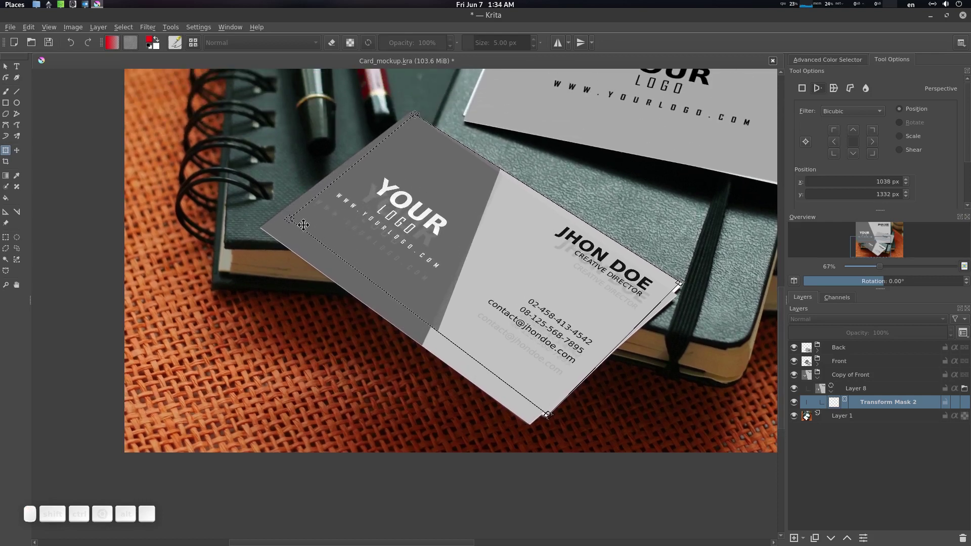
left_click_drag(294, 219, 522, 288)
scroll("up", 3)
left_click(580, 345)
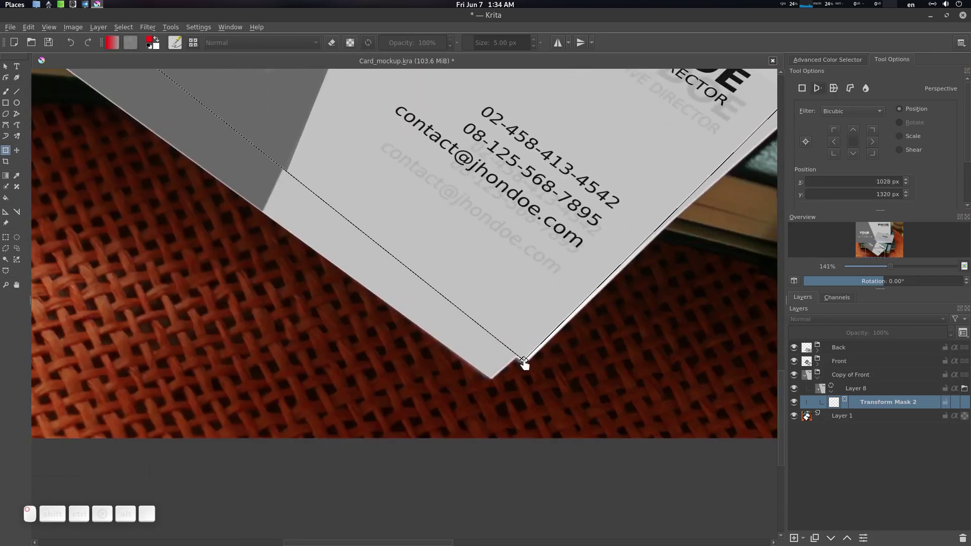
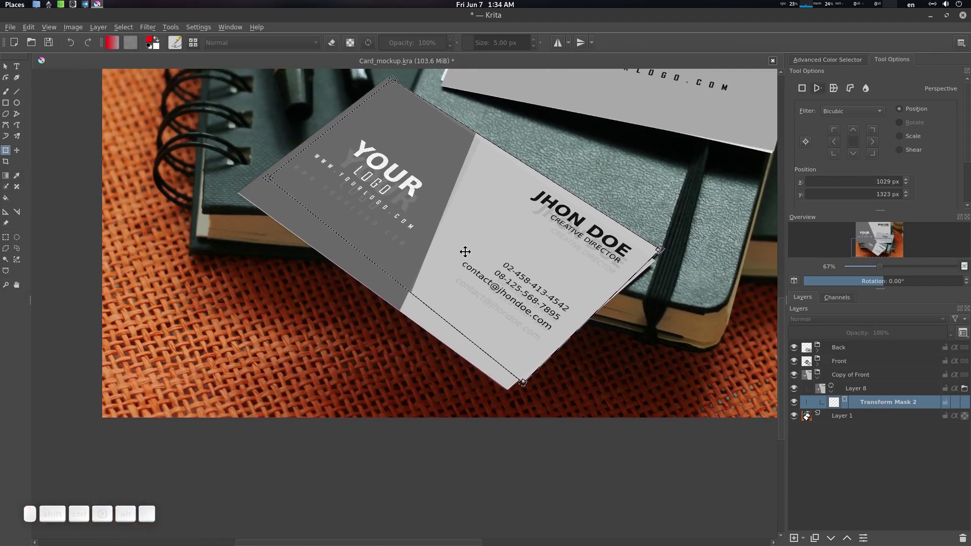
key("Return")
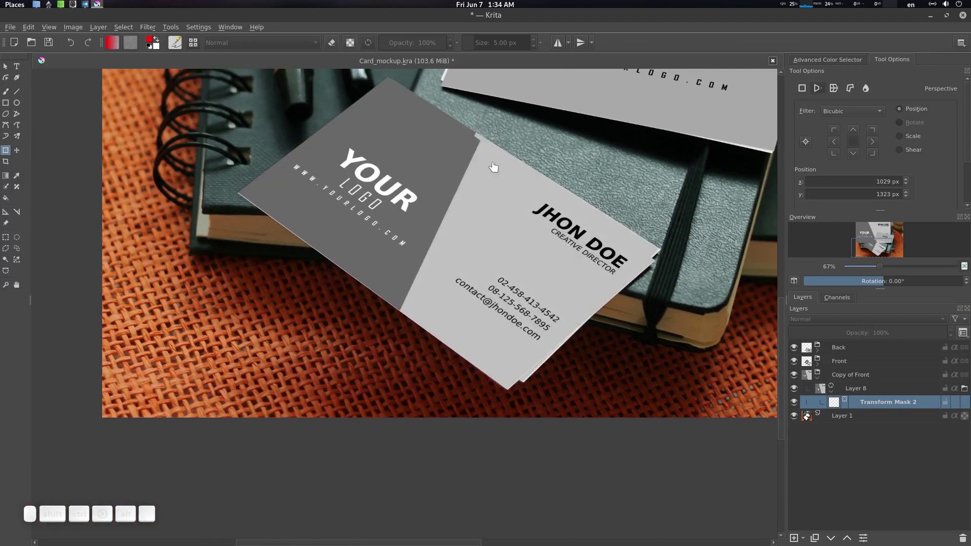
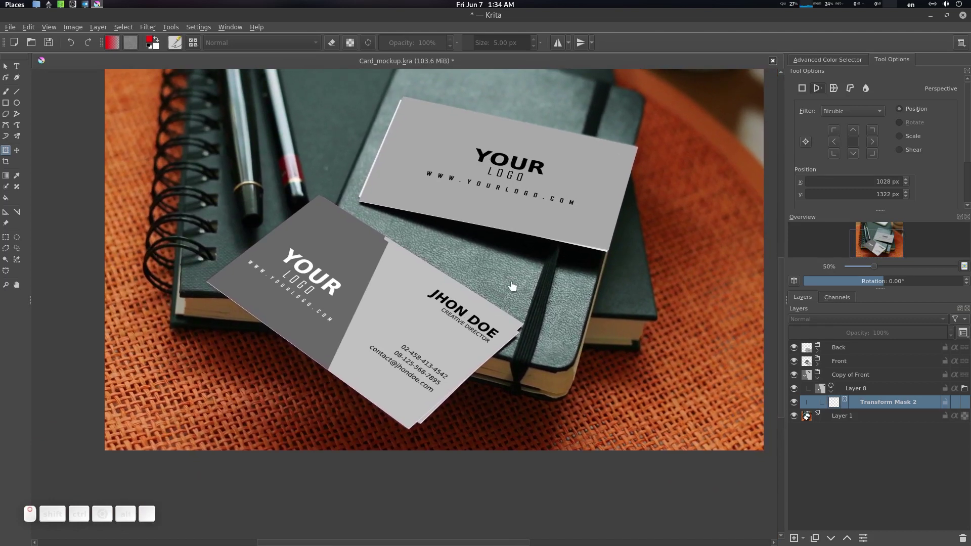
key("ctrl+s")
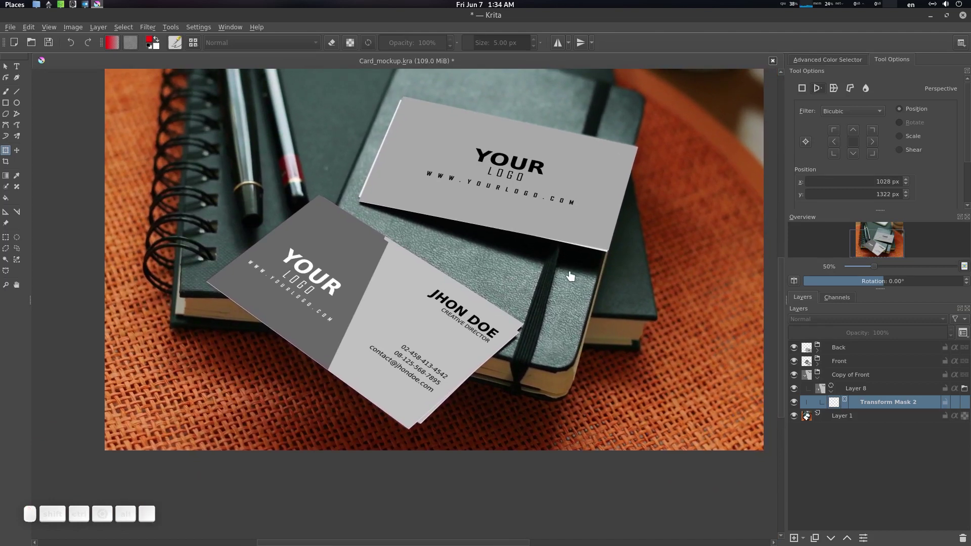
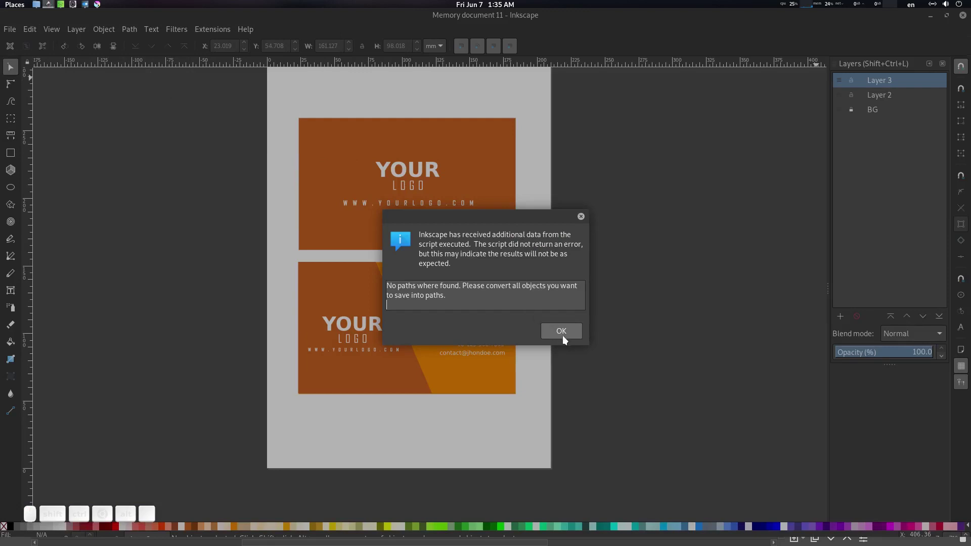
- Dismiss the repeated UniConvertor warnings and select the plain orange logo card in card2.svg
left_click(568, 337)
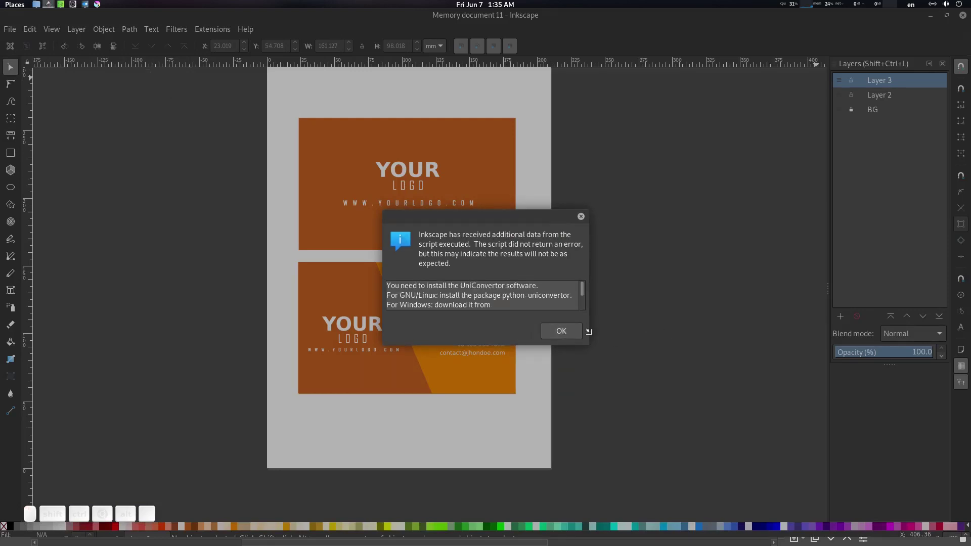
left_click(575, 334)
left_click(577, 336)
left_click(577, 335)
left_click(568, 332)
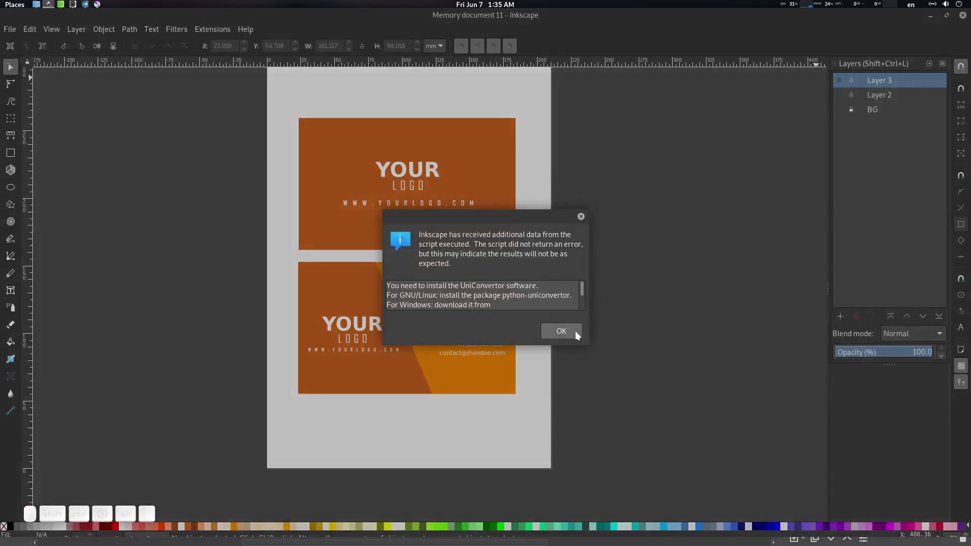
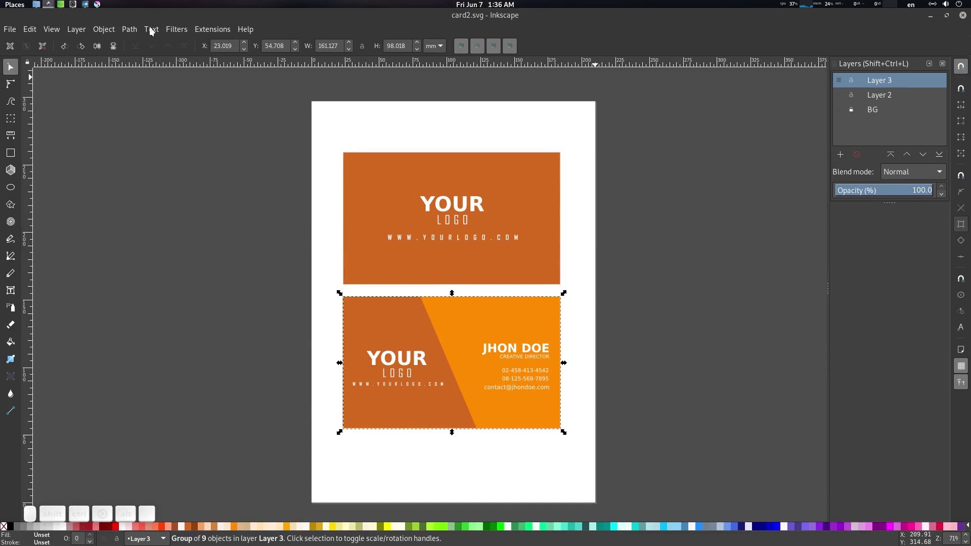
middle_click(509, 170)
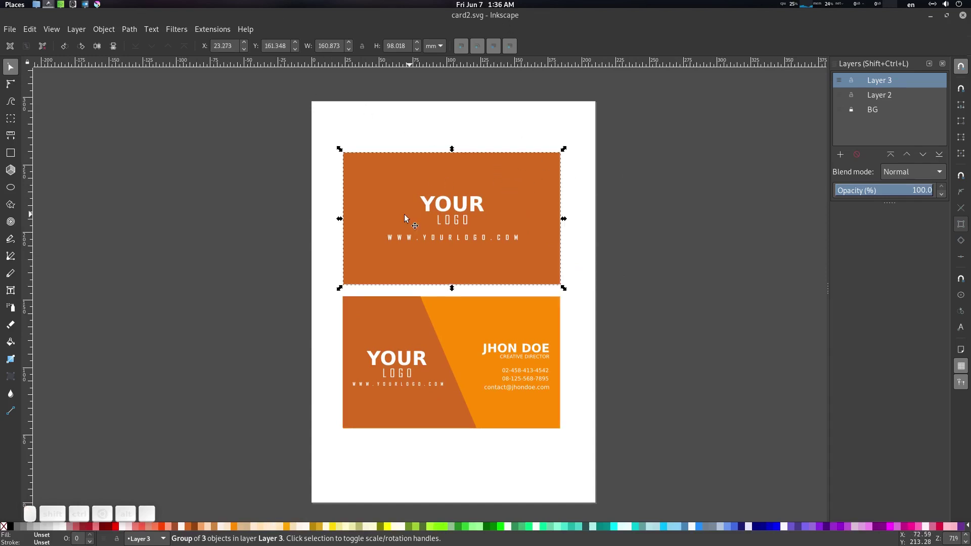
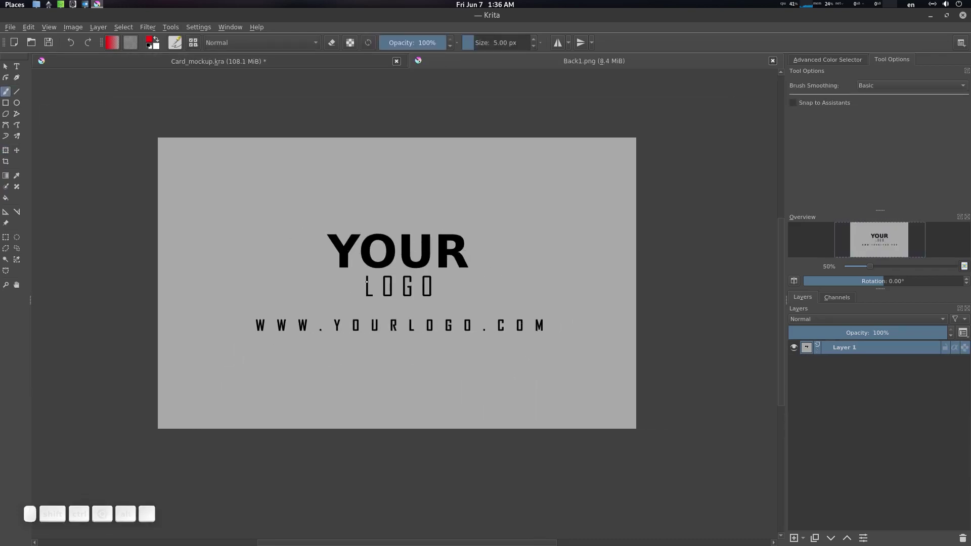
- Paste the orange logo card into Back1.png, save it, and return to the mockup
key("ctrl+v")
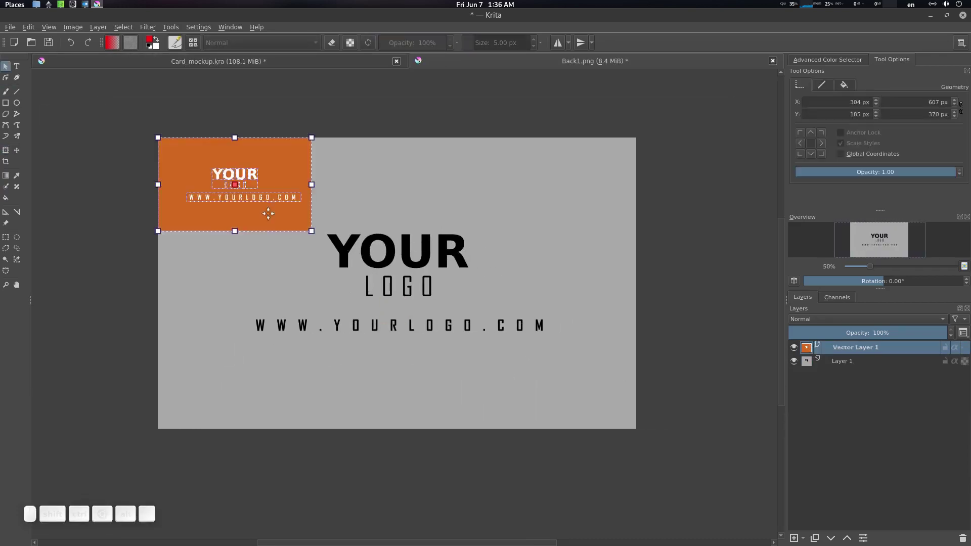
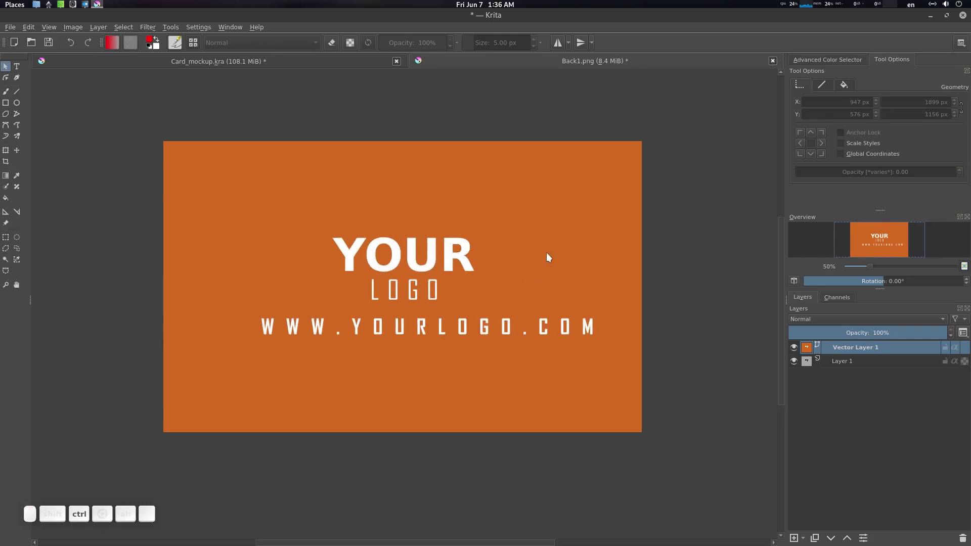
key("ctrl+s")
left_click(612, 386)
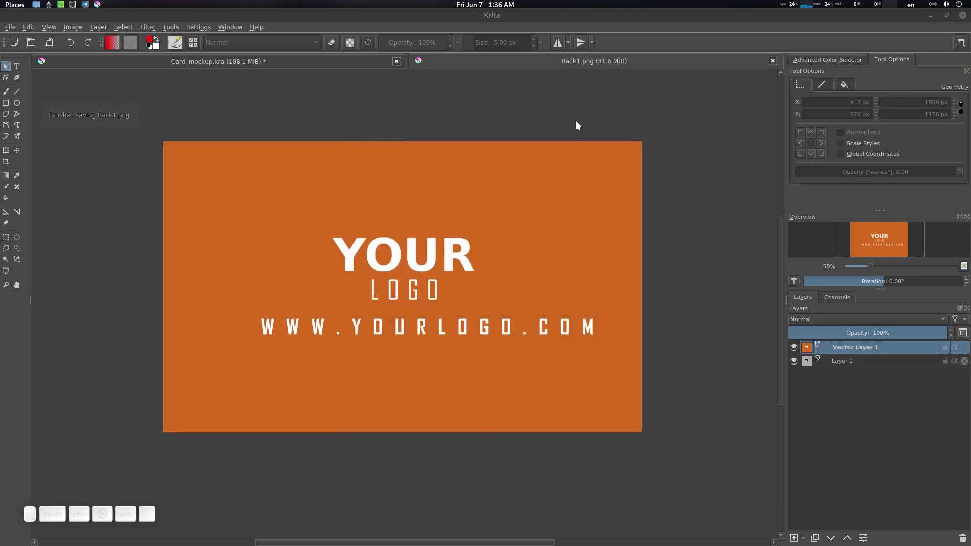
left_click(290, 64)
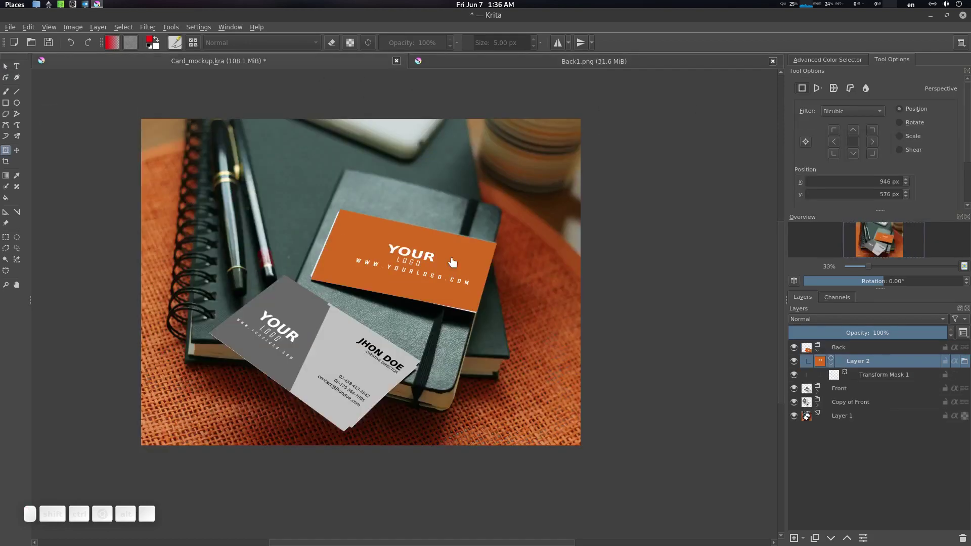
- Expand the Front group and open front1.png from its file layer for editing
scroll("down", 3)
scroll("up", 3)
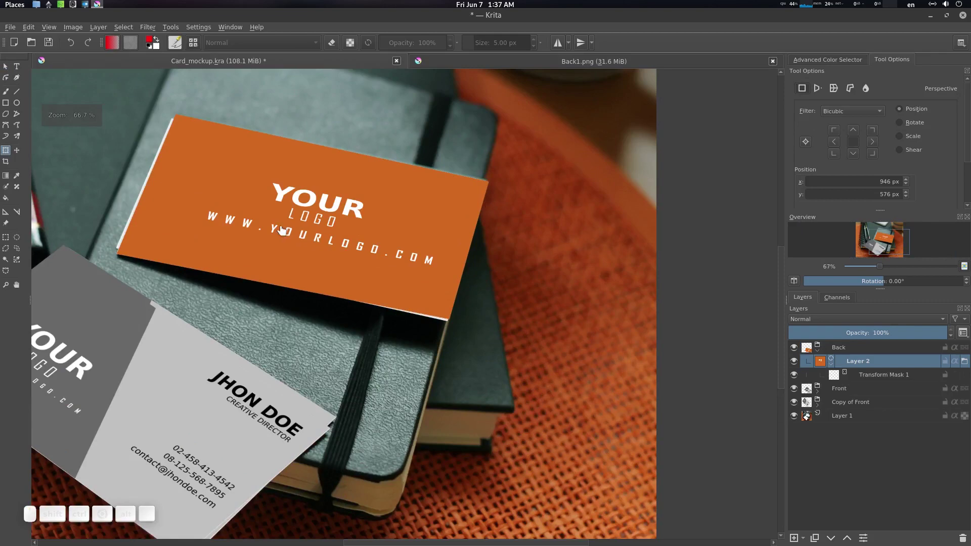
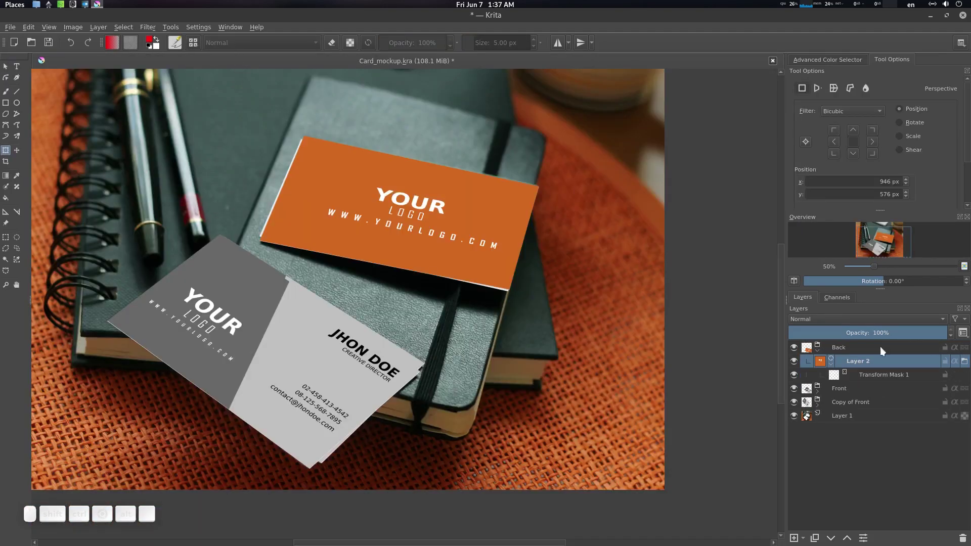
left_click(821, 394)
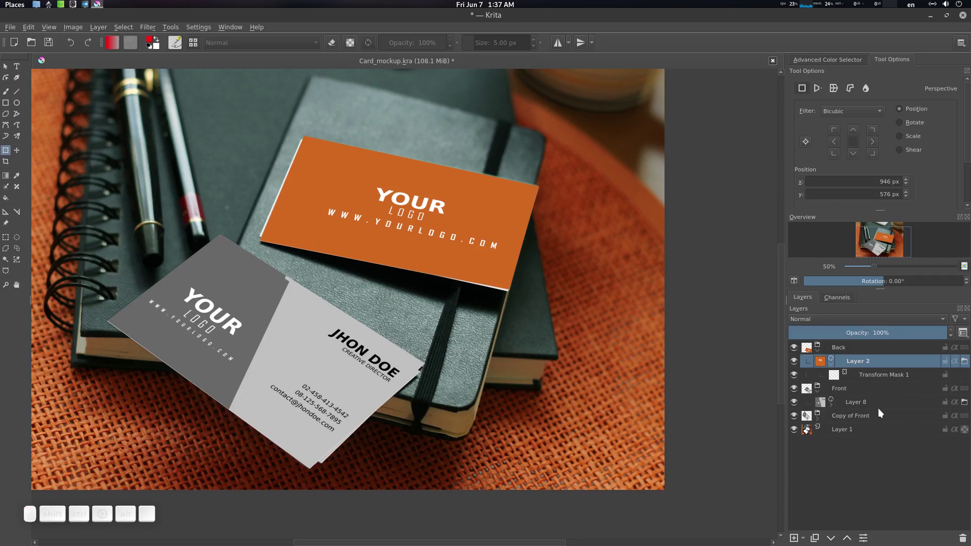
left_click(969, 404)
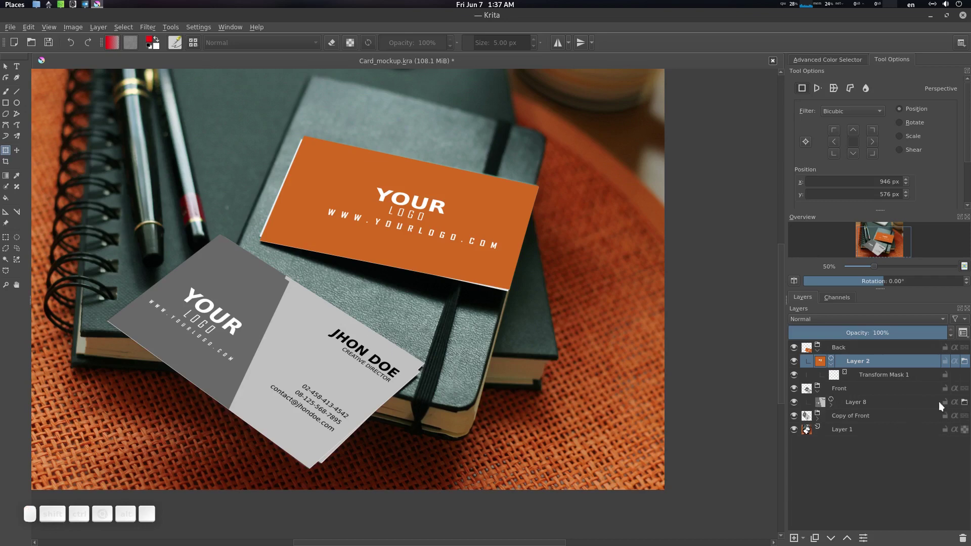
left_click(865, 404)
- Paste the orange front card into front1.png as Vector Layer 1, then delete the pasted shape again
scroll("down", 3)
left_click(528, 241)
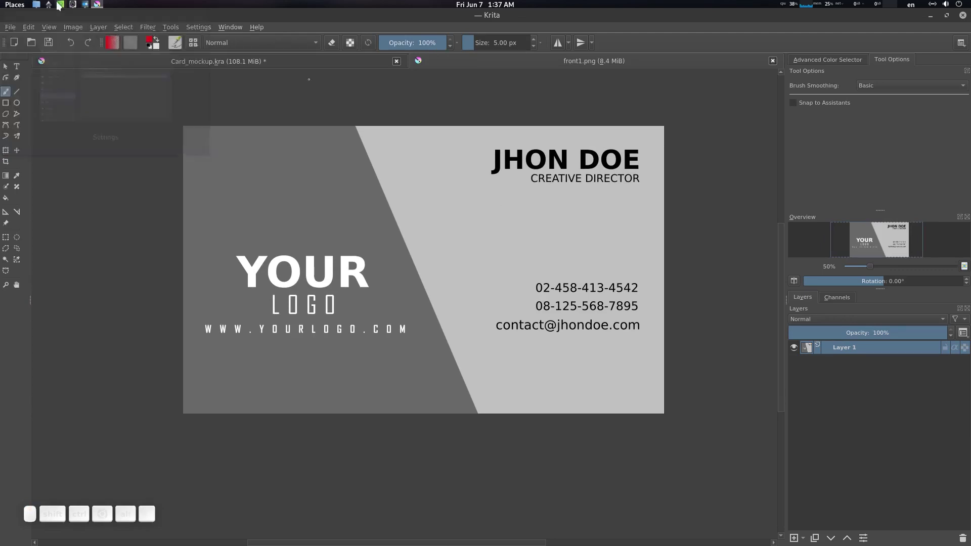
left_click(52, 3)
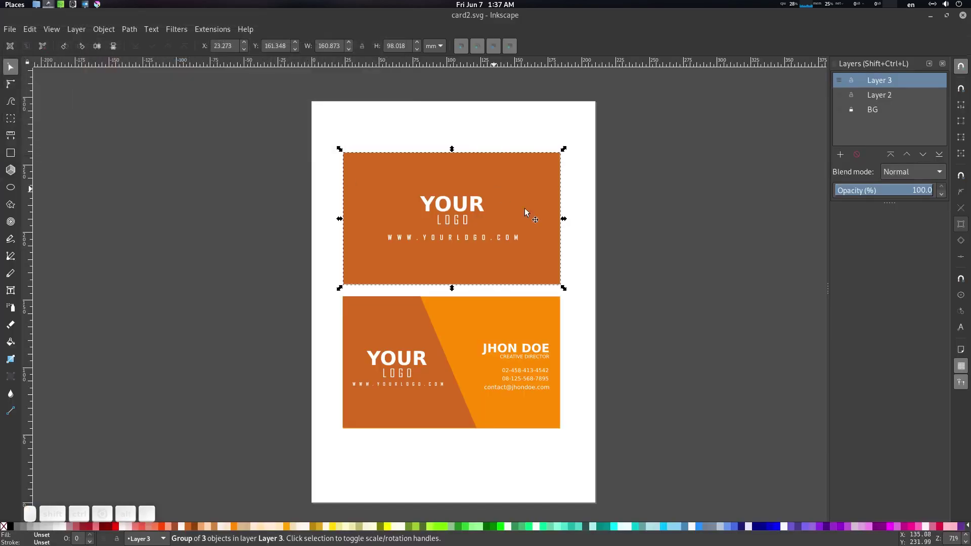
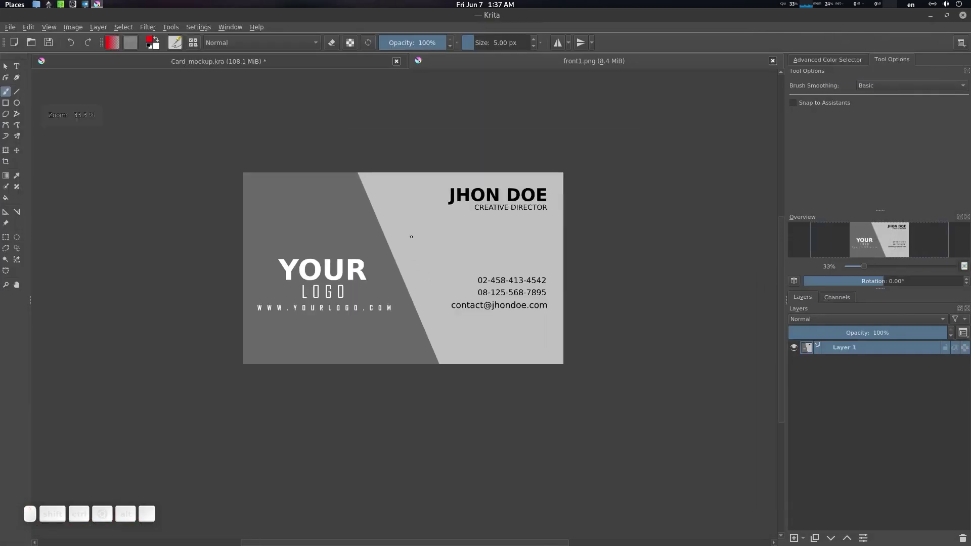
key("ctrl+v")
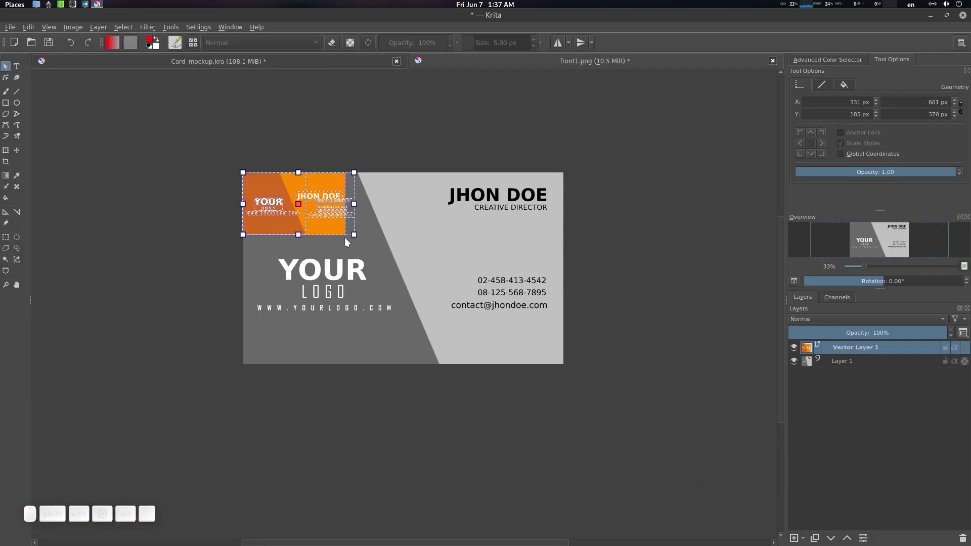
scroll("up", 3)
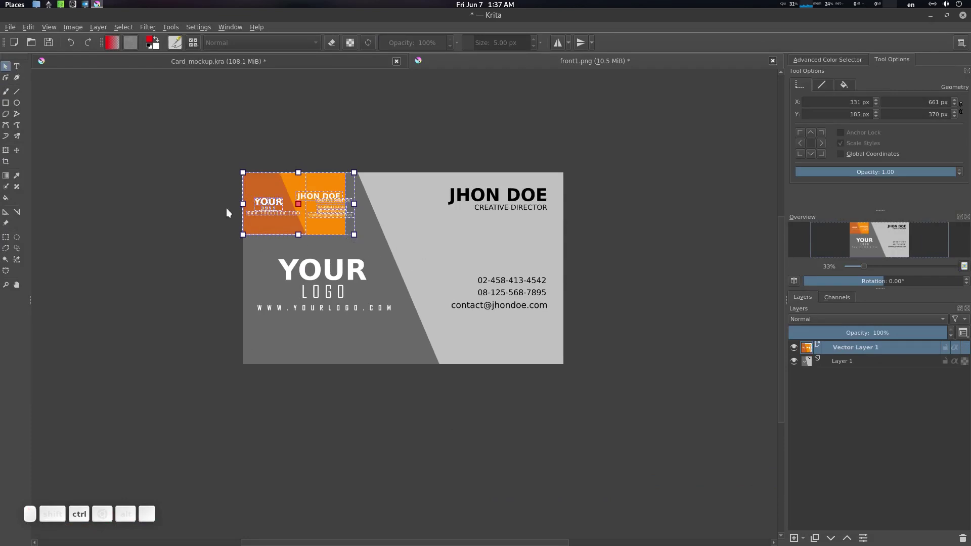
left_click(326, 226)
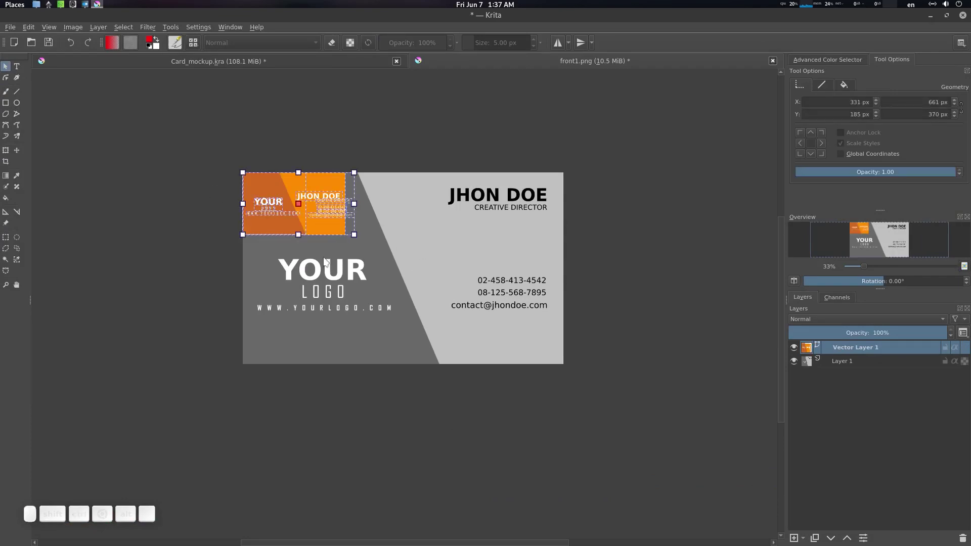
key("Delete")
- Paste the orange Jhon Doe card again as Vector Layer 2 above the grey design and select it
left_click(189, 202)
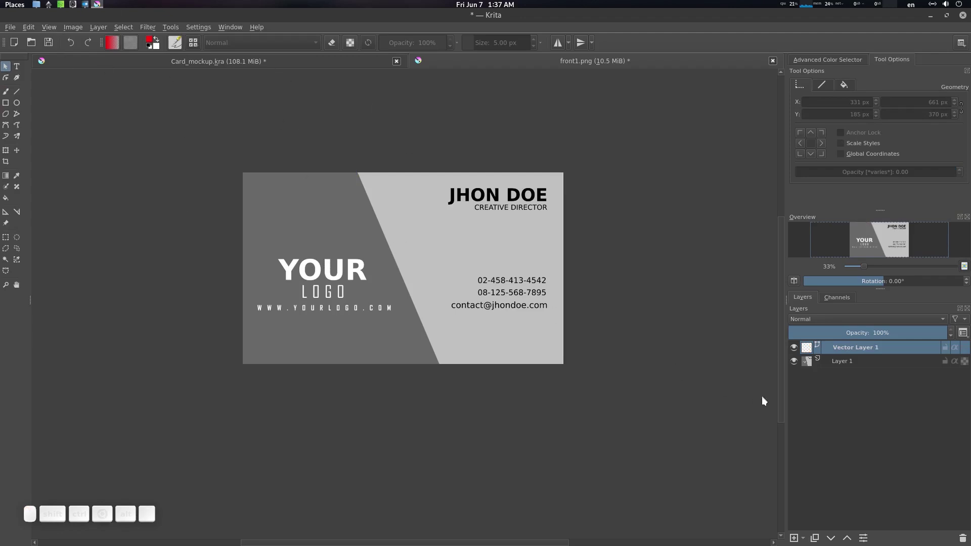
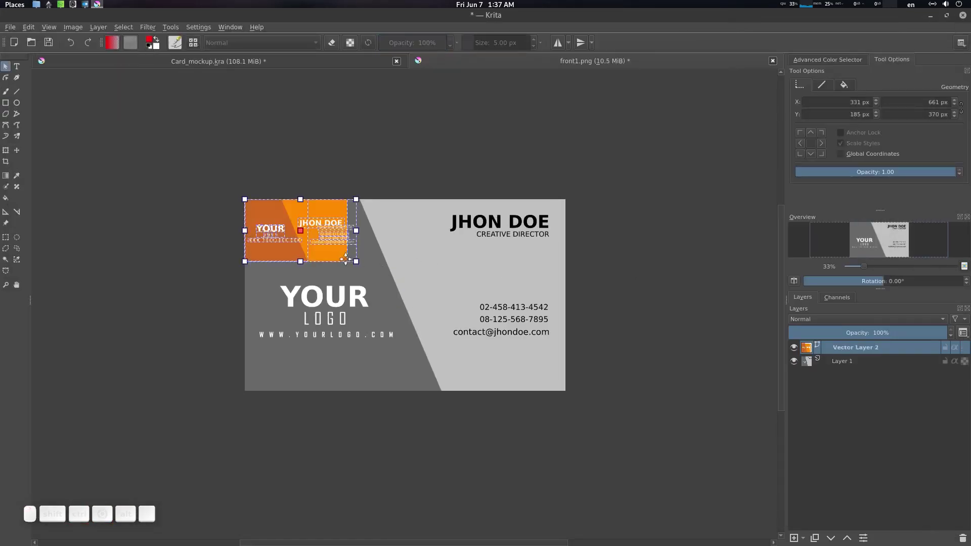
left_click(166, 272)
scroll("up", 3)
scroll("up", 3)
left_click(430, 238)
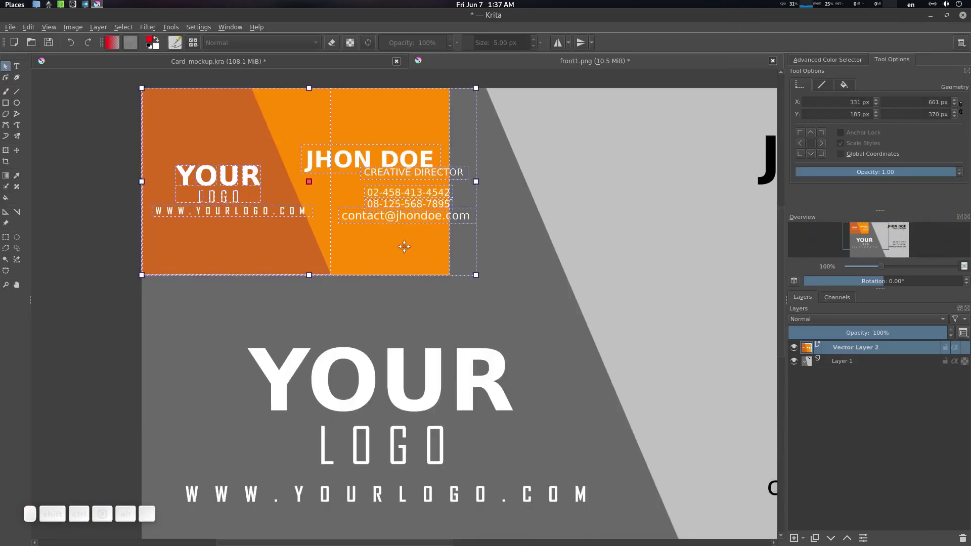
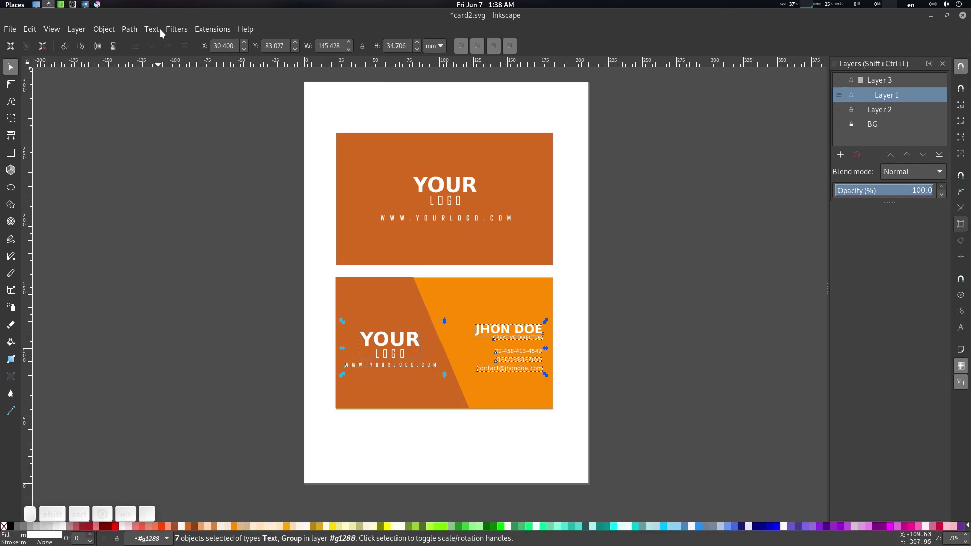
- Group the two-tone front card parts into one object in Inkscape and select the whole group
left_click(117, 32)
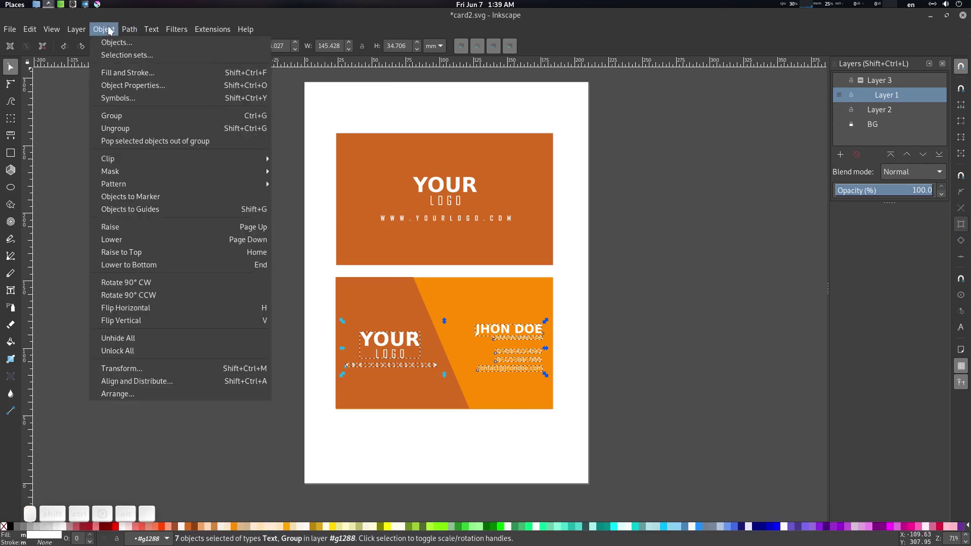
left_click(160, 49)
left_click(192, 322)
left_click(478, 291)
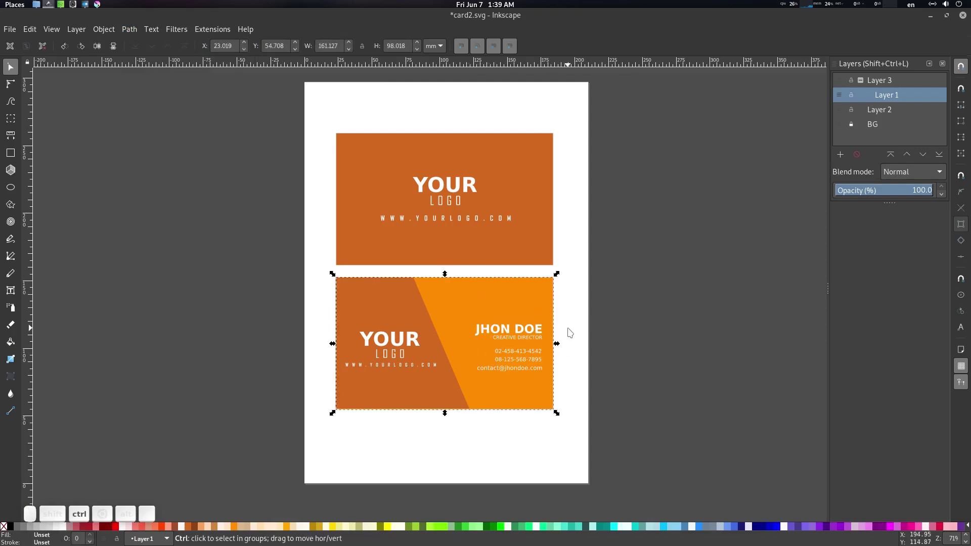
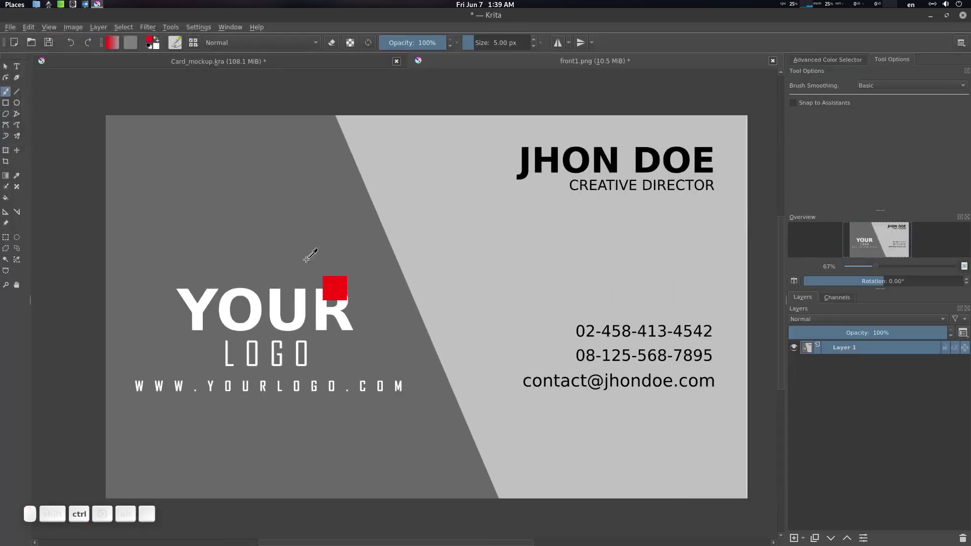
- Paste the grouped orange card into front1.png as Vector Layer 3, then return to card2.svg in Inkscape
key("ctrl+v")
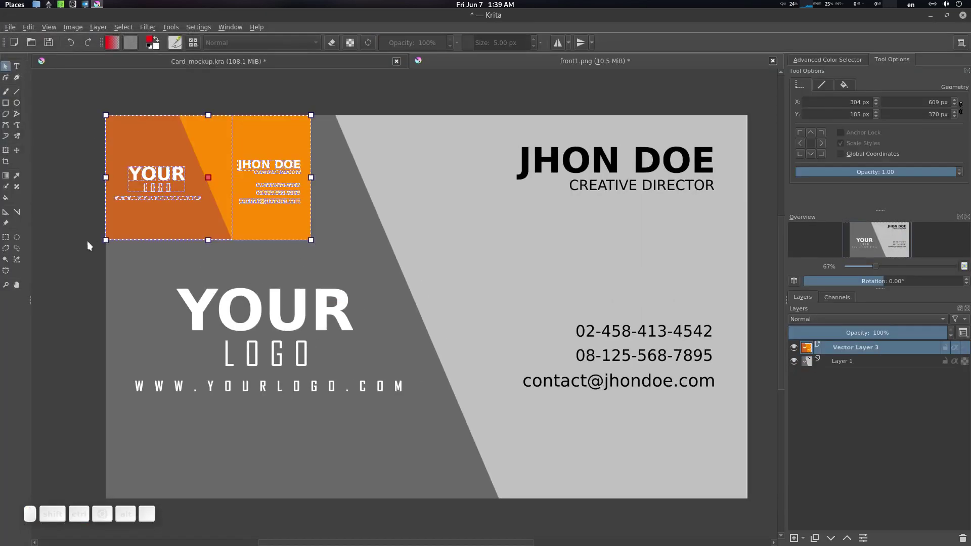
left_click(51, 263)
left_click(240, 227)
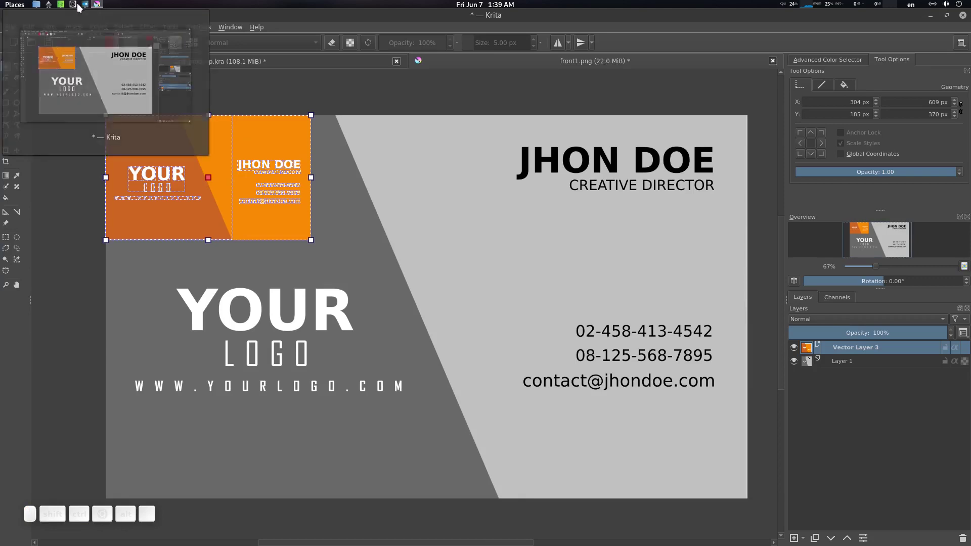
left_click(53, 102)
scroll("up", 3)
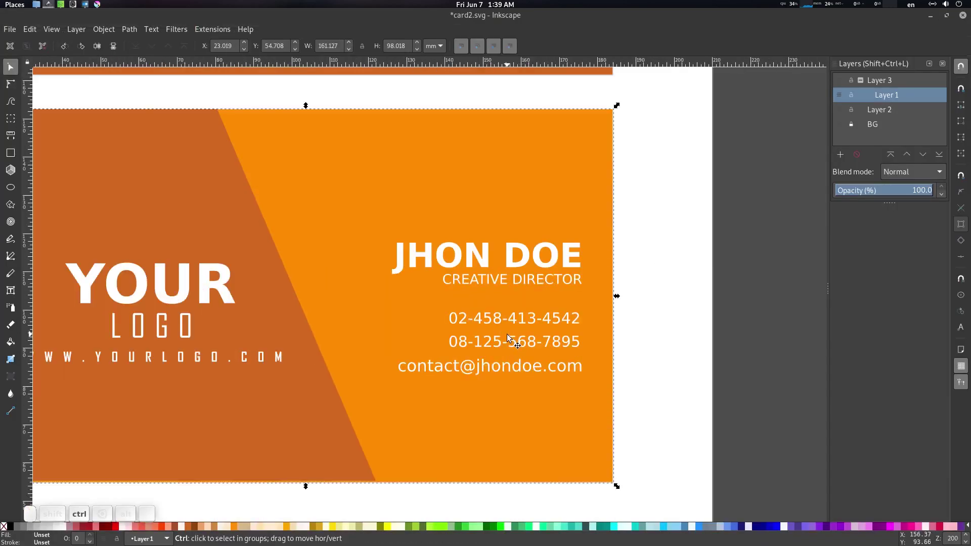
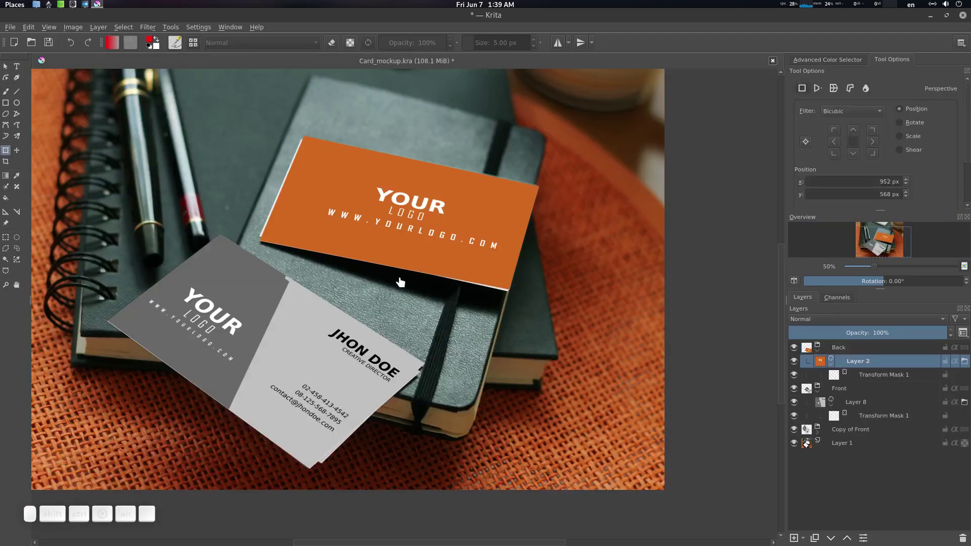
- Zoom around the lower card in Card_mockup.kra and bring up its context menu
scroll("down", 3)
scroll("up", 3)
right_click(411, 336)
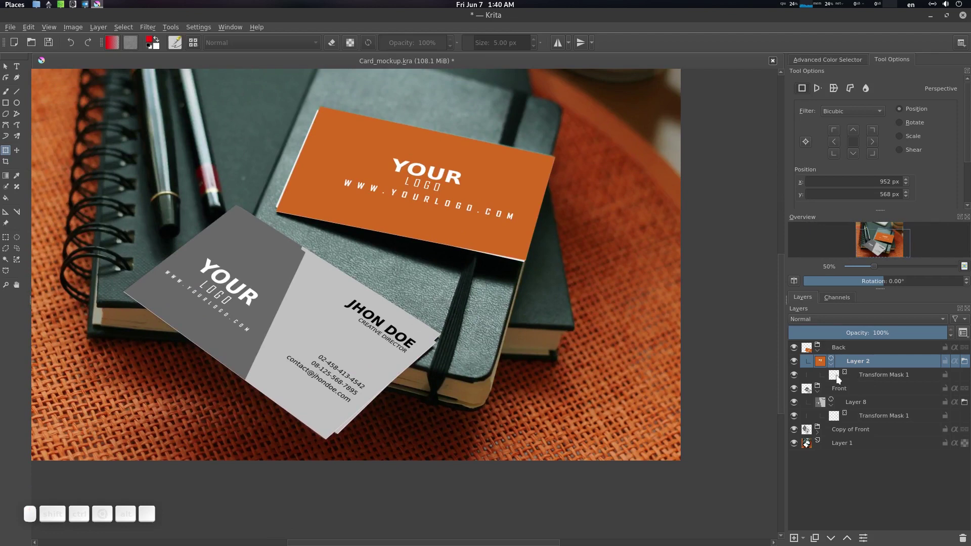
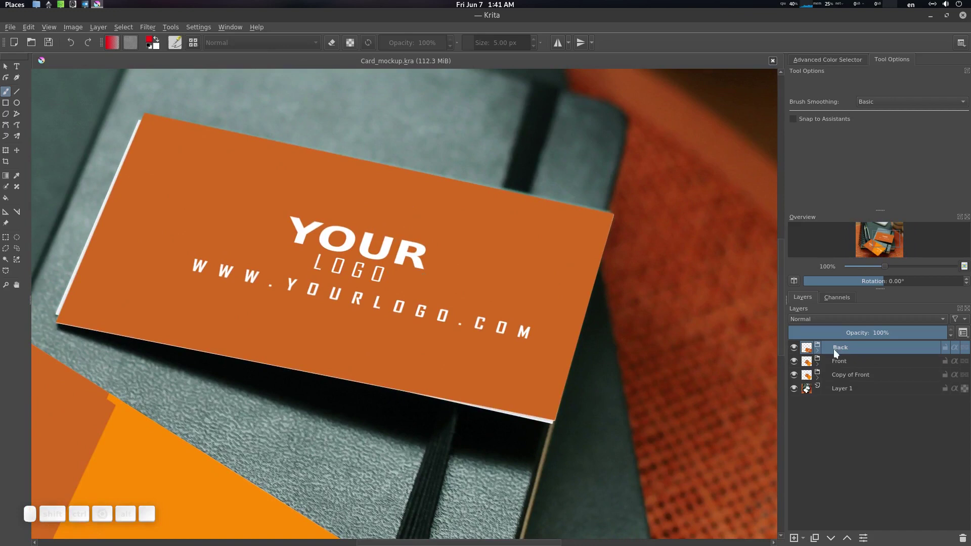
left_click(819, 353)
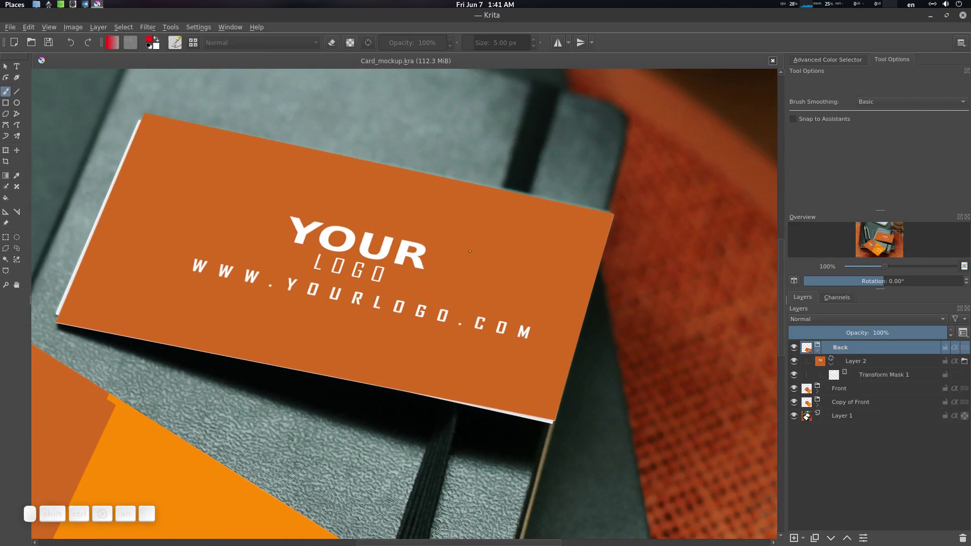
left_click(805, 539)
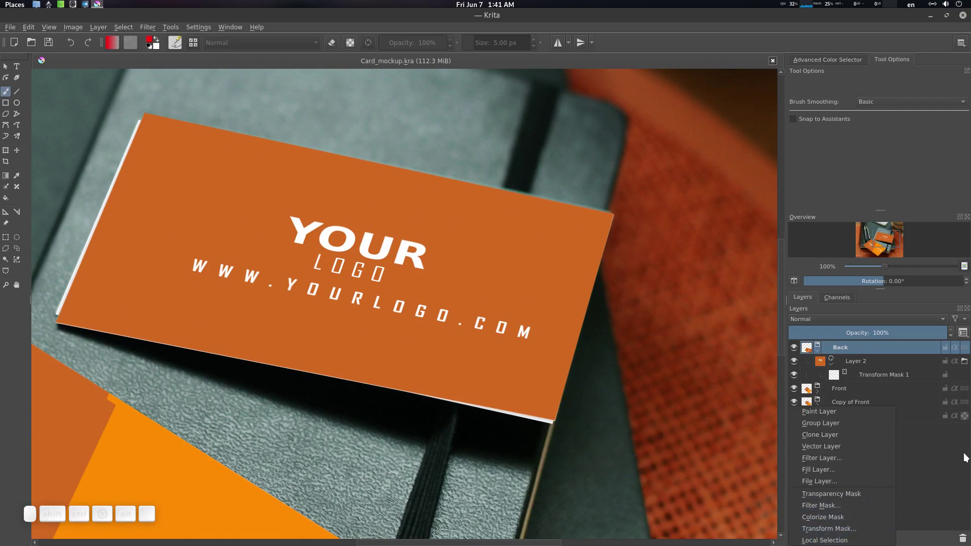
left_click(968, 455)
left_click(878, 363)
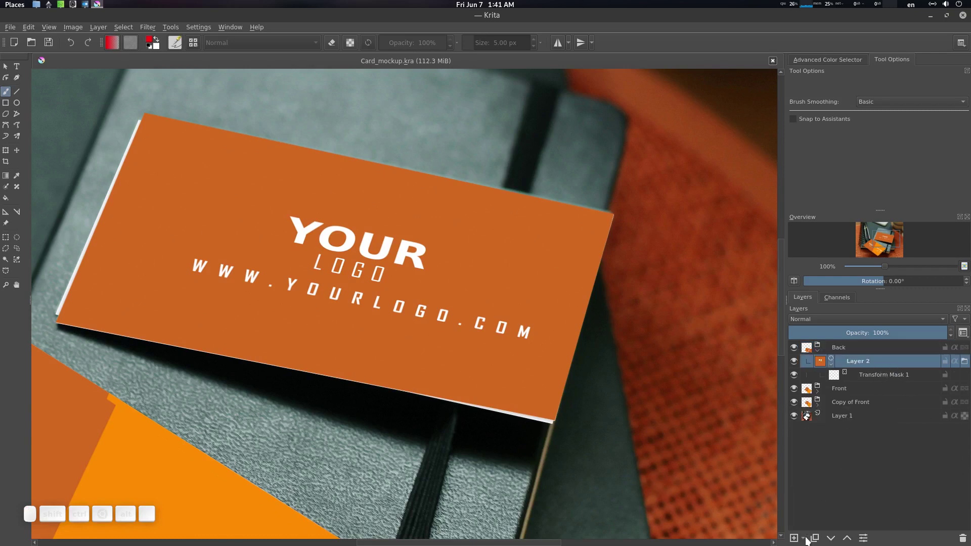
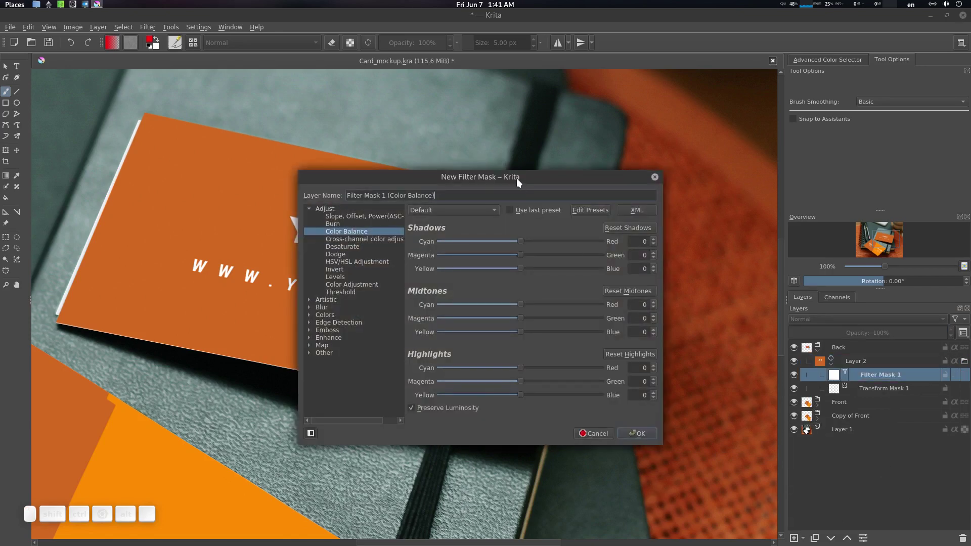
left_click(521, 180)
left_click_drag(743, 215, 746, 215)
left_click_drag(746, 214, 735, 236)
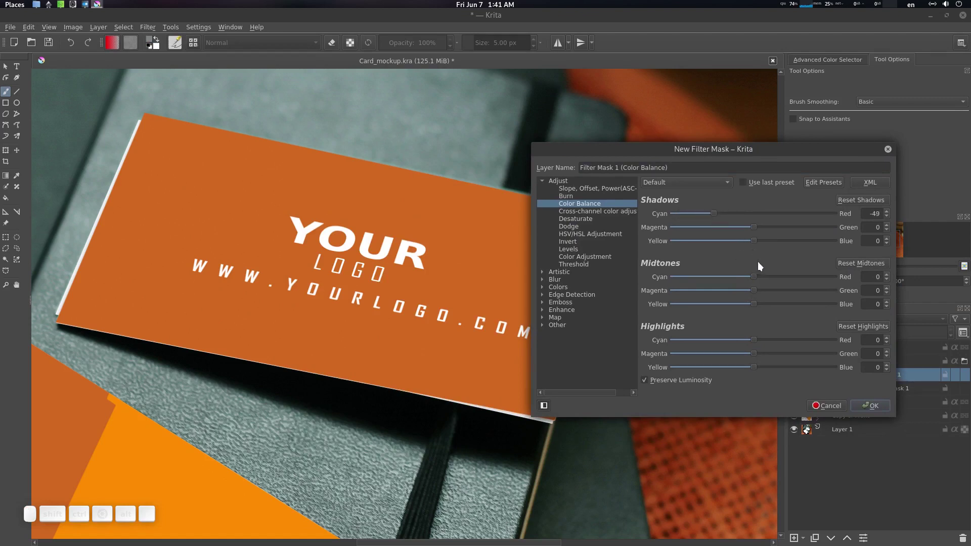
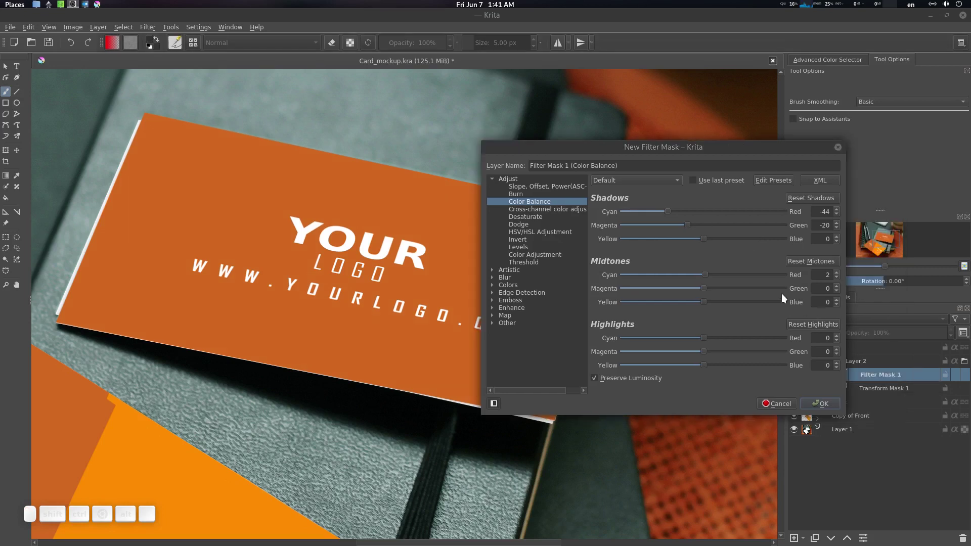
left_click_drag(705, 275, 626, 274)
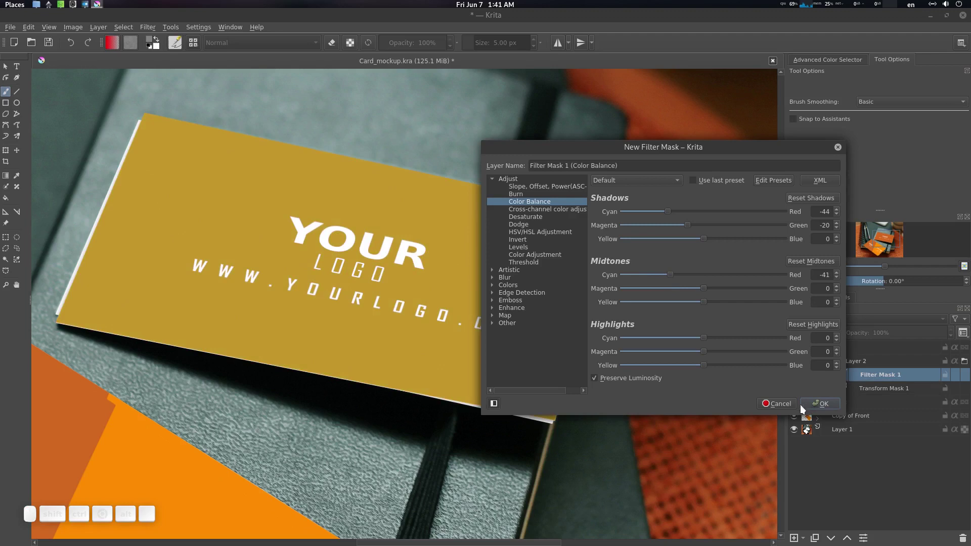
left_click(793, 404)
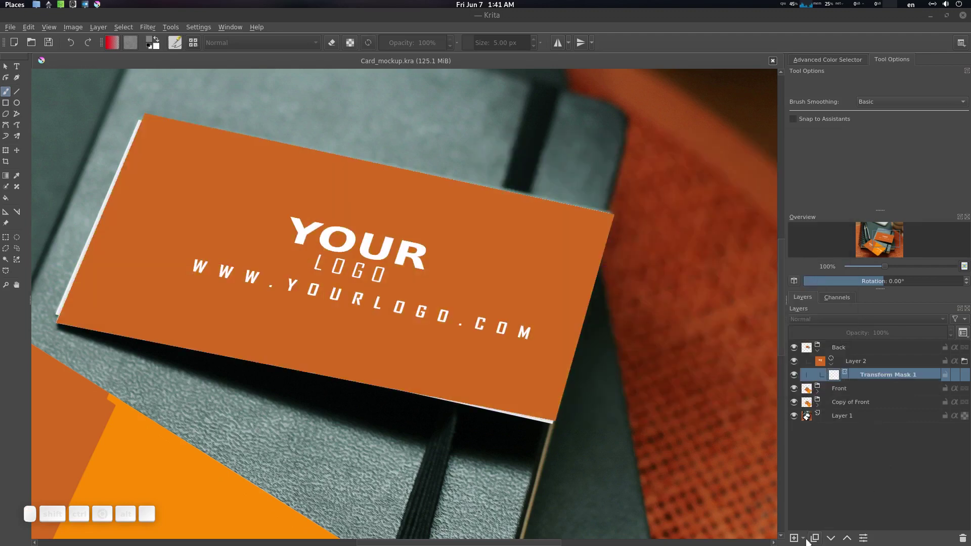
left_click(807, 539)
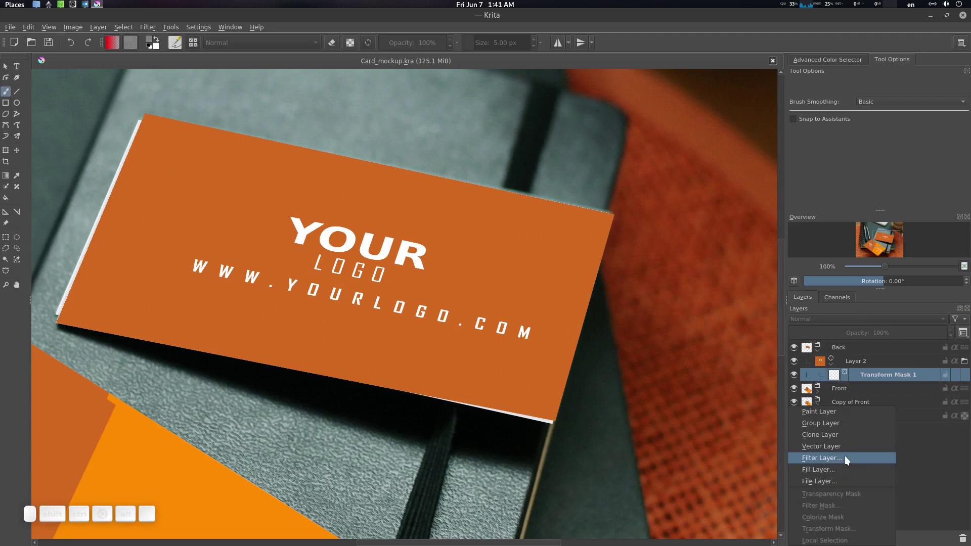
left_click(849, 458)
left_click(564, 202)
left_click(568, 256)
left_click(591, 261)
left_click(597, 265)
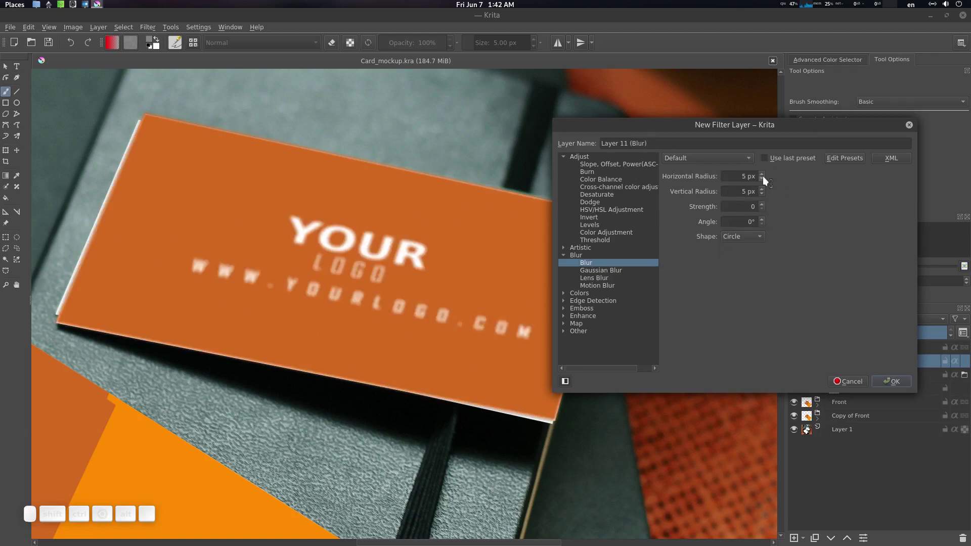
left_click(767, 176)
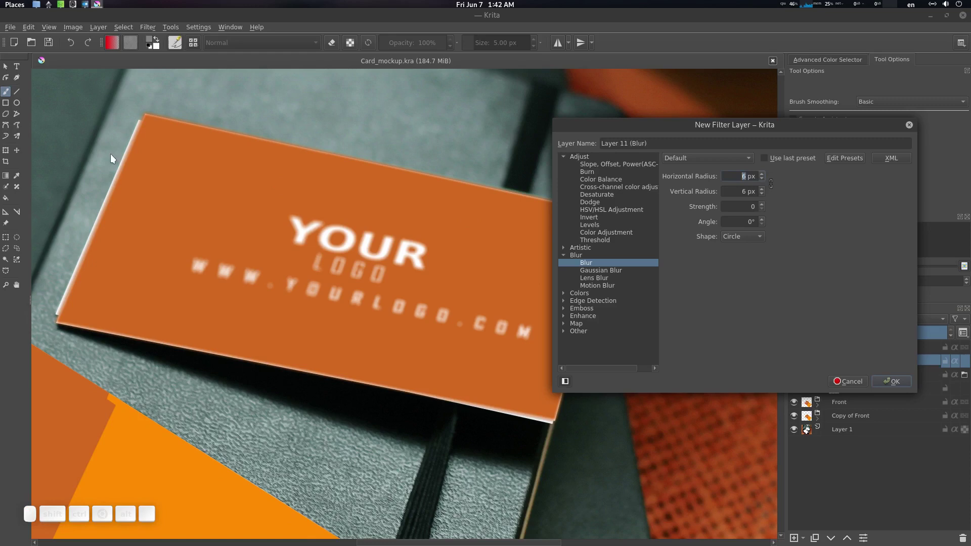
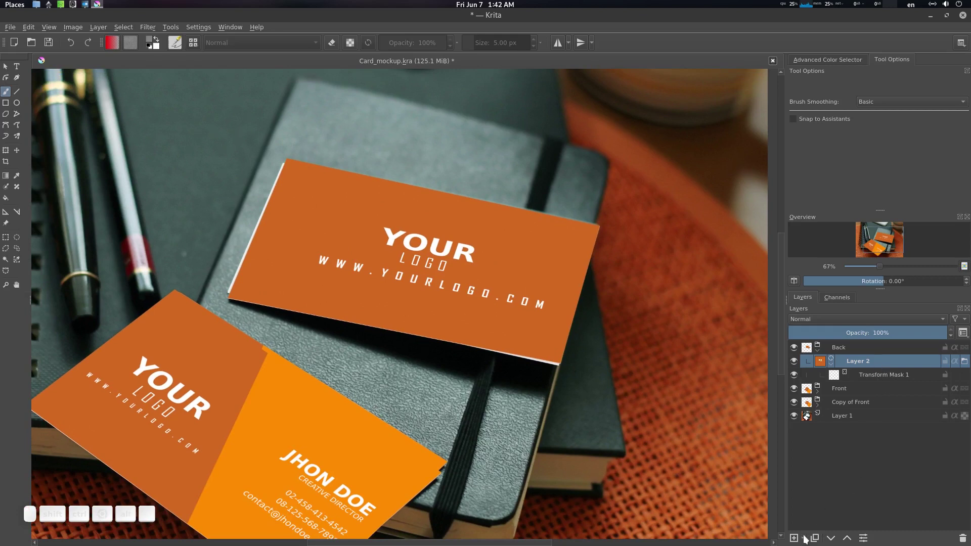
- Add Transparency Mask 1 to Layer 2 and draw a polygonal selection over the card's left end
left_click(807, 538)
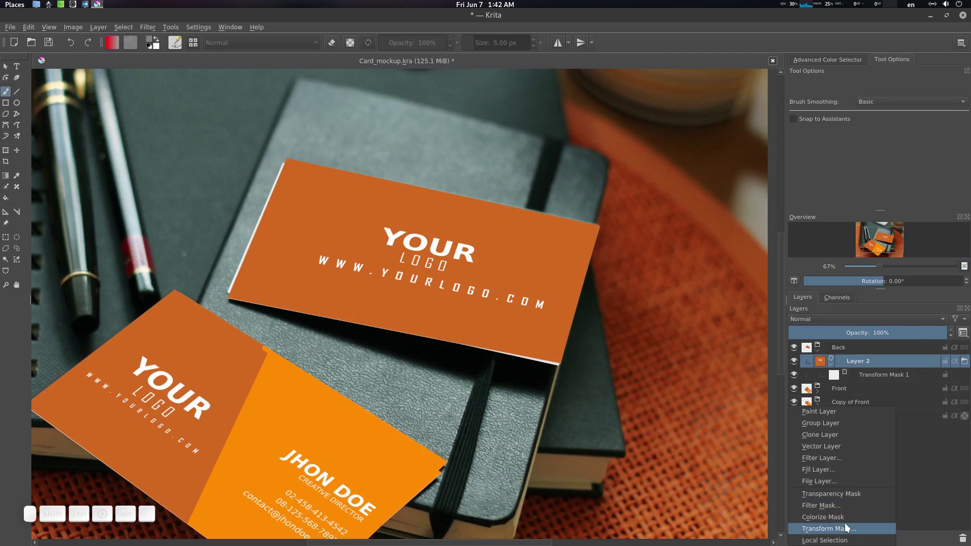
left_click(860, 496)
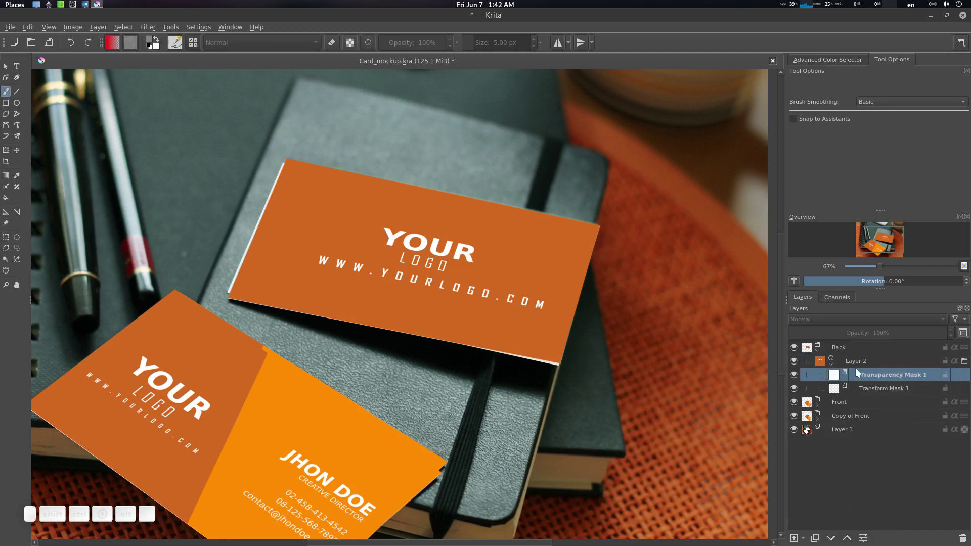
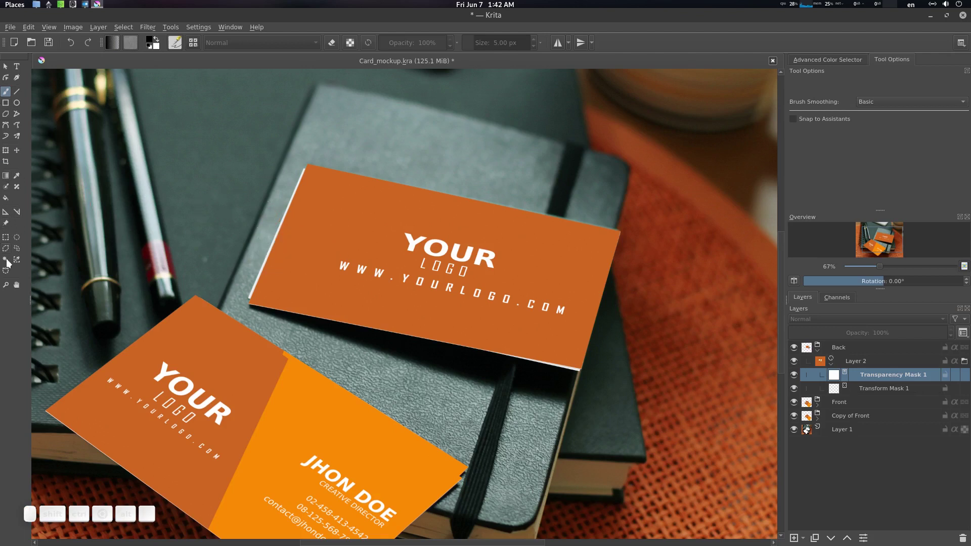
left_click(7, 273)
left_click(263, 213)
left_click(294, 262)
left_click(263, 213)
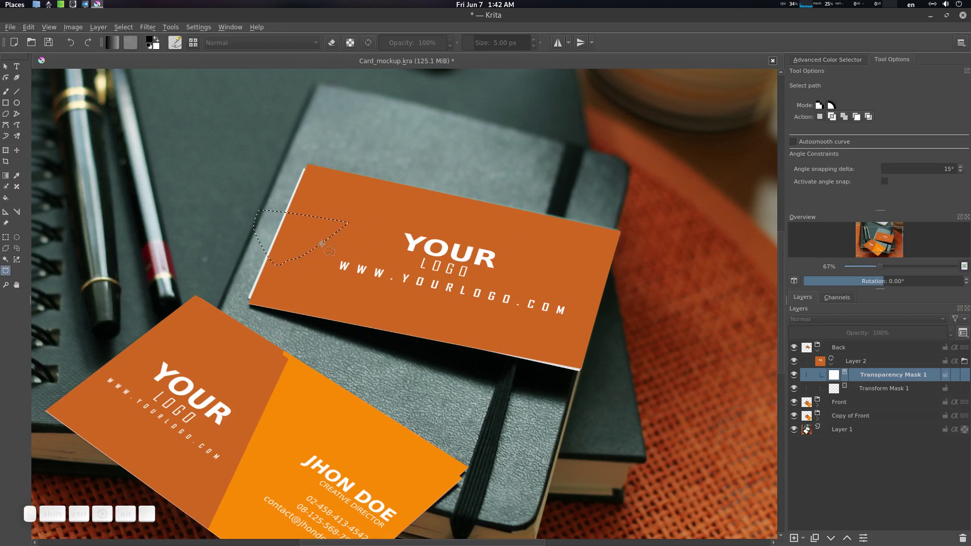
- Test filling the selected mask area with colour and undo the fills, leaving the mask unchanged
key("ctrl+BackSpace")
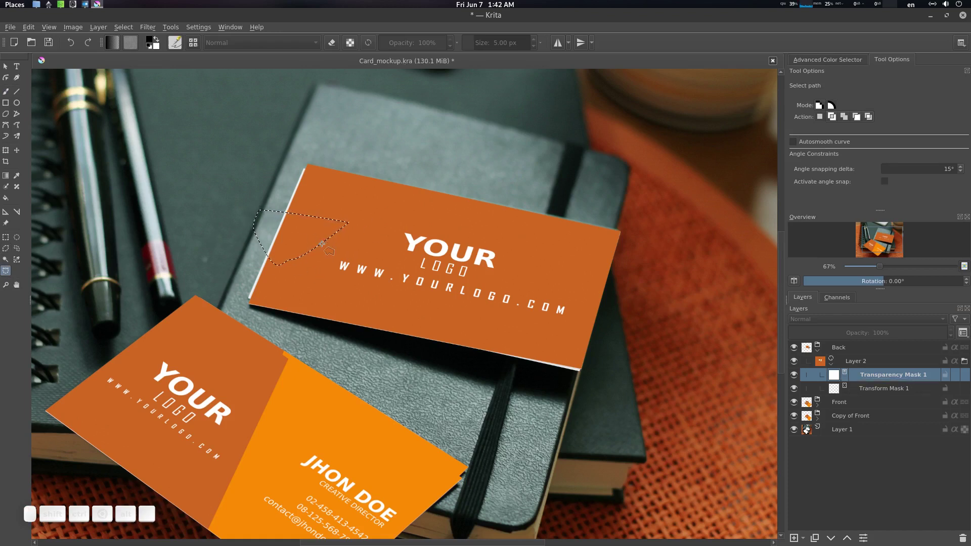
key("ctrl+BackSpace")
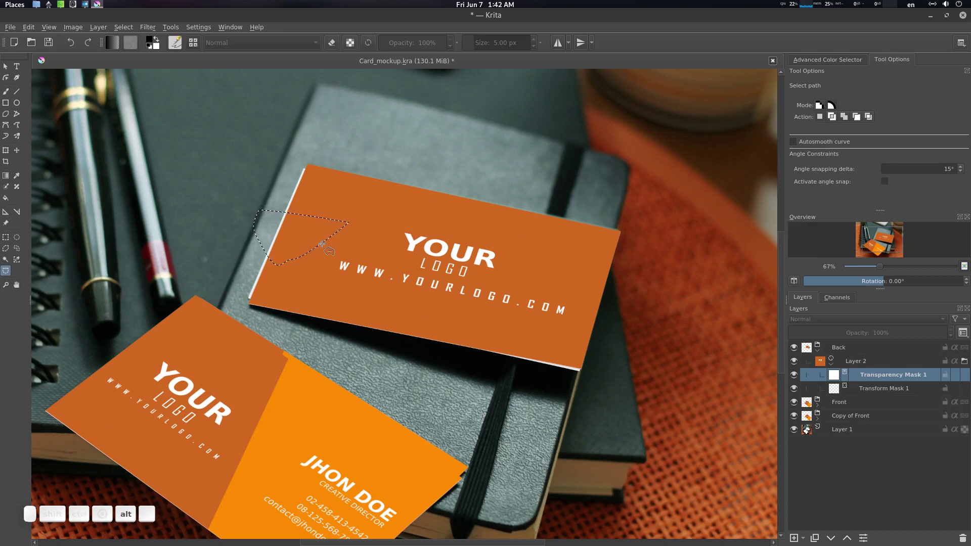
key("alt+BackSpace")
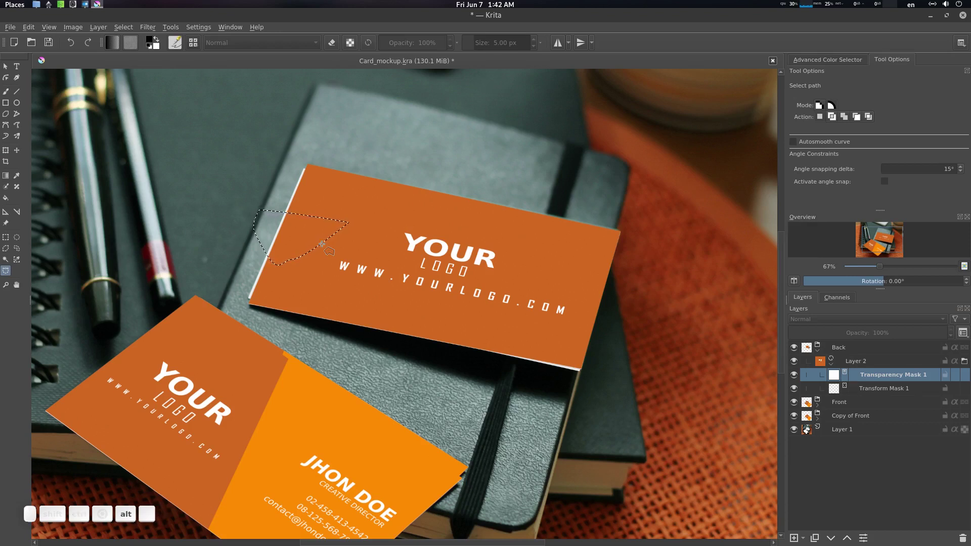
key("ctrl+shift+BackSpace")
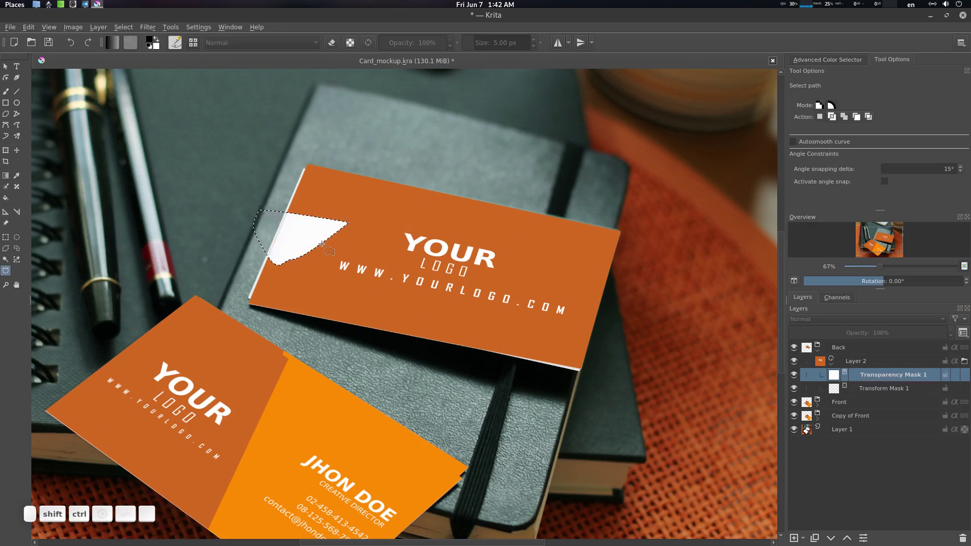
key("ctrl+shift+BackSpace")
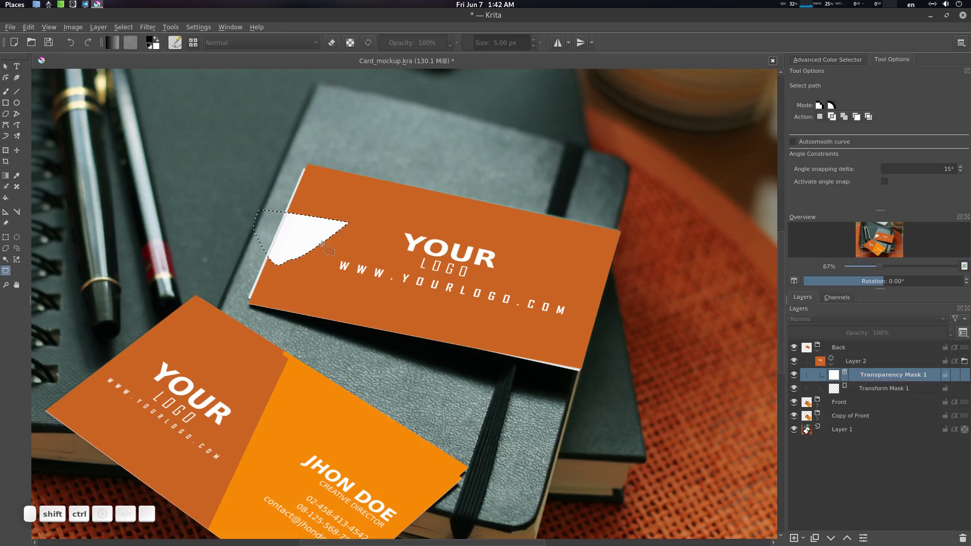
key("x")
key("ctrl+shift+BackSpace")
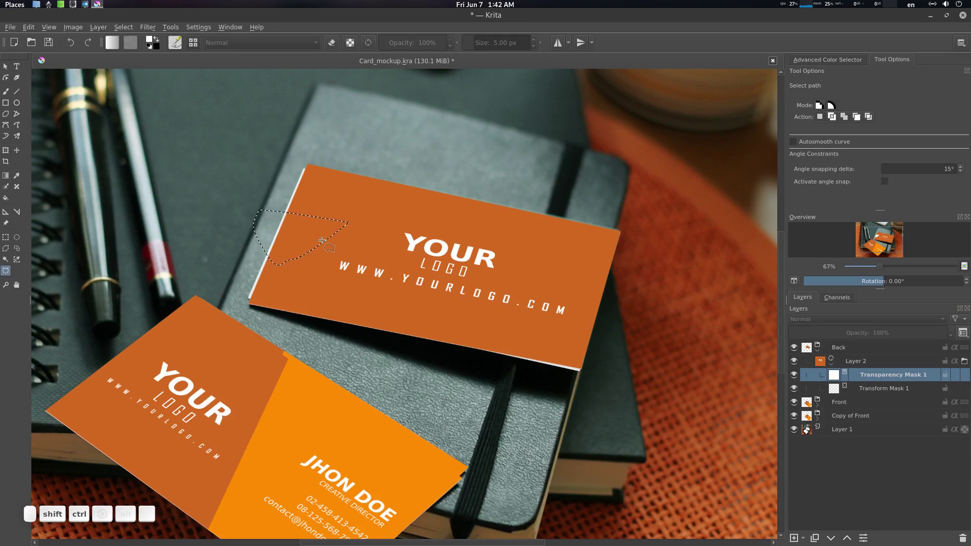
key("ctrl+x")
key("ctrl+shift+BackSpace")
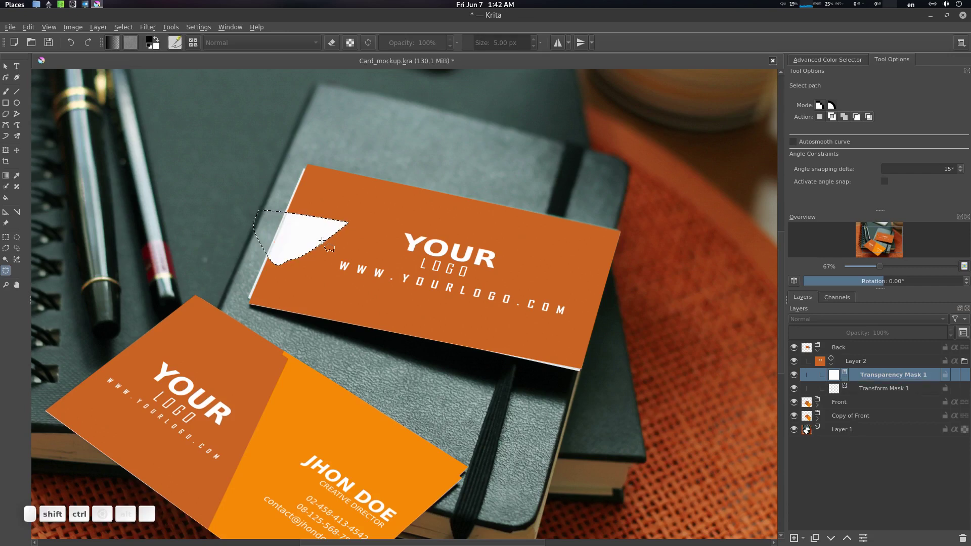
key("ctrl+z")
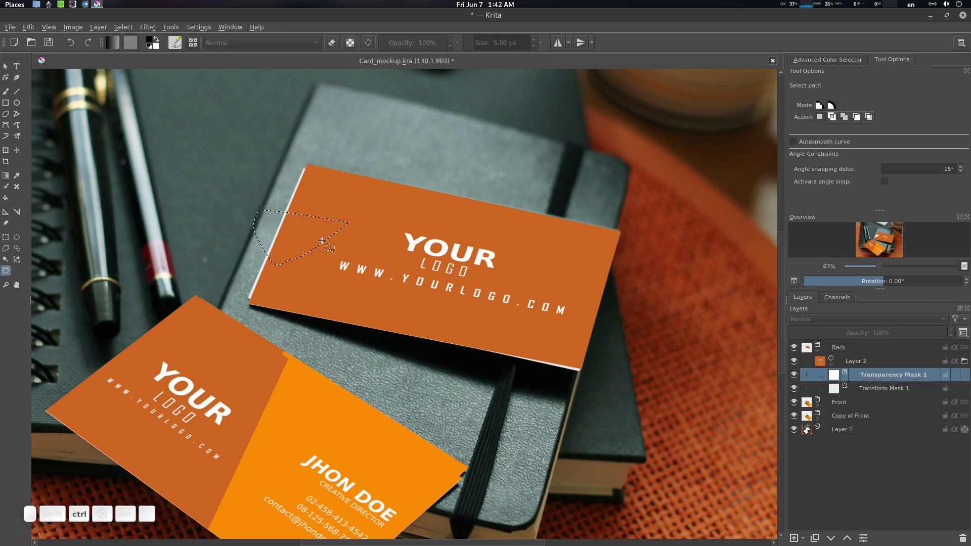
key("ctrl+shift+a")
scroll("down", 3)
scroll("up", 3)
key("ctrl+z")
key("ctrl+z")
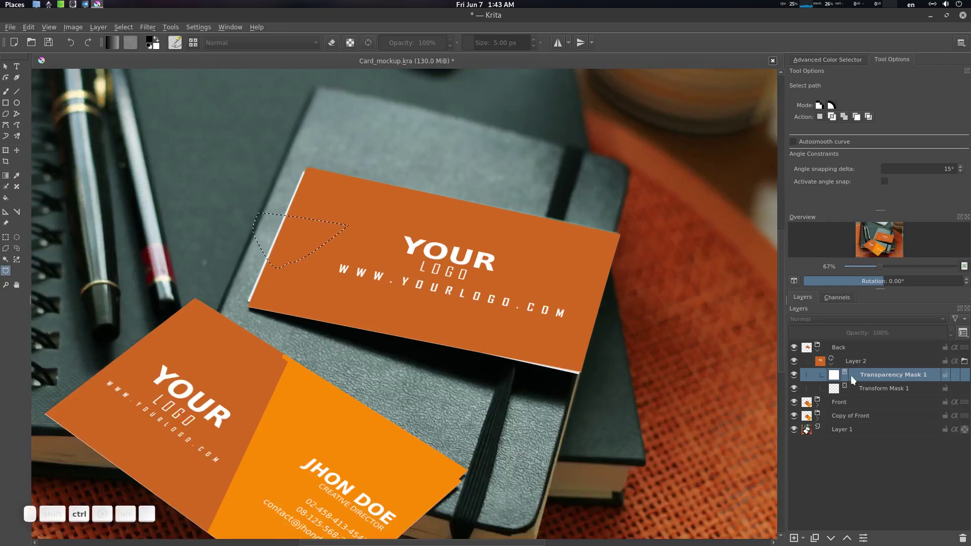
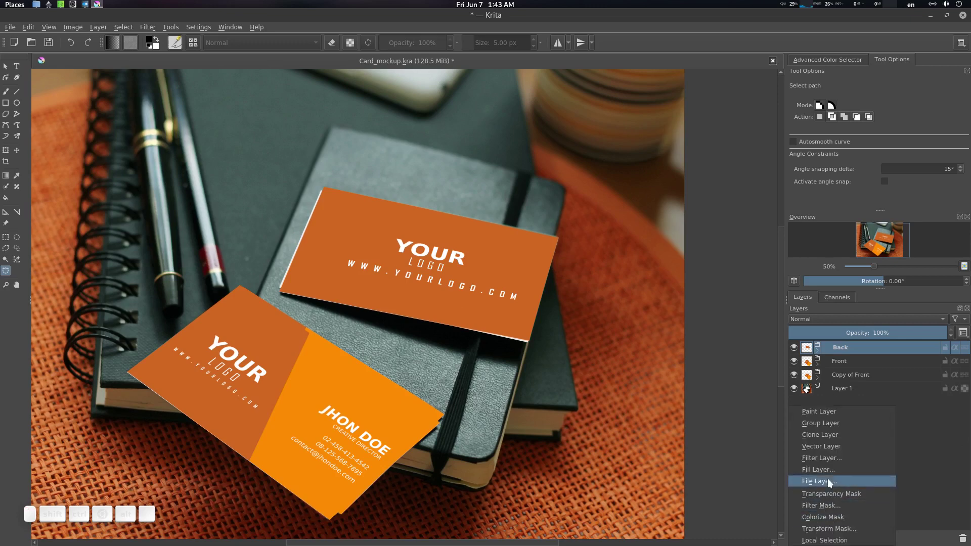
- Raise the trial blur filter layer's radius to 9 px and confirm it
left_click(846, 460)
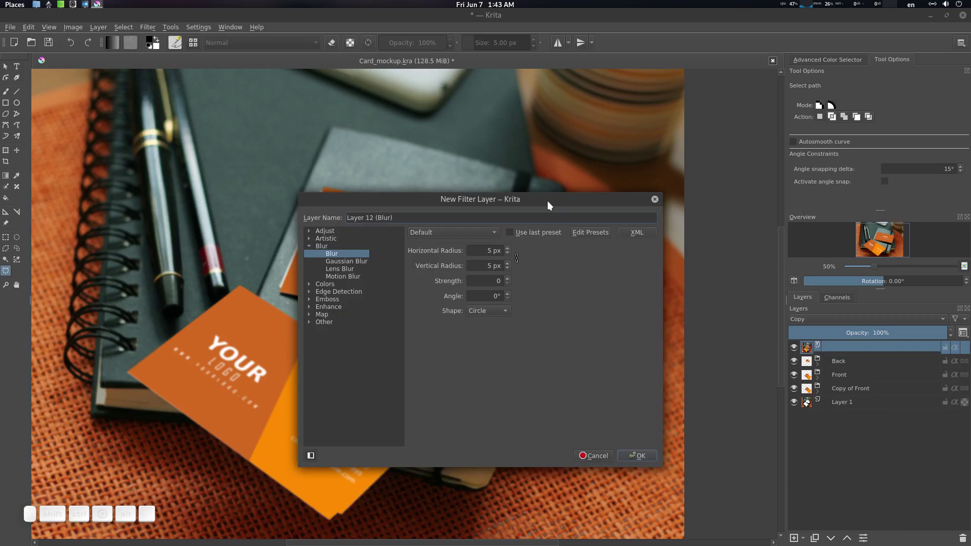
left_click(551, 207)
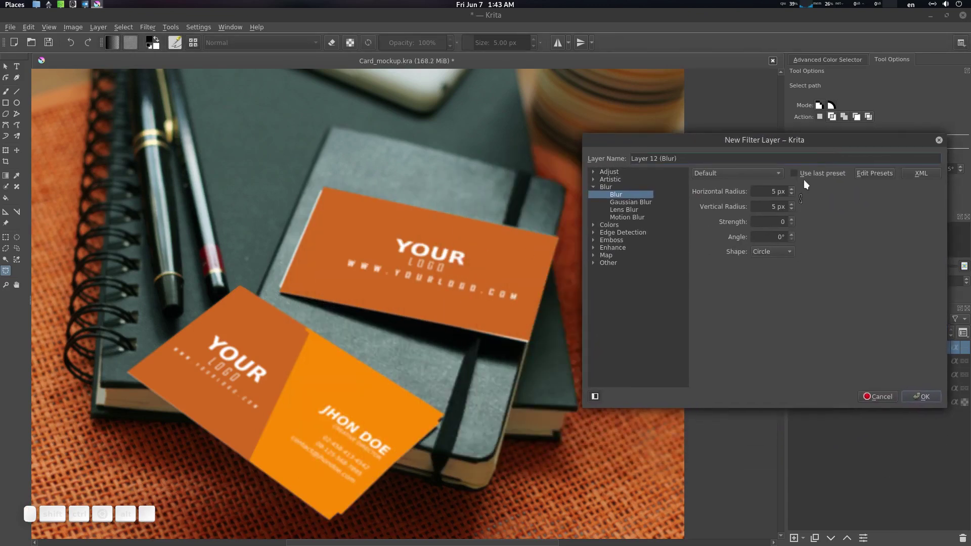
left_click(797, 190)
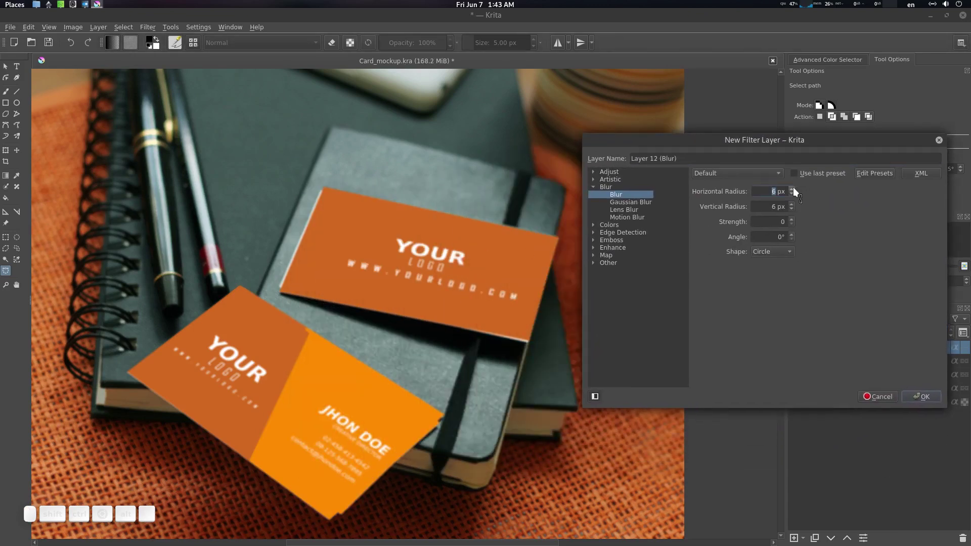
left_click(798, 189)
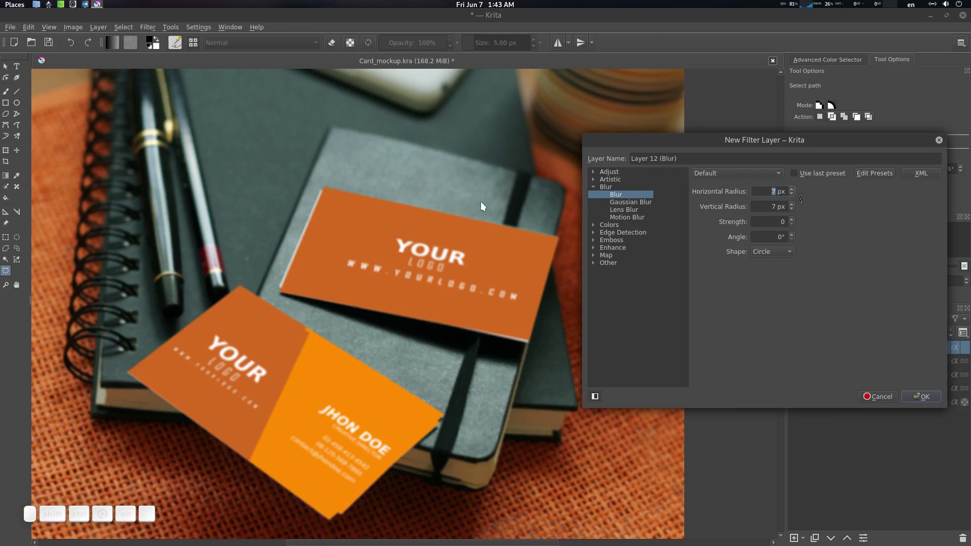
left_click(794, 190)
left_click(793, 190)
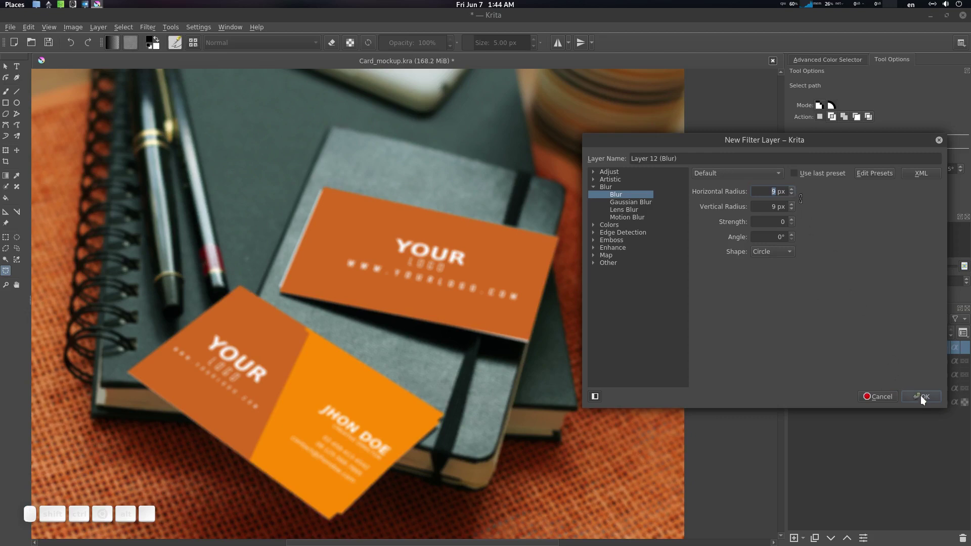
left_click(922, 398)
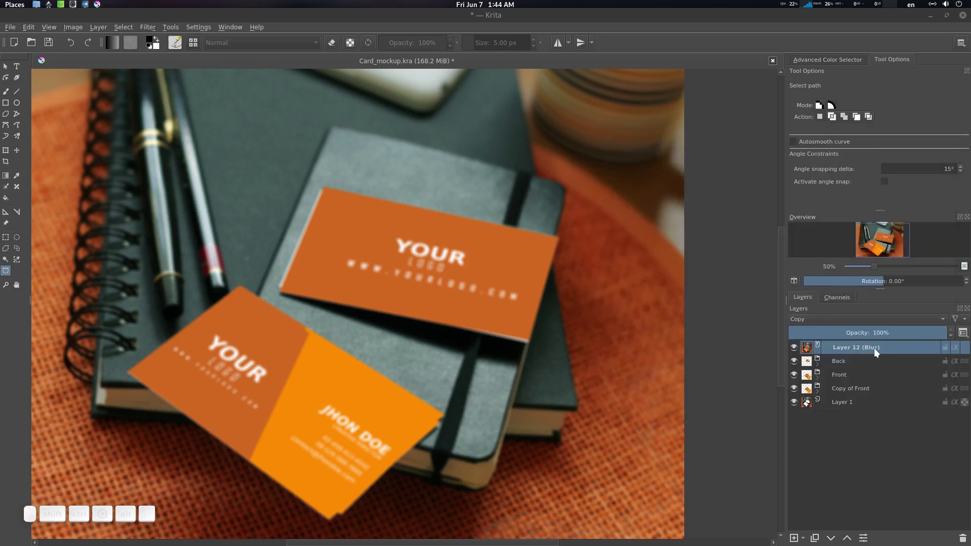
- Add a transparency mask under the blur layer, then delete the blur filter layer
left_click(870, 351)
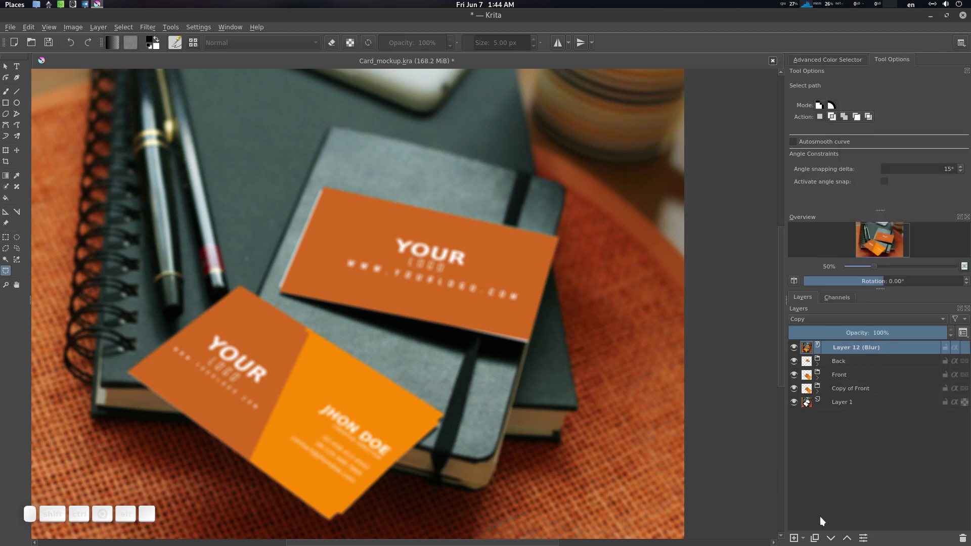
left_click(805, 539)
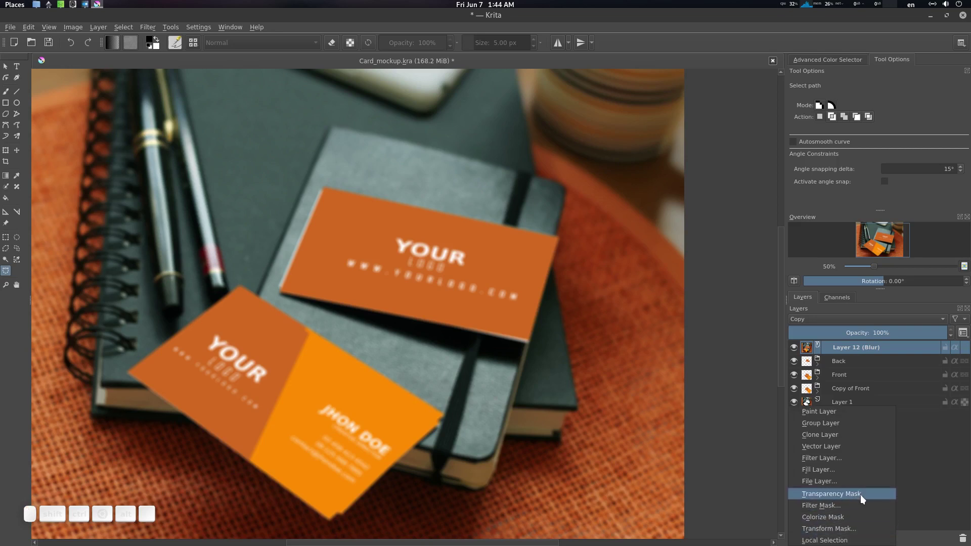
left_click(863, 498)
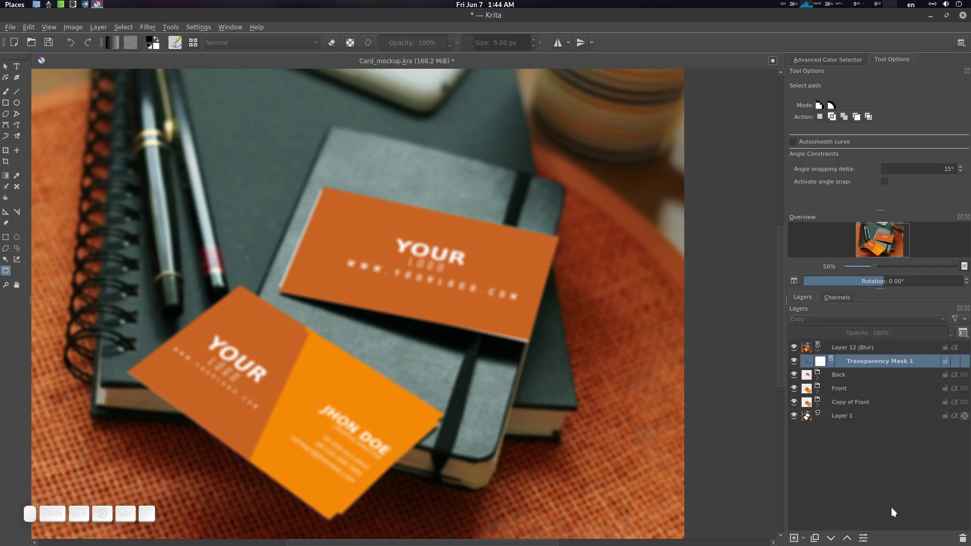
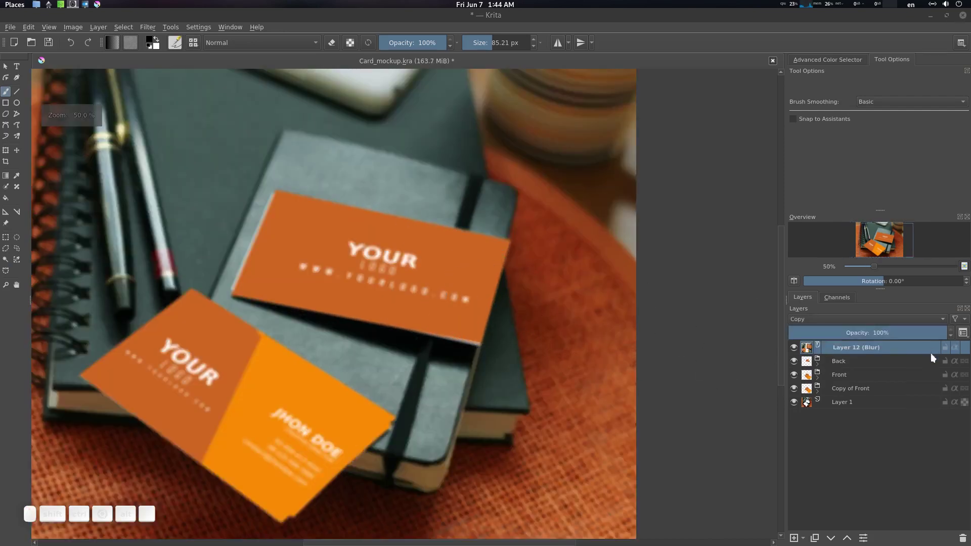
left_click(966, 539)
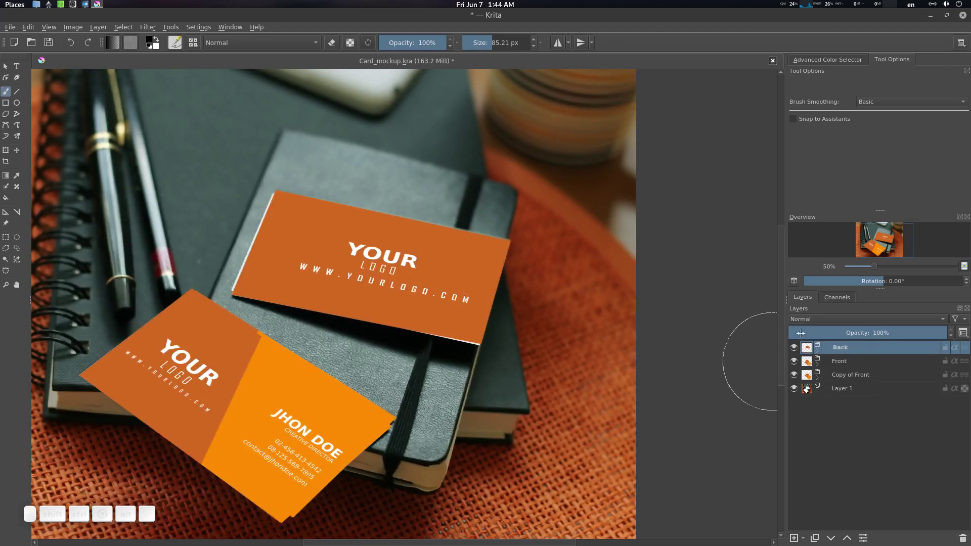
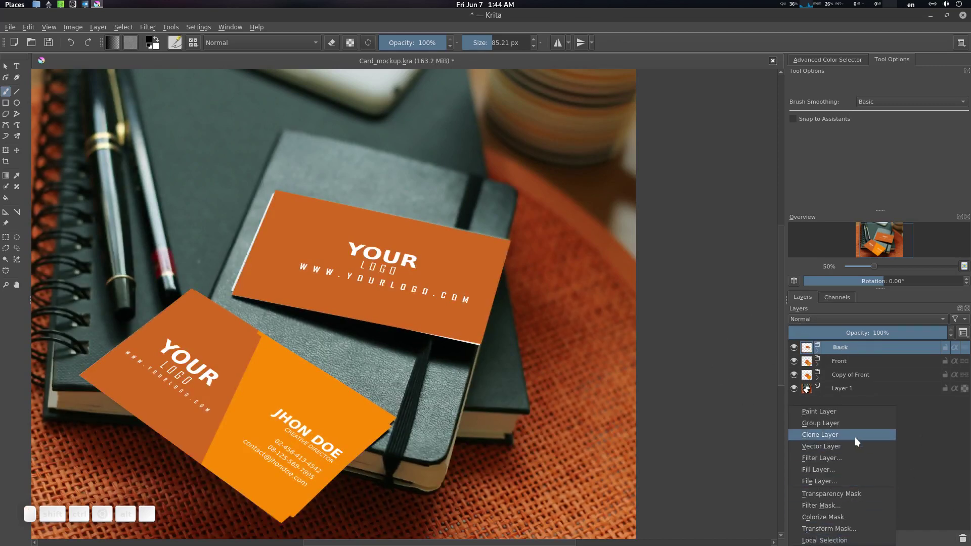
- Add a Blur filter layer (Layer 13) at 10 px radius on top of the whole mockup
left_click(838, 462)
left_click(524, 202)
left_click(541, 221)
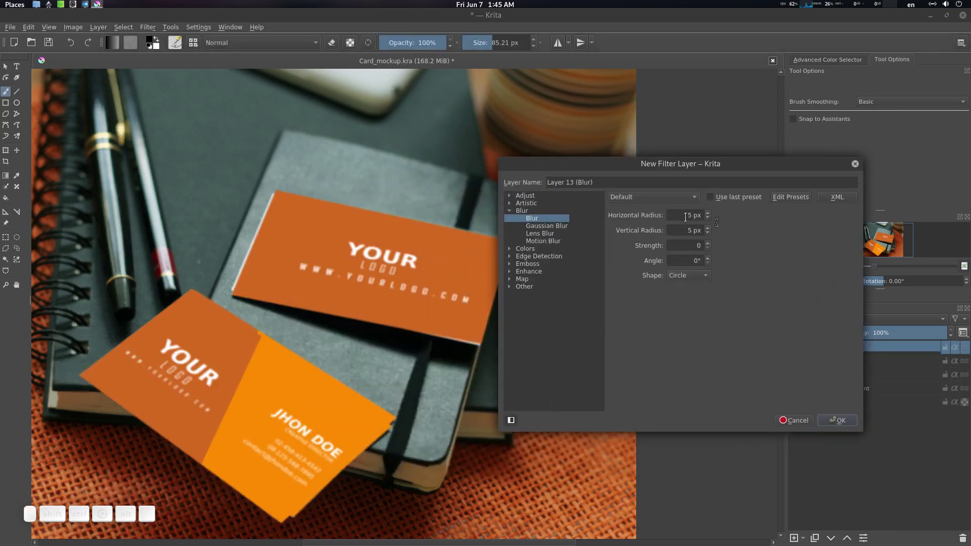
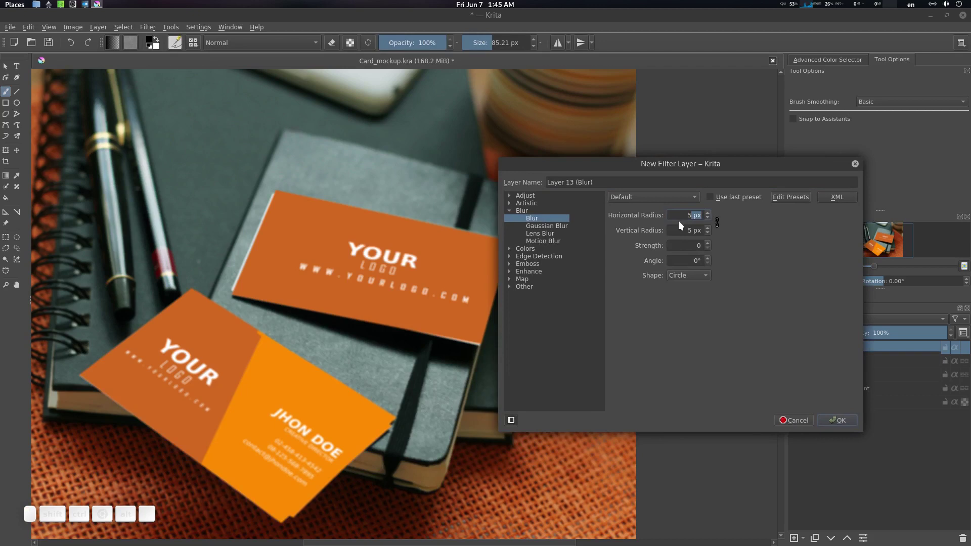
key("BackSpace")
key("1")
key("KP_0")
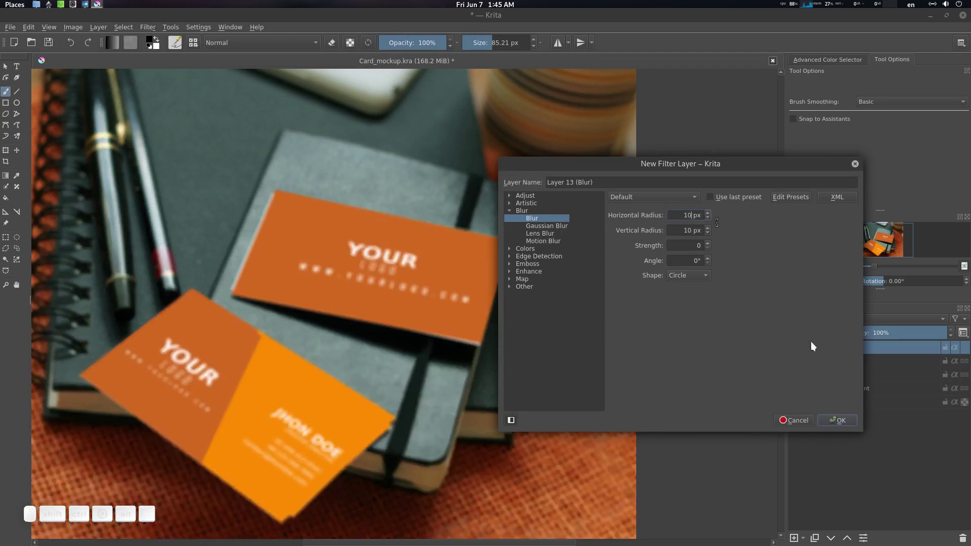
left_click(850, 417)
scroll("down", 3)
left_click(9, 92)
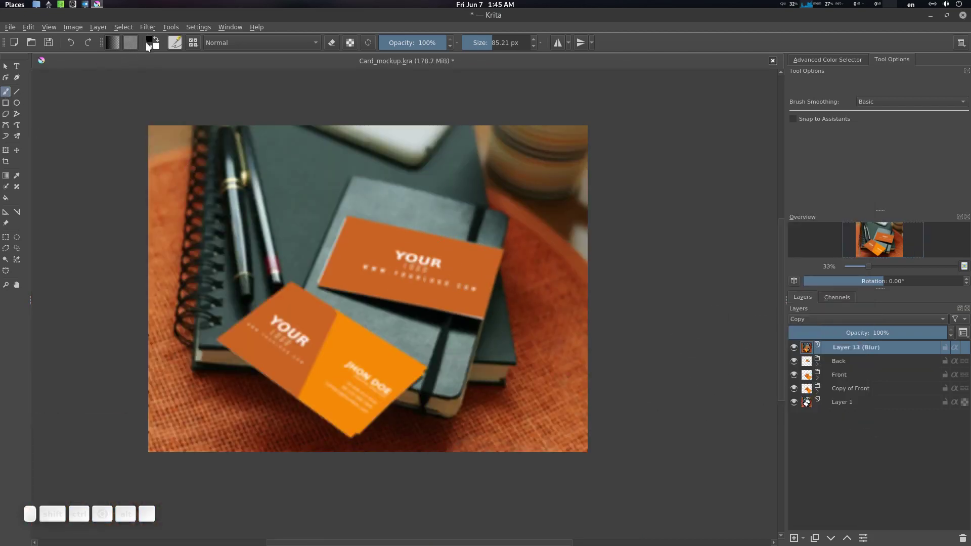
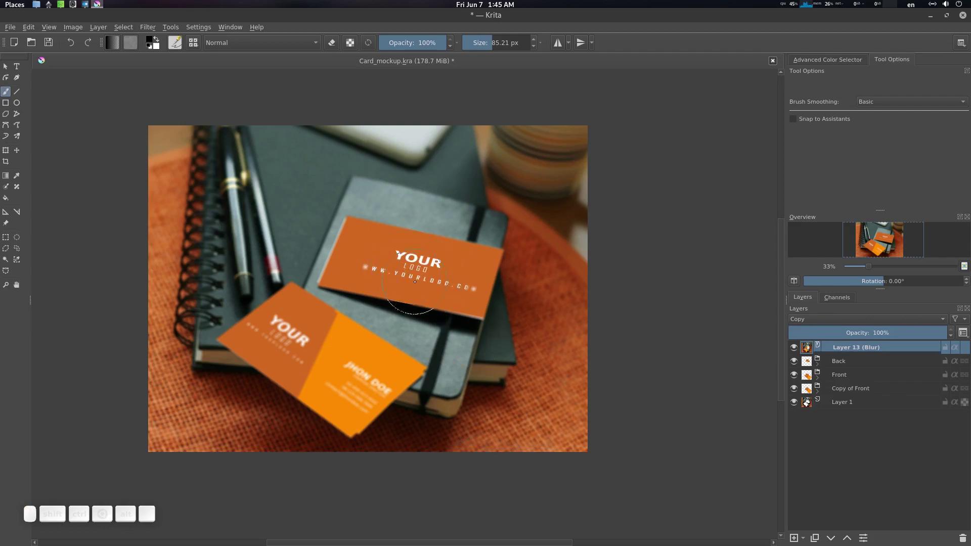
- Swap foreground/background colours, drag trial gradients across the mockup and choose Foreground to Background
key("x")
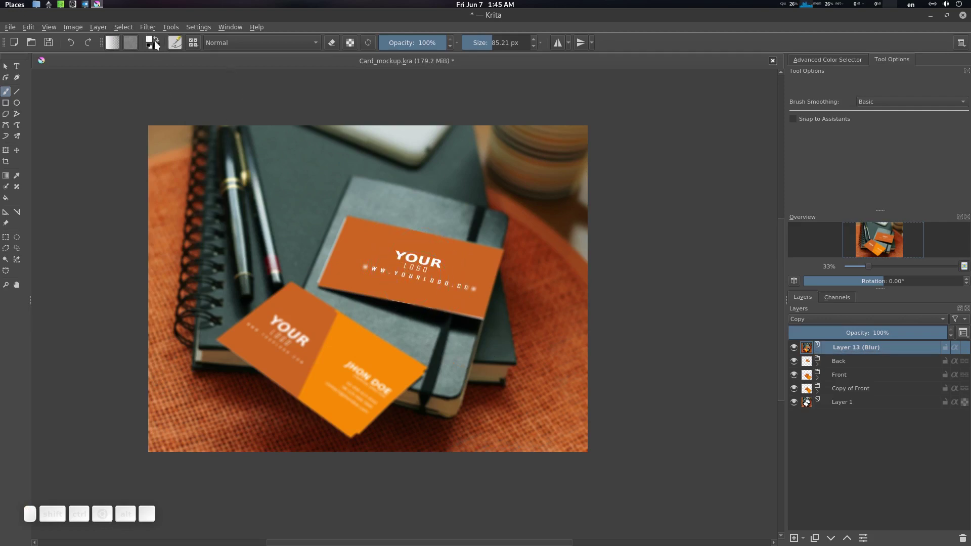
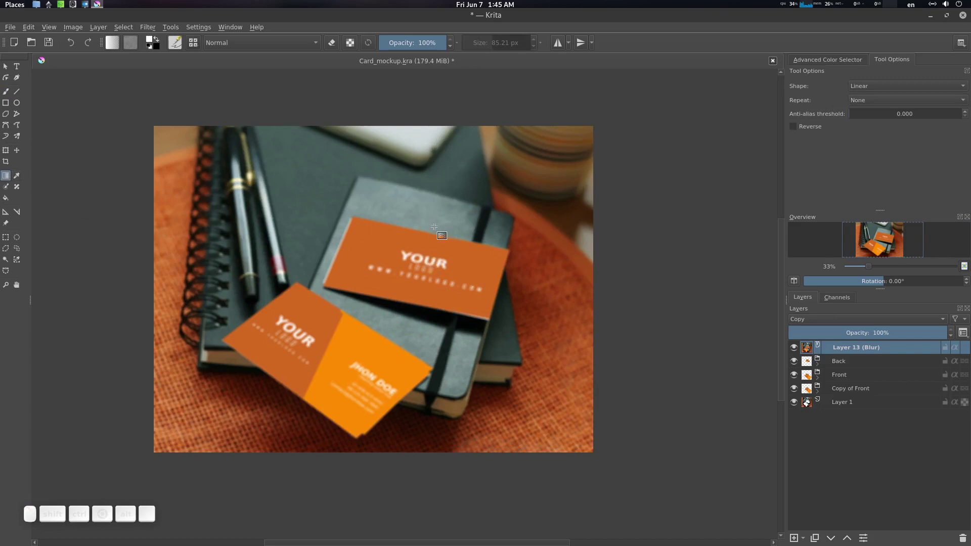
left_click_drag(438, 225, 201, 465)
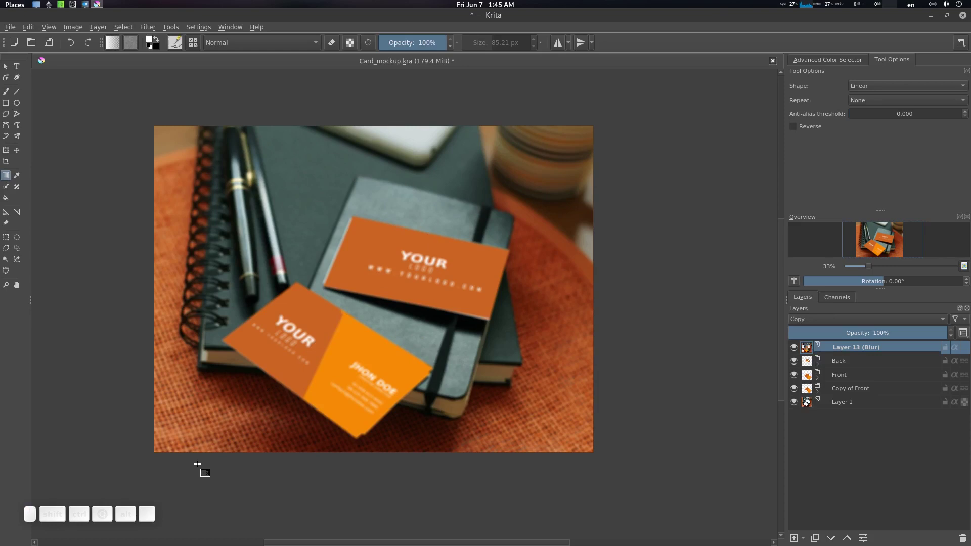
left_click_drag(197, 469, 446, 223)
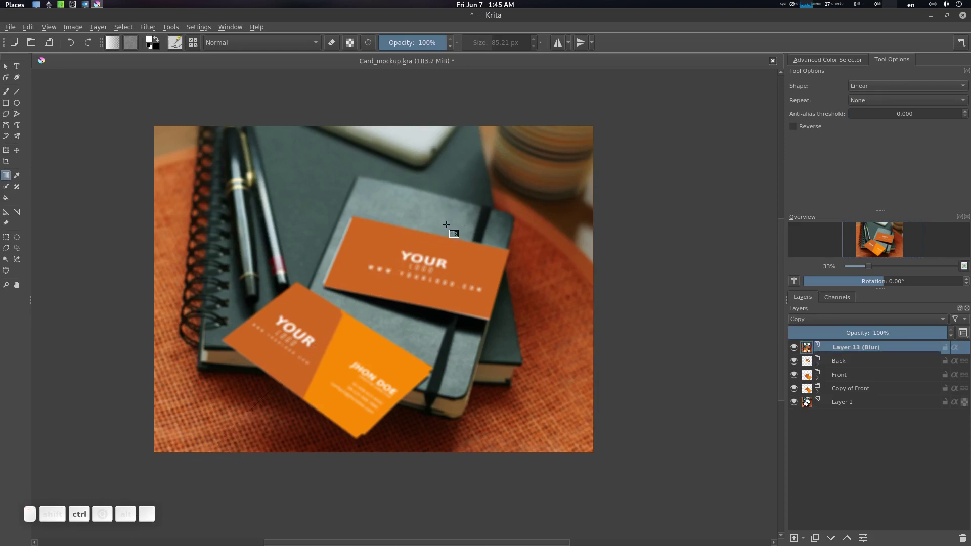
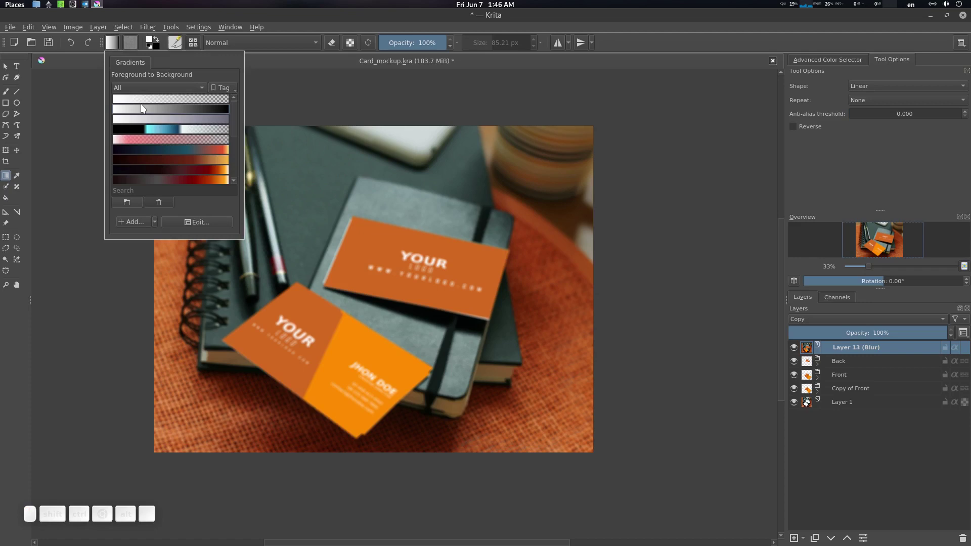
left_click(149, 109)
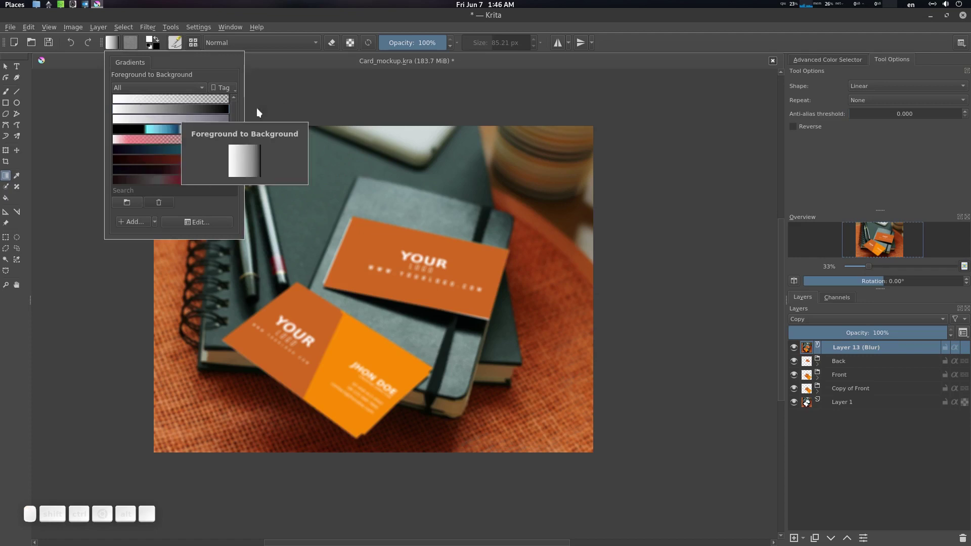
left_click(289, 106)
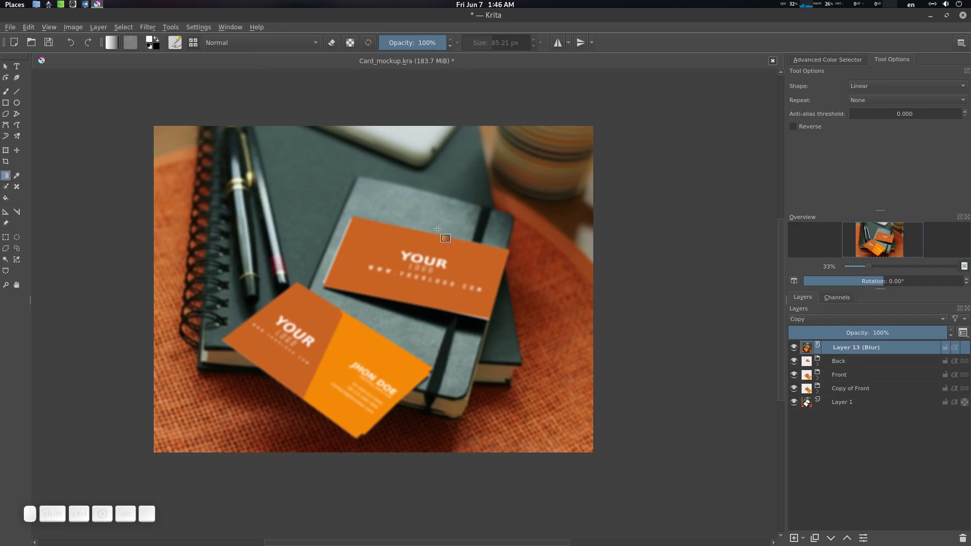
- Try a dark red foreground colour in the colour chooser, then cancel the change
left_click(152, 39)
left_click_drag(429, 206, 374, 206)
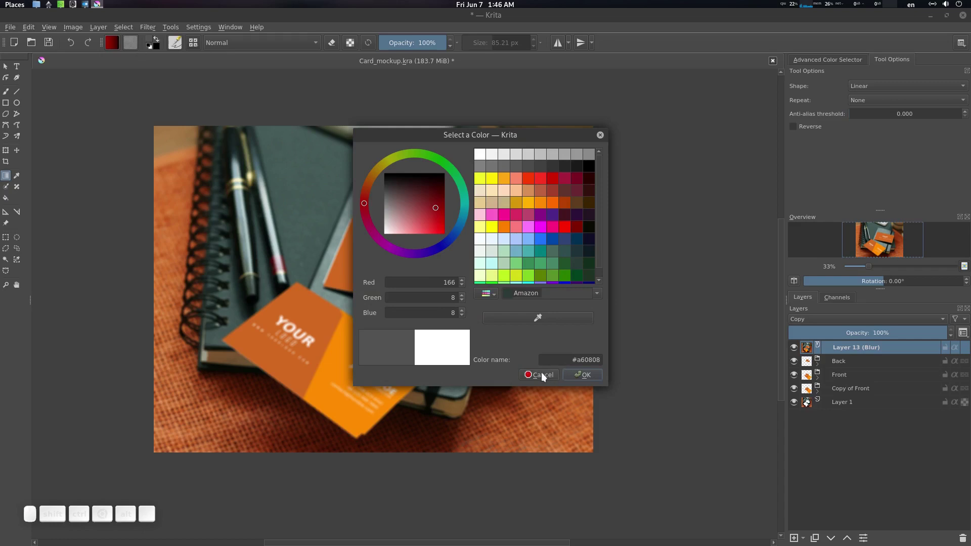
left_click(539, 375)
left_click(115, 44)
left_click(161, 110)
left_click(68, 115)
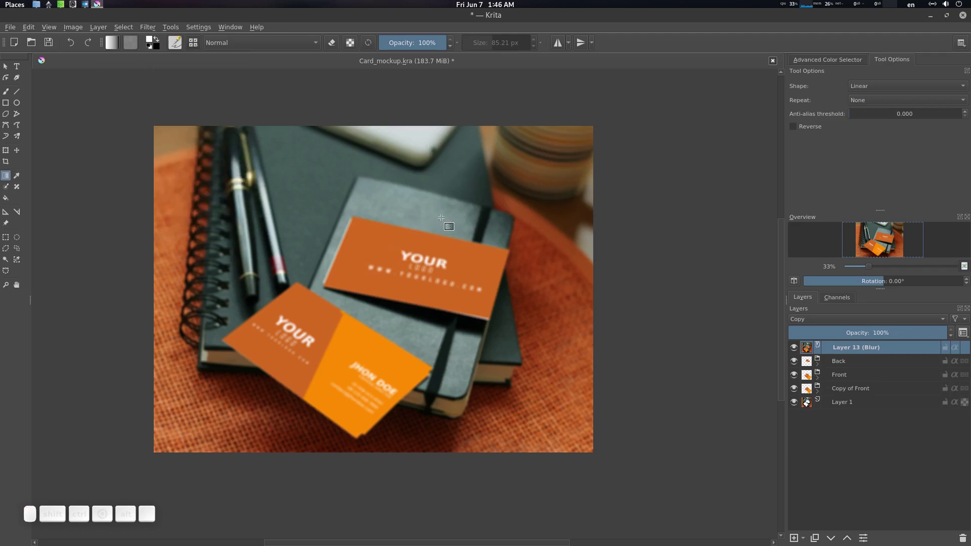
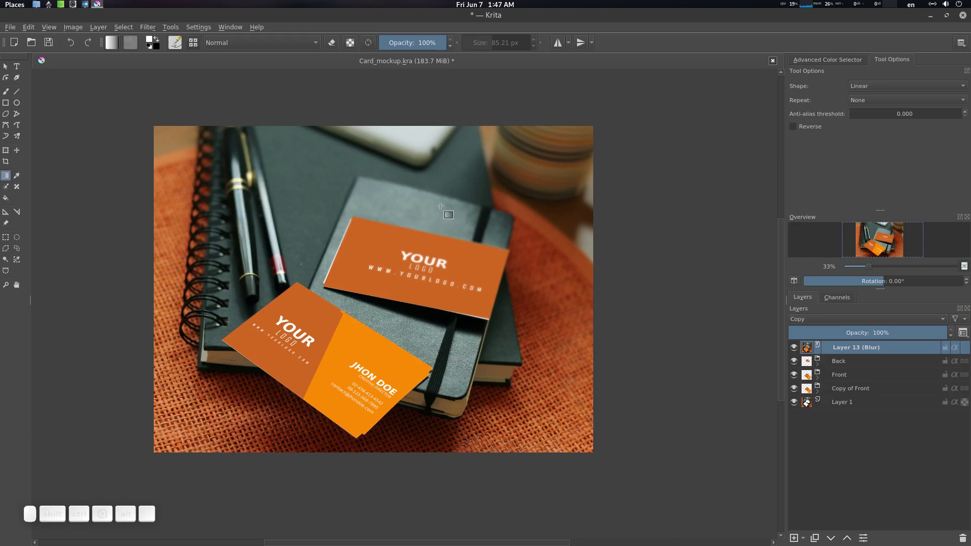
- Draw gradients on the blur layer so the orange cards stay crisp over the softened background
left_click_drag(436, 229, 390, 314)
left_click_drag(441, 225, 430, 255)
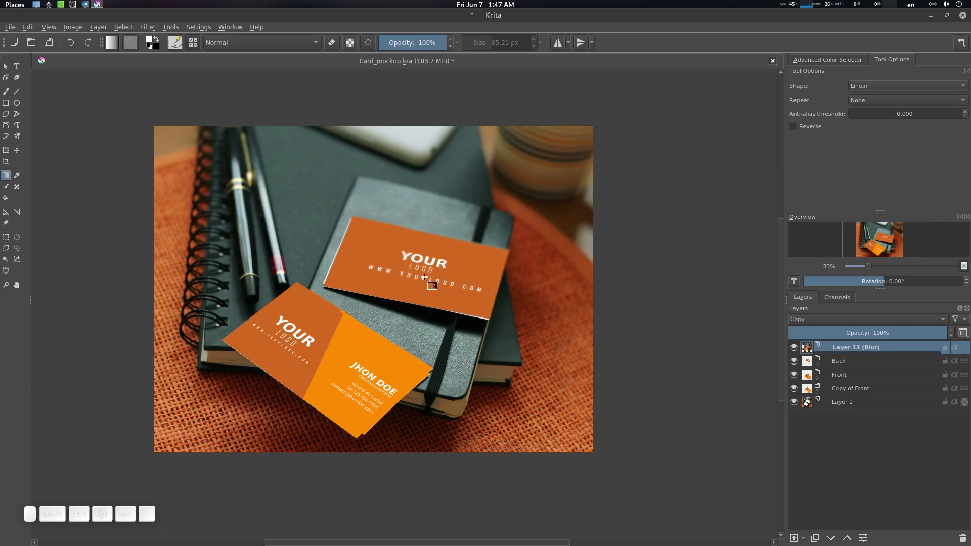
scroll("down", 3)
scroll("up", 3)
scroll("down", 3)
right_click(452, 296)
left_click_drag(459, 205, 356, 360)
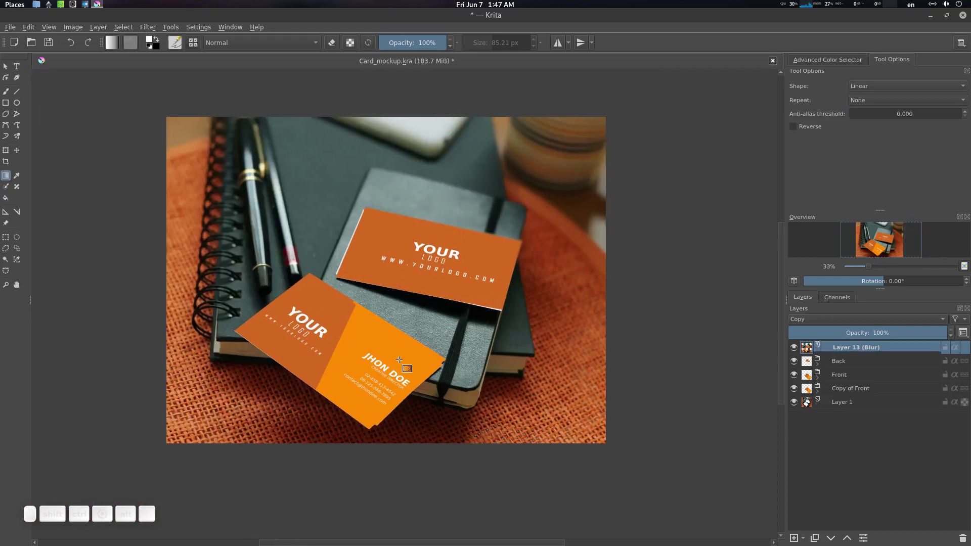
- Lower the Layer 13 (Blur) opacity to 73% and save Card_mockup.kra
left_click(465, 219)
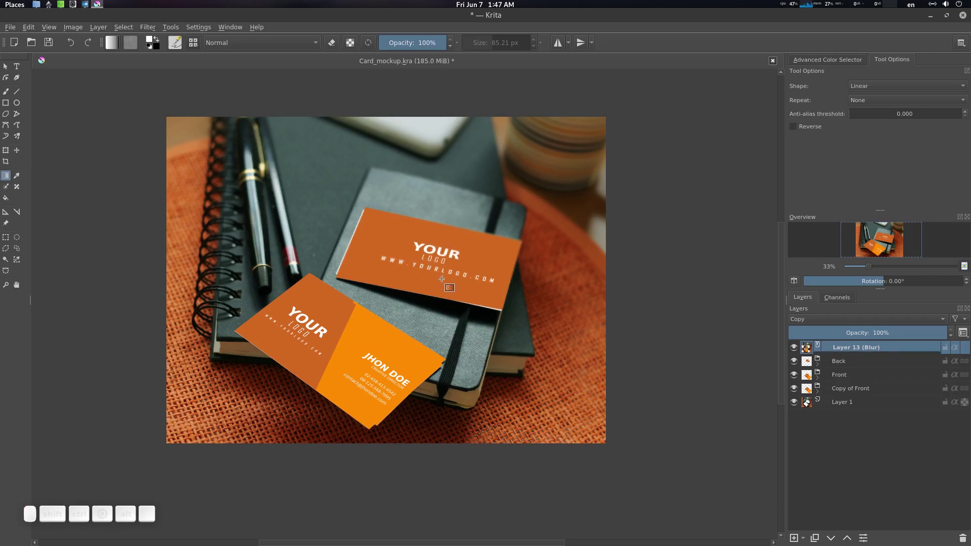
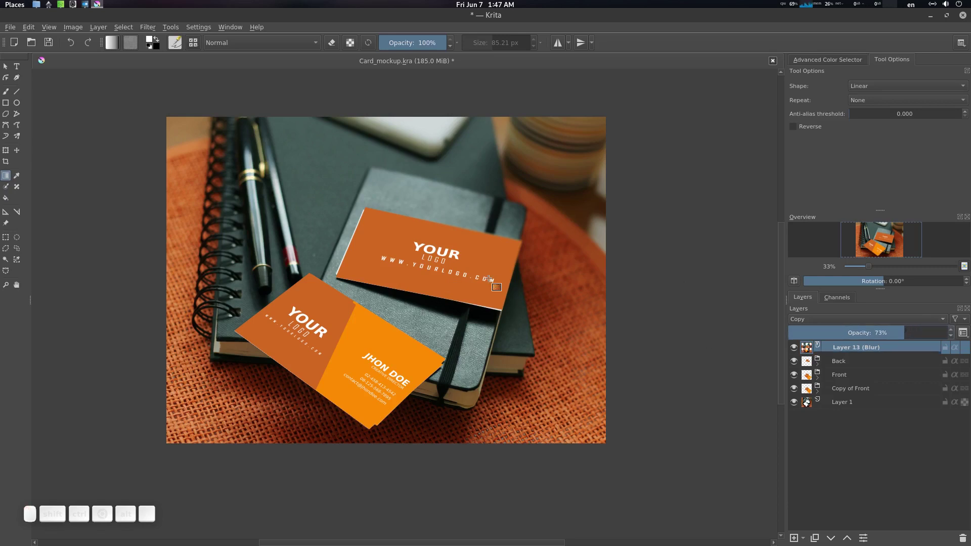
scroll("down", 3)
scroll("up", 3)
left_click(434, 306)
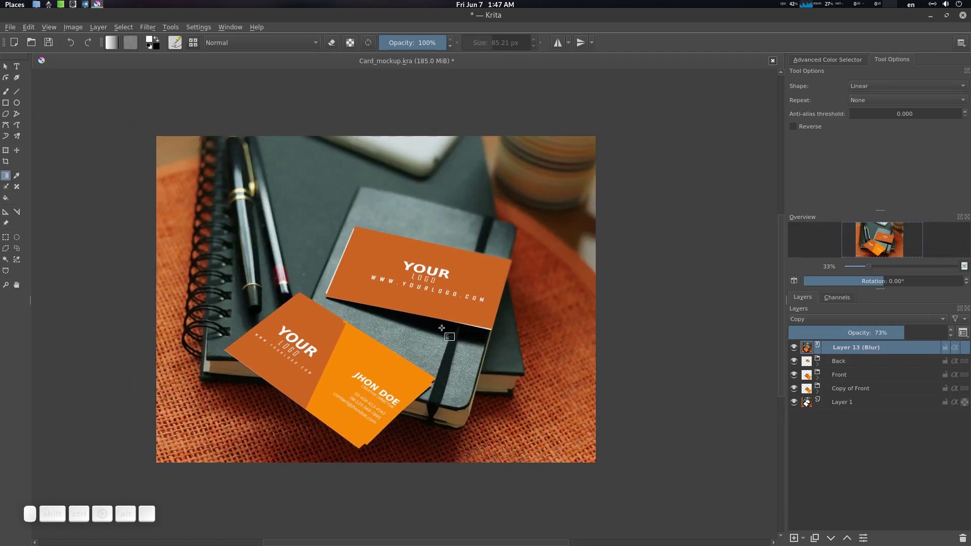
key("ctrl+s")
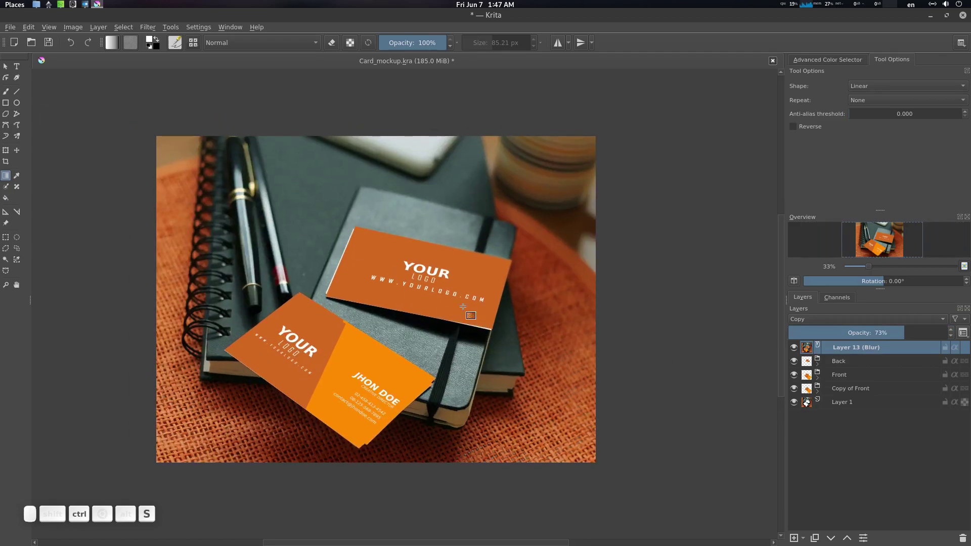
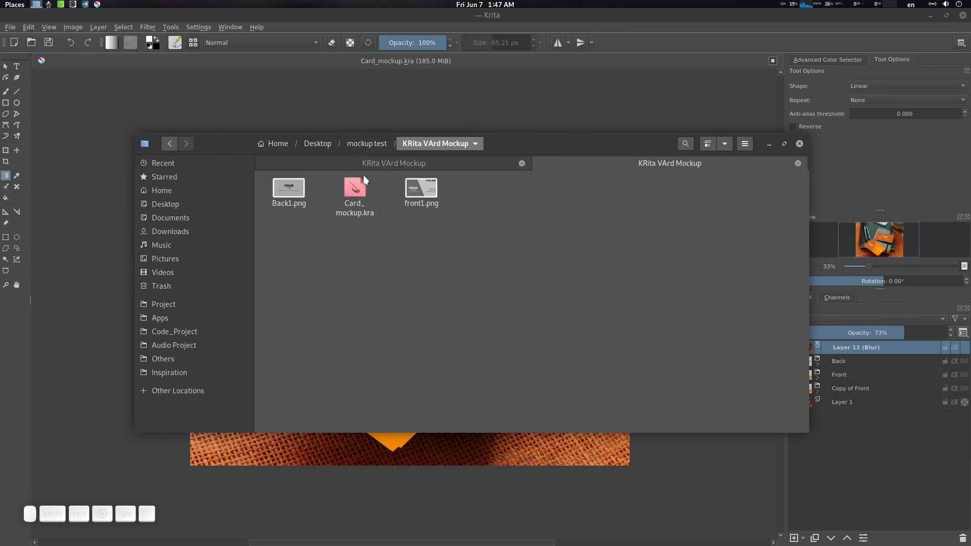
- Expand the Back and Front layer groups in Krita to view their contents
left_click(376, 146)
left_click(465, 200)
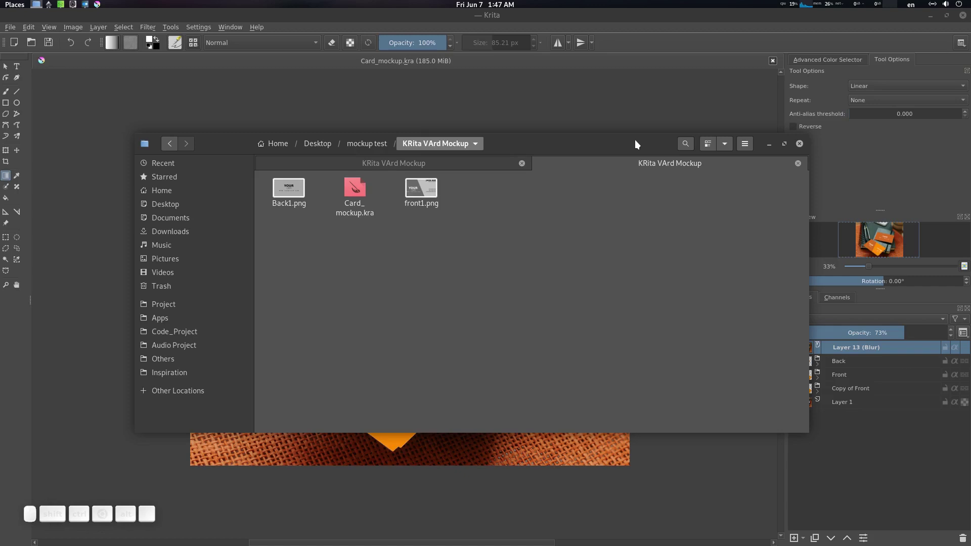
left_click(635, 148)
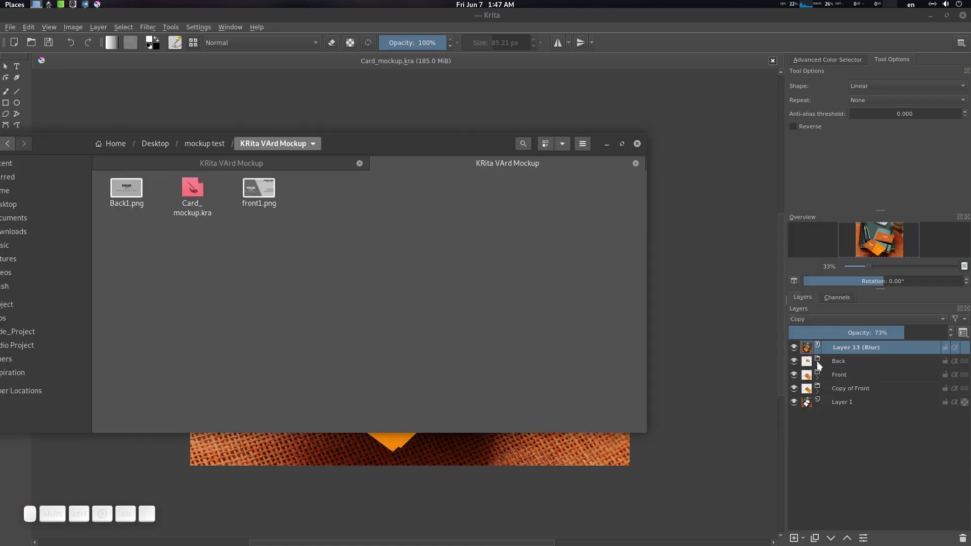
left_click(821, 364)
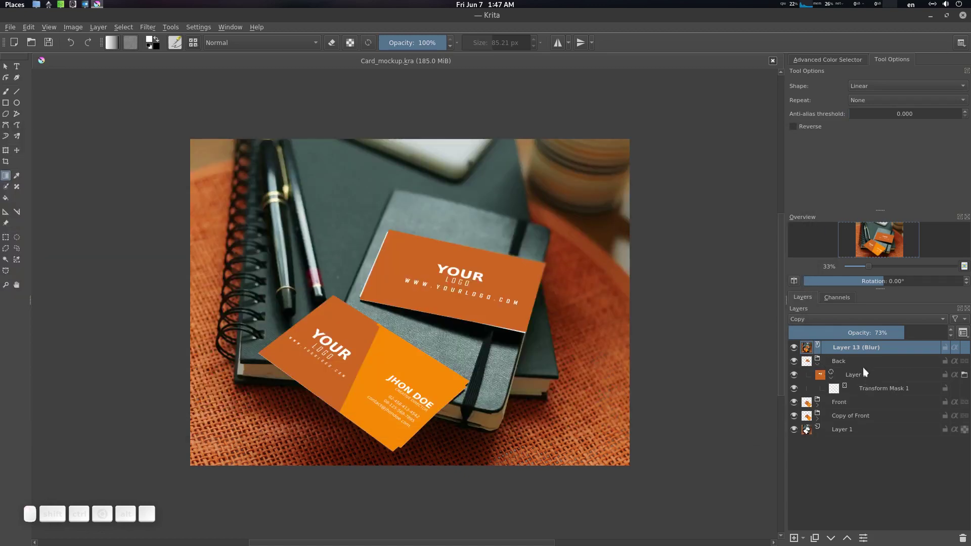
left_click(824, 407)
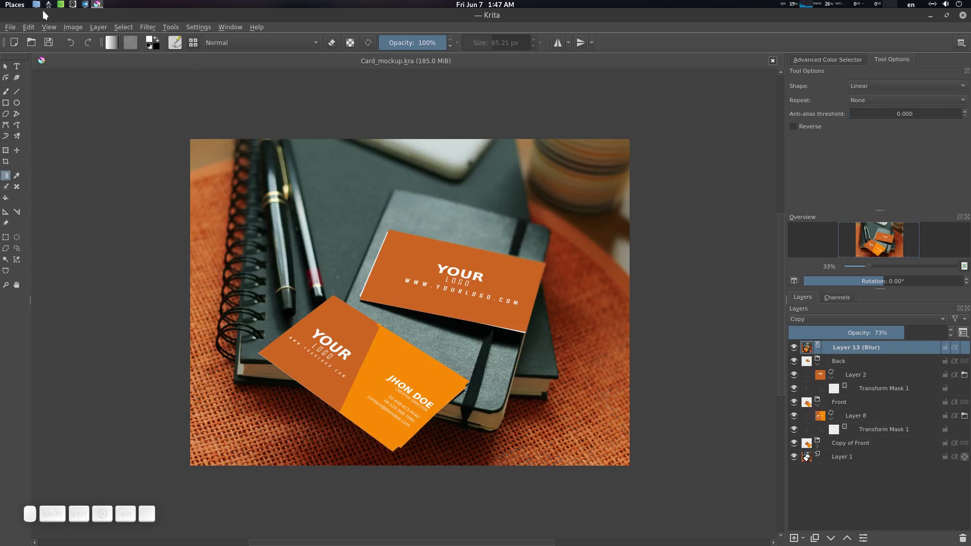
- Bring GNOME Files forward to the KRita VArd Mockup folder and select front1.png
left_click(39, 5)
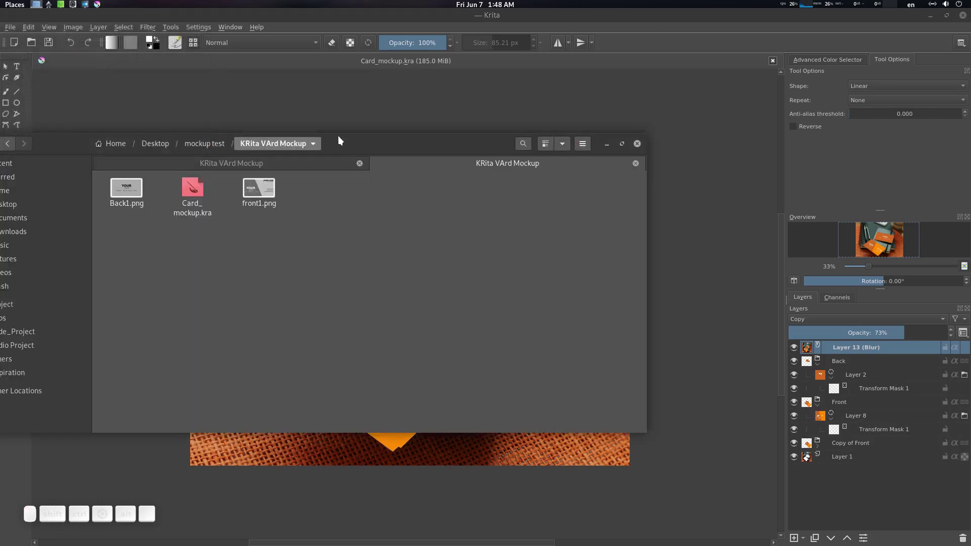
left_click(374, 148)
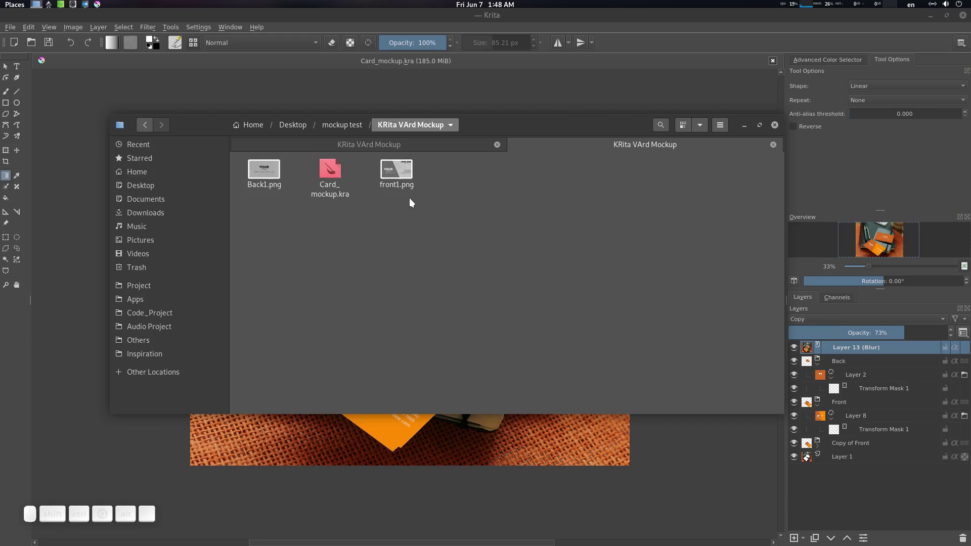
left_click(412, 207)
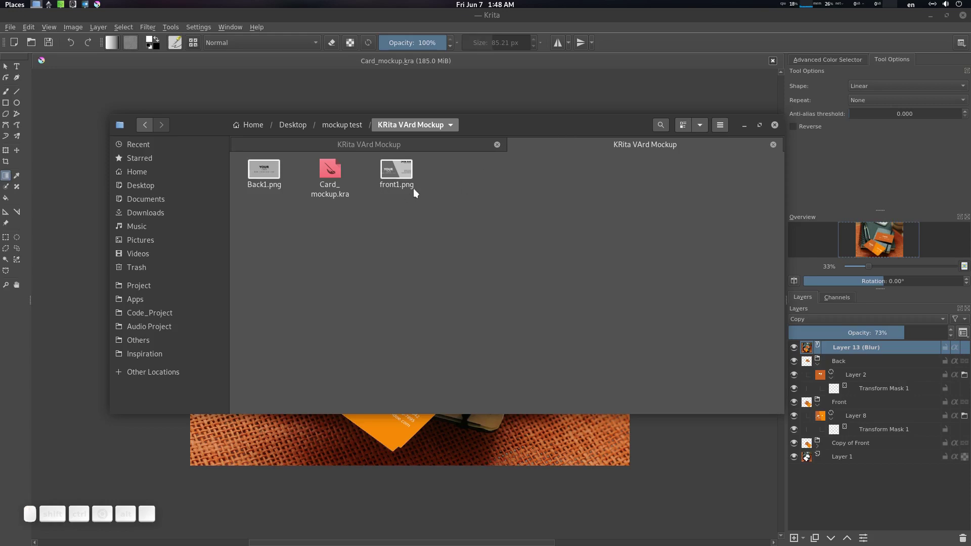
left_click(407, 179)
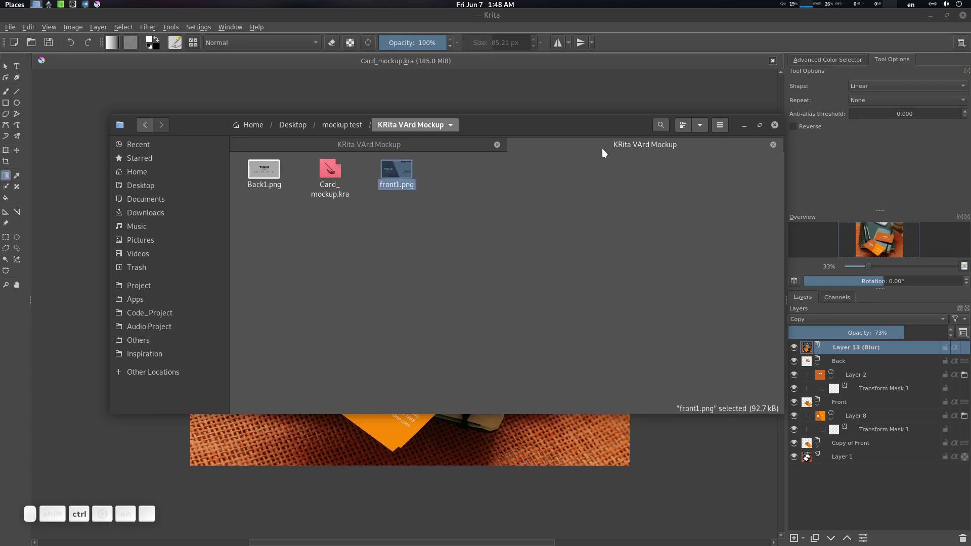
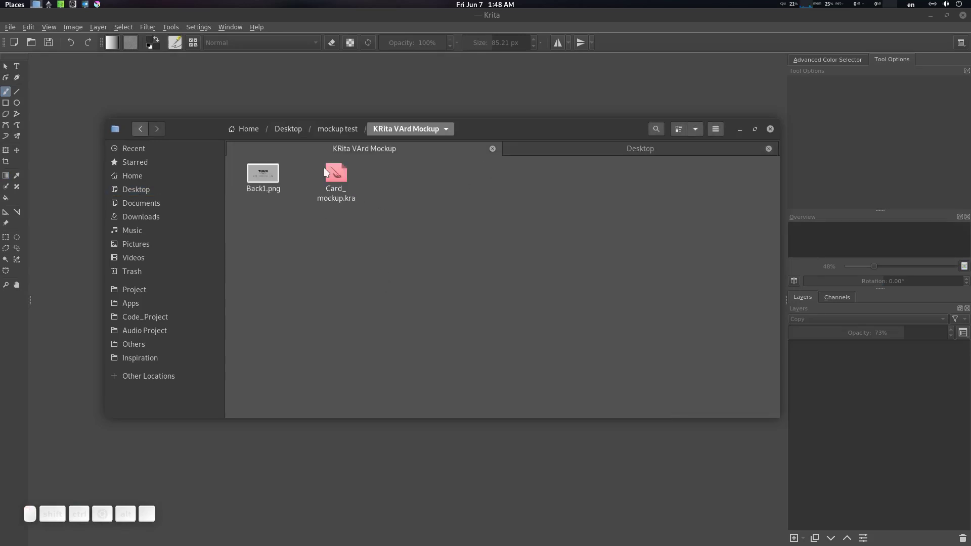
- Reopen Card_mockup.kra and relink the missing front1.png from the Desktop
left_click(601, 149)
left_click(328, 220)
left_click_drag(446, 126, 427, 149)
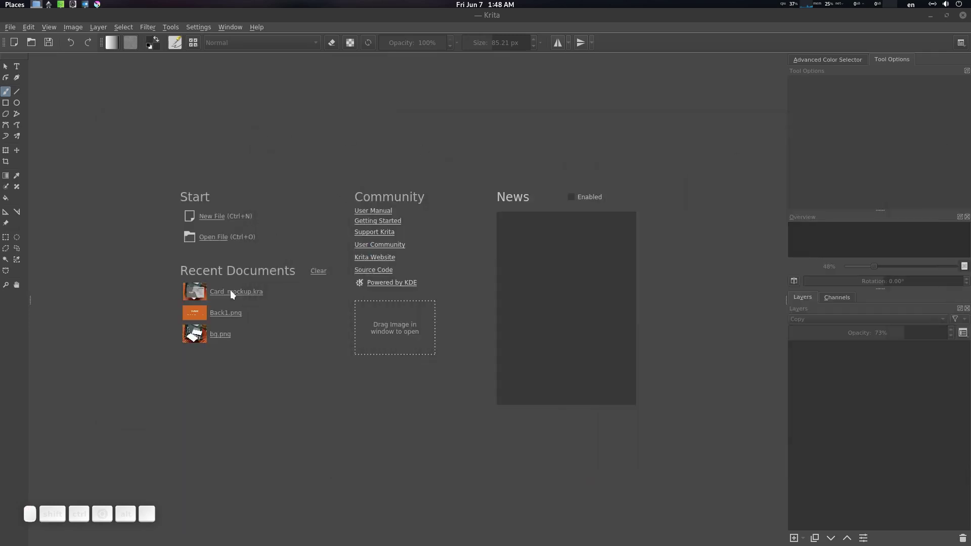
left_click(233, 294)
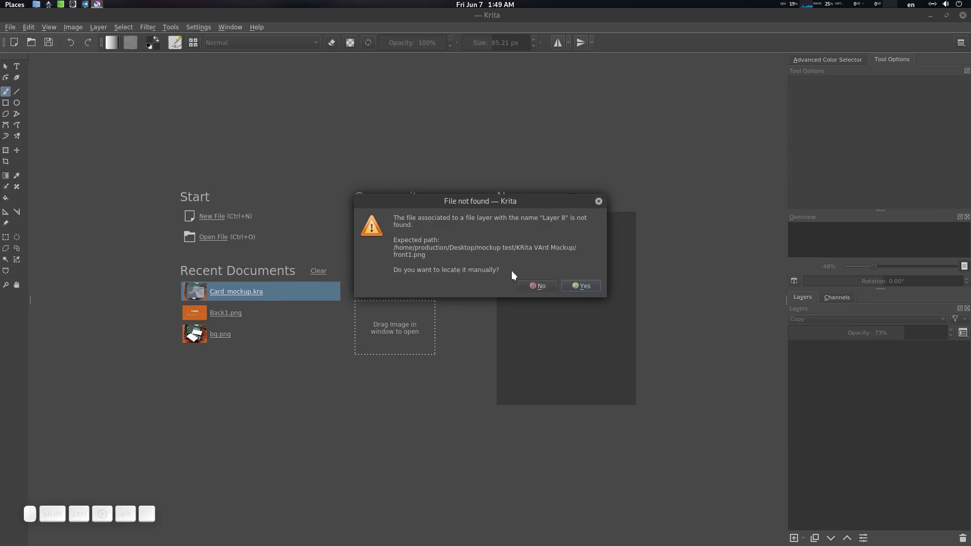
left_click(588, 287)
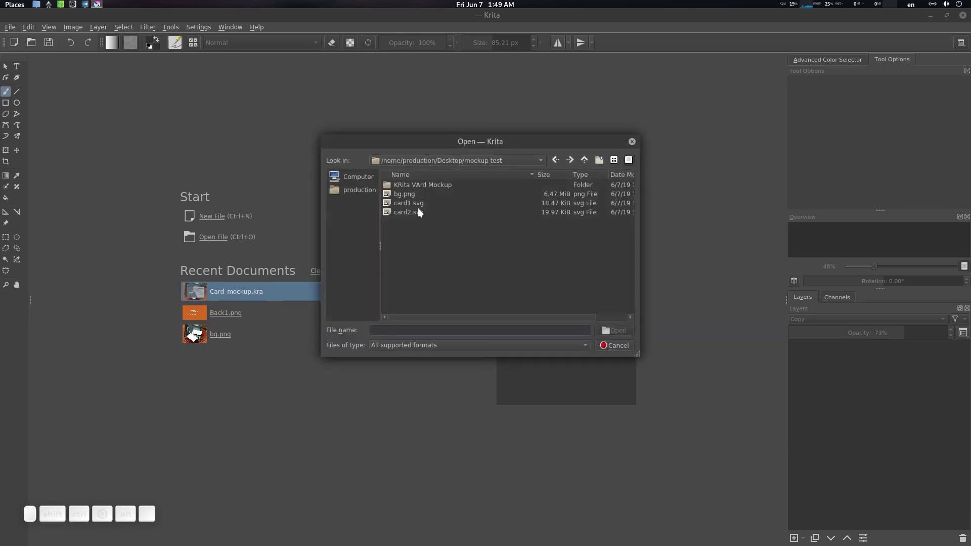
left_click(586, 162)
left_click(420, 197)
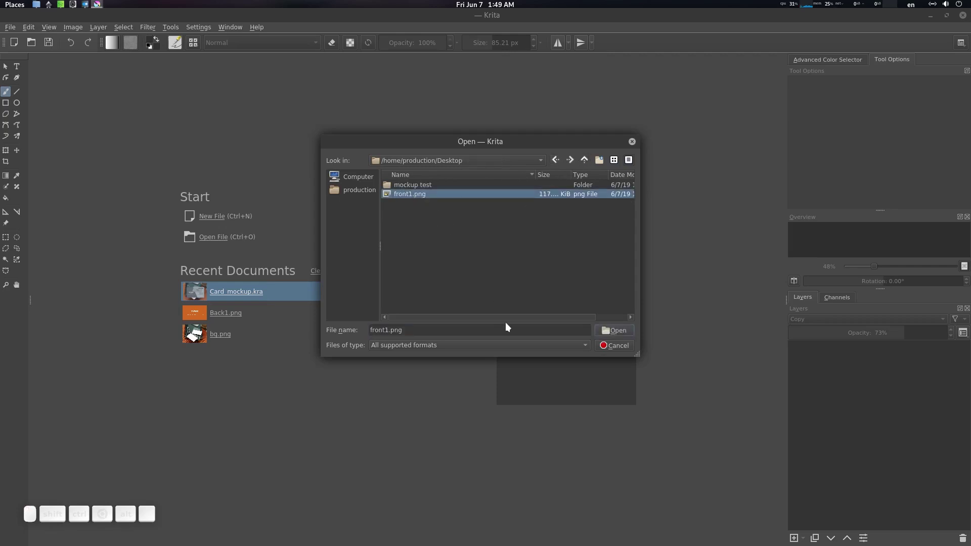
left_click(616, 329)
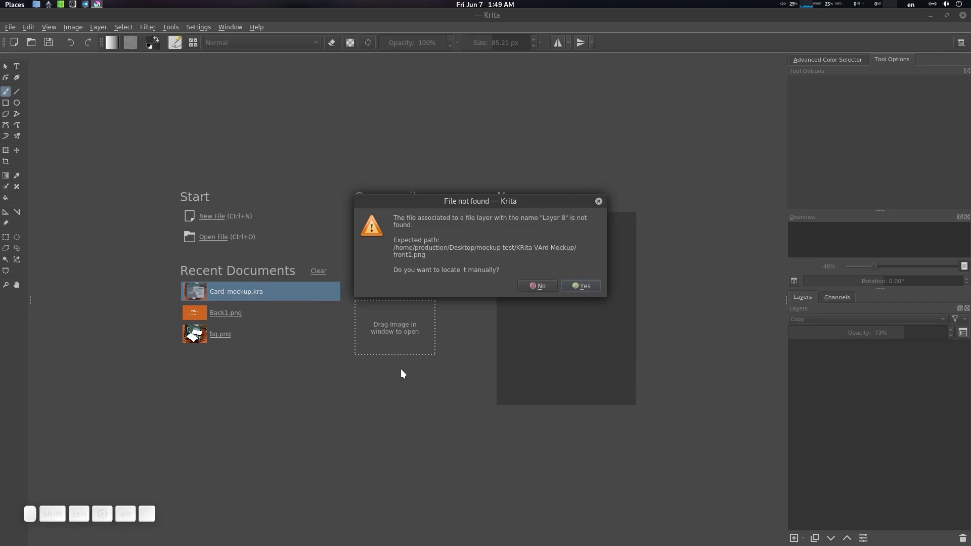
- Close the mockup, reopen Card_mockup.kra again and decline locating the missing front1.png
left_click(591, 289)
left_click(422, 197)
left_click(626, 336)
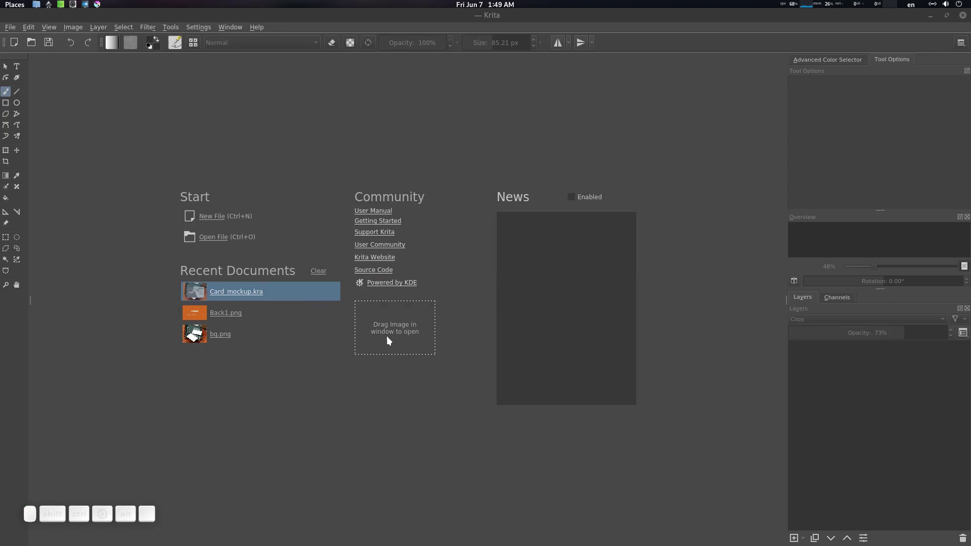
scroll("down", 3)
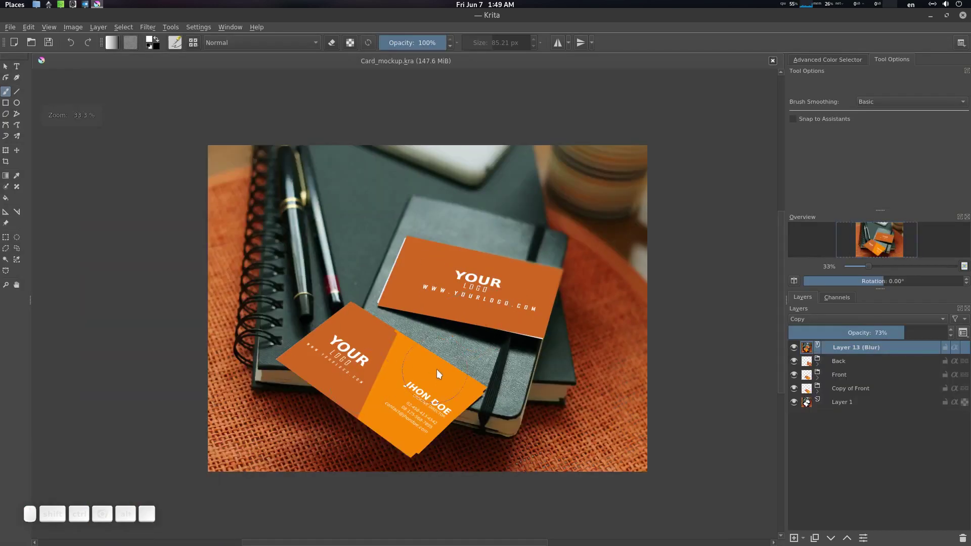
left_click(443, 349)
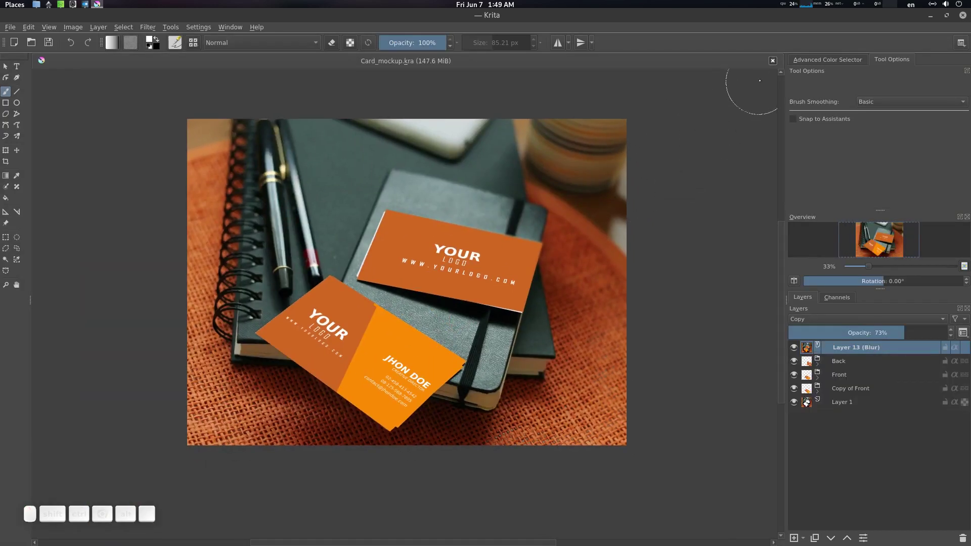
left_click(774, 59)
left_click(250, 294)
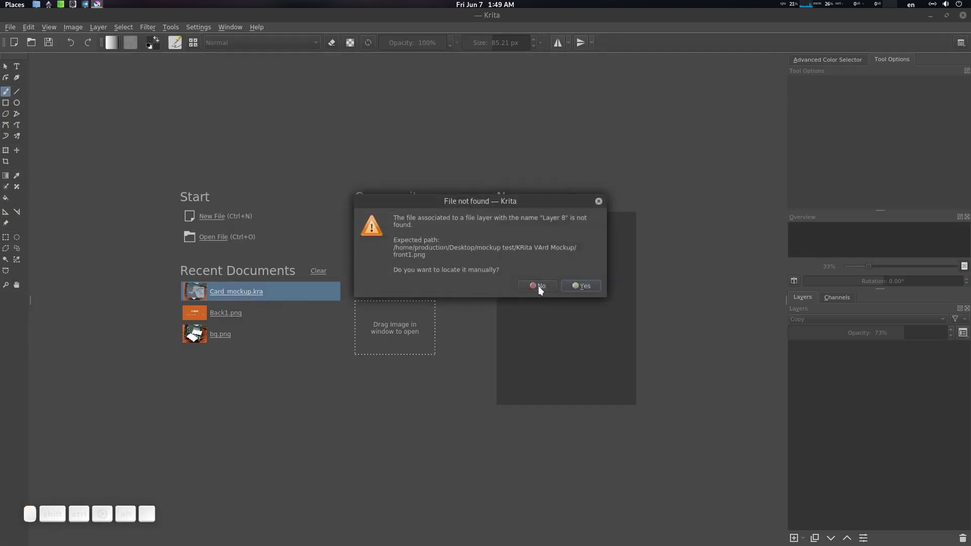
left_click_drag(543, 287, 496, 300)
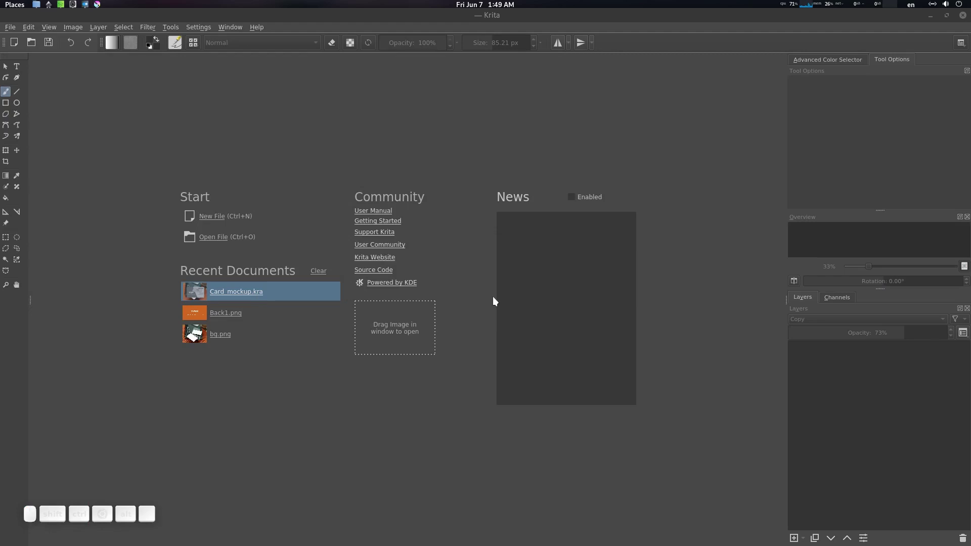